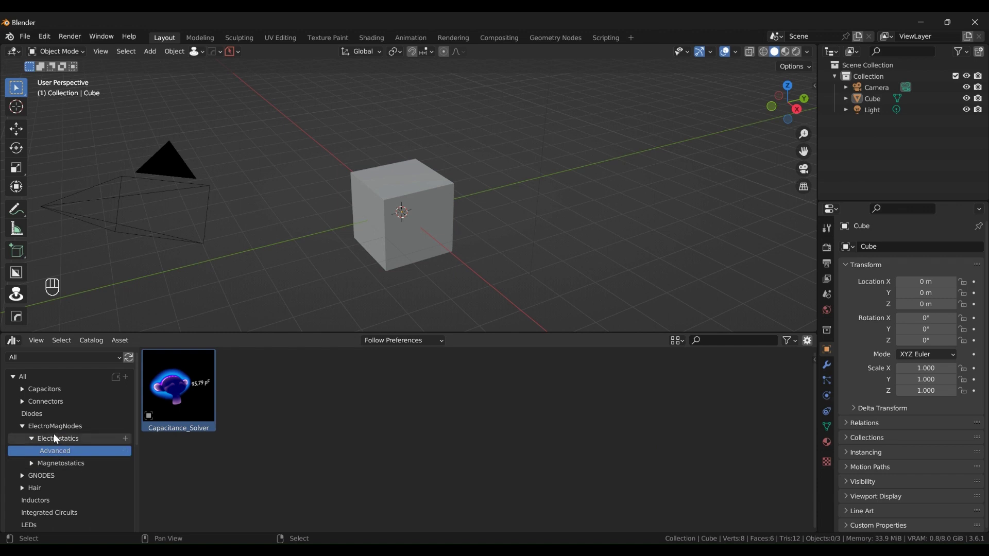
Step: Show the Advanced electrostatics assets and delete the default cube, camera and light
{"action": "left_click_drag", "start_coordinate": [641, 449], "coordinate": [266, 353]}
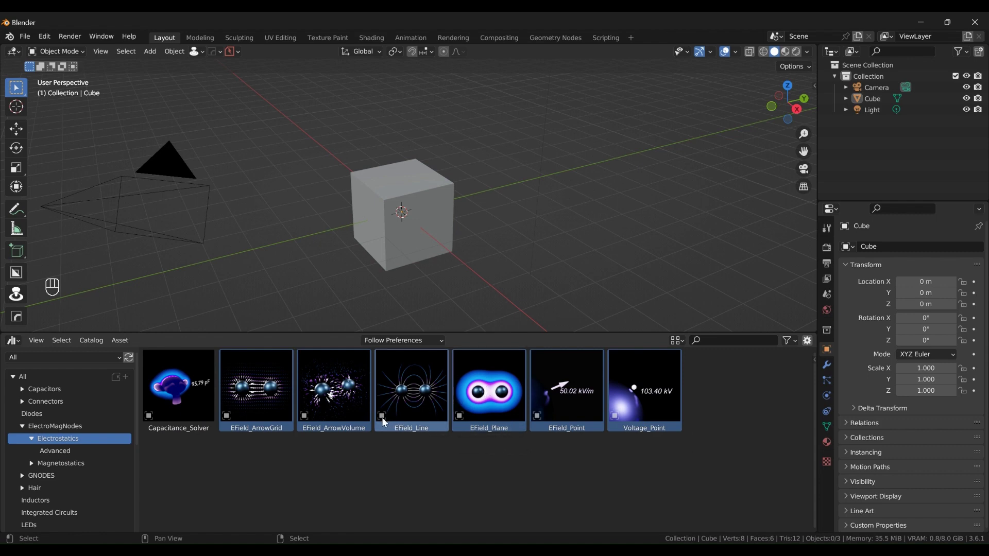
{"action": "left_click", "coordinate": [182, 401]}
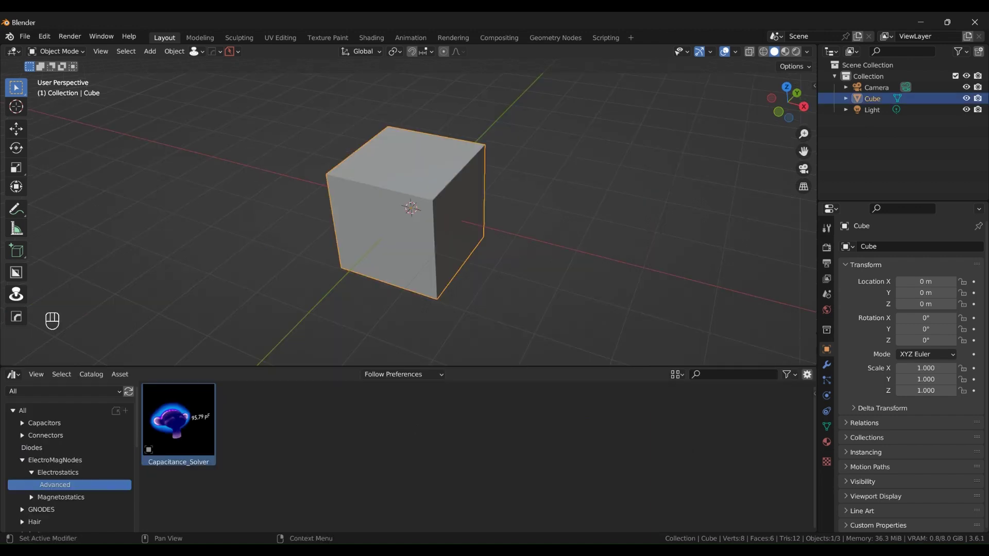
{"action": "middle_click", "coordinate": [317, 292]}
{"action": "middle_click", "coordinate": [314, 290]}
{"action": "key", "text": "a"}
{"action": "key", "text": "x"}
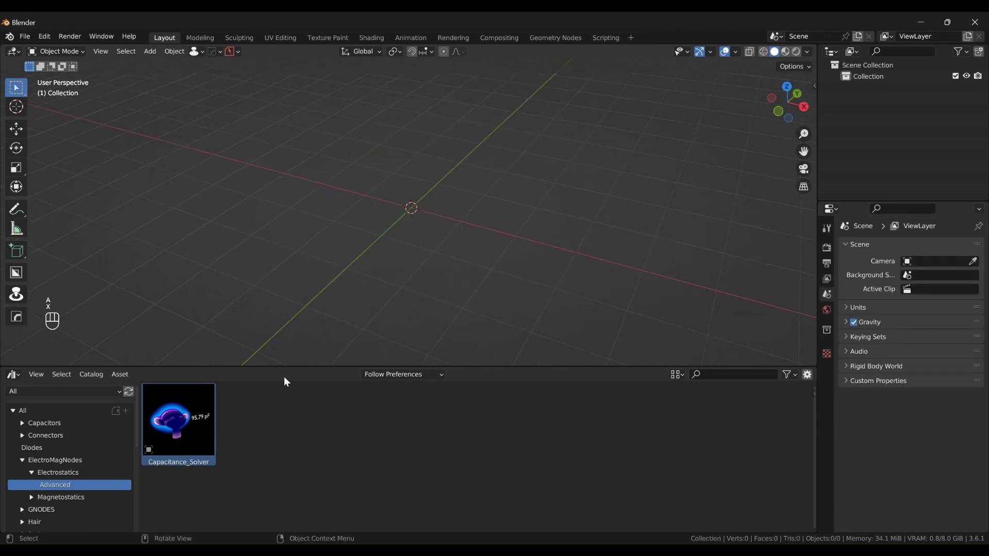
Step: Add the Capacitance_Solver asset, a monkey head reading 96.95 pF, and frame the view on it
{"action": "left_click", "coordinate": [175, 440]}
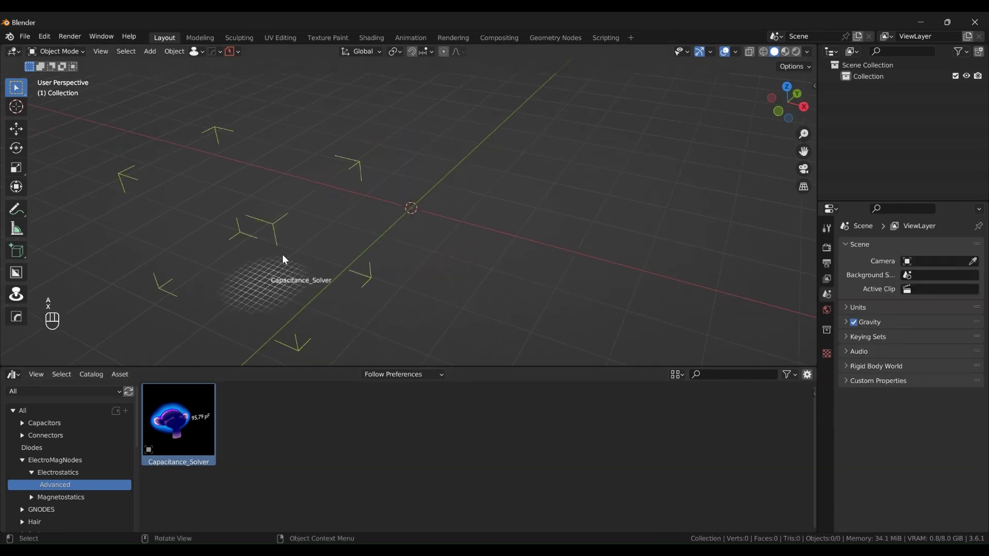
{"action": "left_click_drag", "start_coordinate": [417, 256], "coordinate": [457, 244]}
{"action": "left_click", "coordinate": [404, 364]}
{"action": "left_click_drag", "start_coordinate": [506, 277], "coordinate": [409, 279]}
{"action": "middle_click", "coordinate": [480, 247]}
{"action": "left_click_drag", "start_coordinate": [511, 290], "coordinate": [494, 288]}
{"action": "left_click_drag", "start_coordinate": [440, 266], "coordinate": [451, 265]}
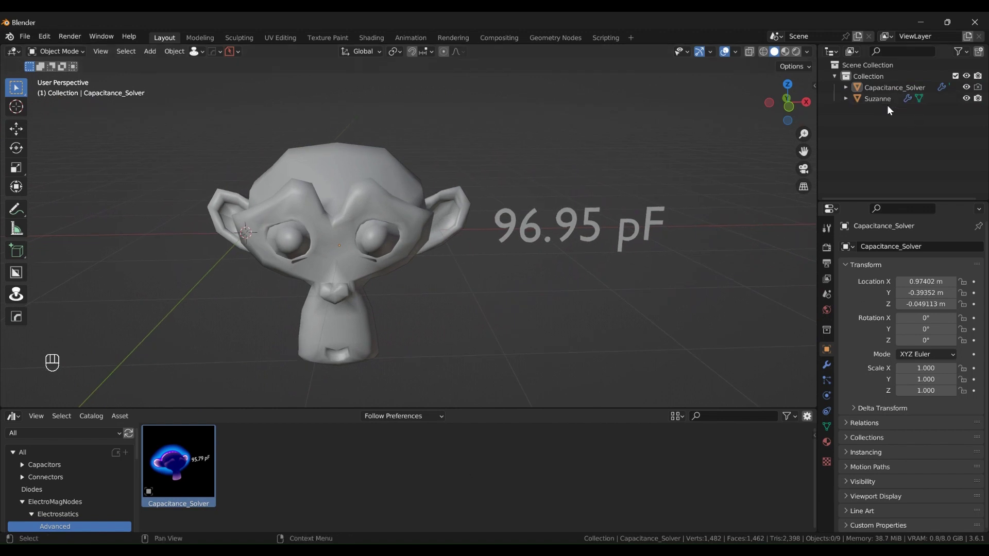
Step: Hide the Suzanne object in the Outliner and orbit around the monkey head
{"action": "middle_click", "coordinate": [883, 93]}
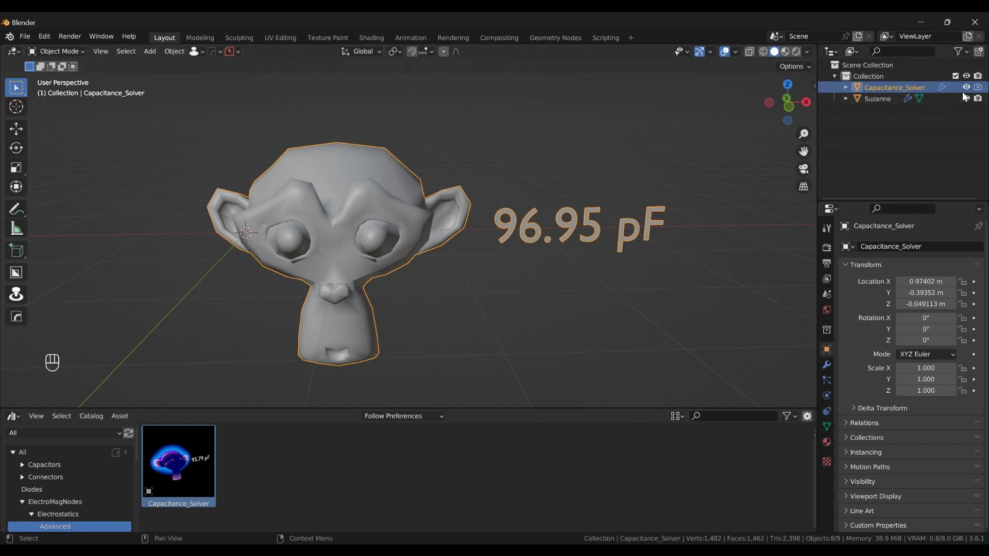
{"action": "middle_click", "coordinate": [965, 100]}
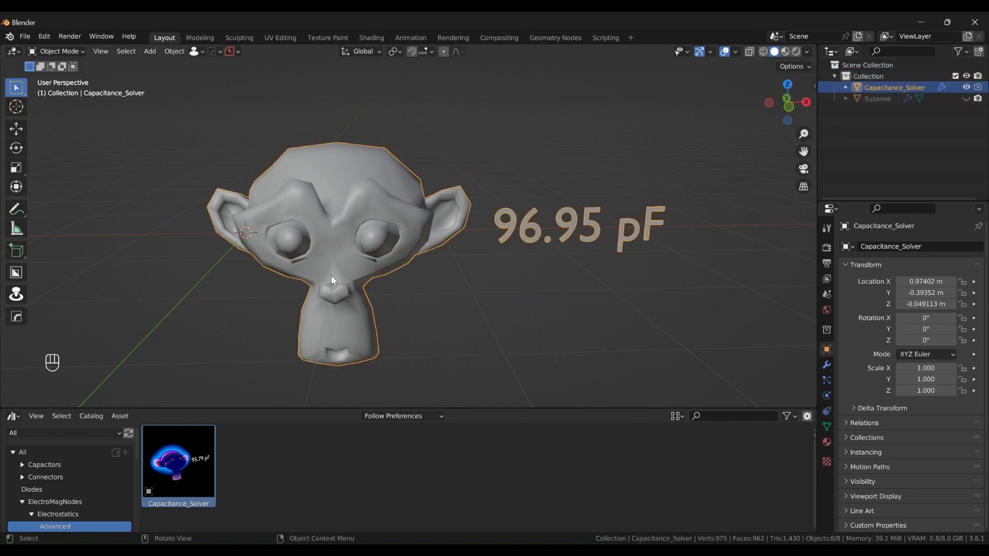
{"action": "left_click_drag", "start_coordinate": [376, 252], "coordinate": [377, 230]}
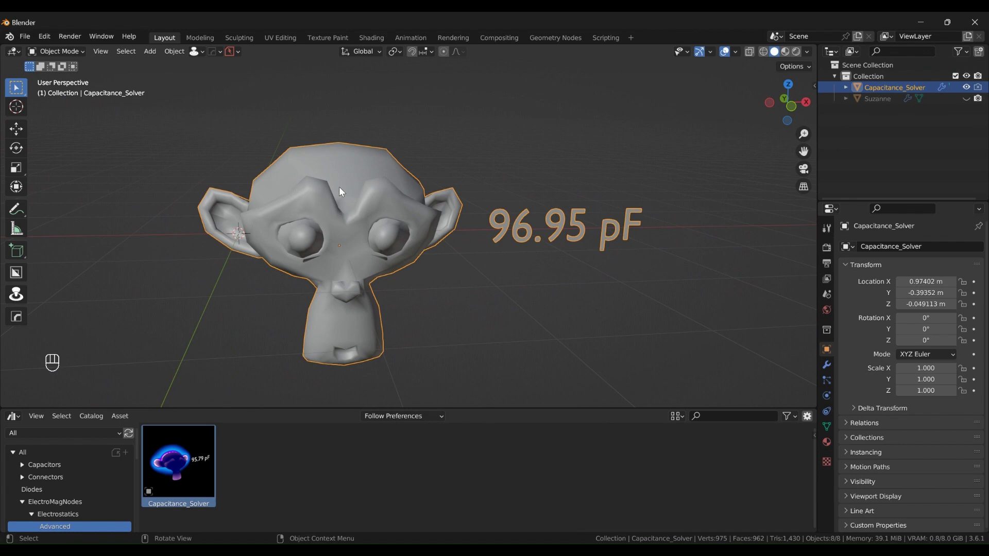
{"action": "left_click", "coordinate": [302, 209]}
{"action": "left_click_drag", "start_coordinate": [284, 211], "coordinate": [355, 231]}
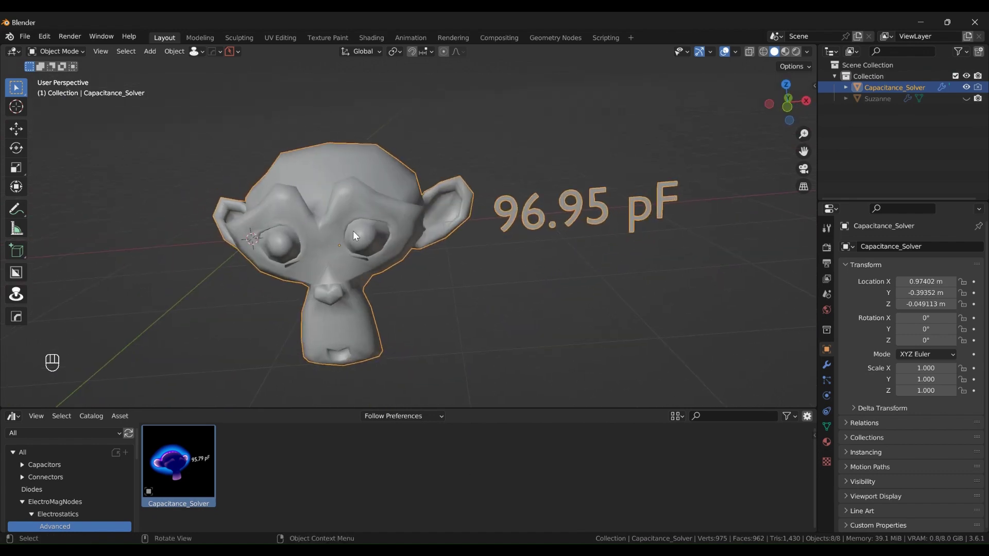
{"action": "middle_click", "coordinate": [473, 207]}
{"action": "middle_click", "coordinate": [784, 52]}
{"action": "left_click_drag", "start_coordinate": [374, 263], "coordinate": [397, 275]}
{"action": "left_click_drag", "start_coordinate": [343, 276], "coordinate": [306, 260]}
{"action": "left_click_drag", "start_coordinate": [307, 261], "coordinate": [351, 246]}
{"action": "left_click_drag", "start_coordinate": [350, 246], "coordinate": [345, 253]}
{"action": "left_click_drag", "start_coordinate": [345, 254], "coordinate": [314, 219]}
Step: Switch viewport shading to Material Preview to show the purple charge colours on the mesh
{"action": "left_click", "coordinate": [351, 281]}
{"action": "middle_click", "coordinate": [393, 293]}
{"action": "left_click_drag", "start_coordinate": [331, 233], "coordinate": [364, 230]}
{"action": "middle_click", "coordinate": [364, 229]}
{"action": "left_click", "coordinate": [412, 260]}
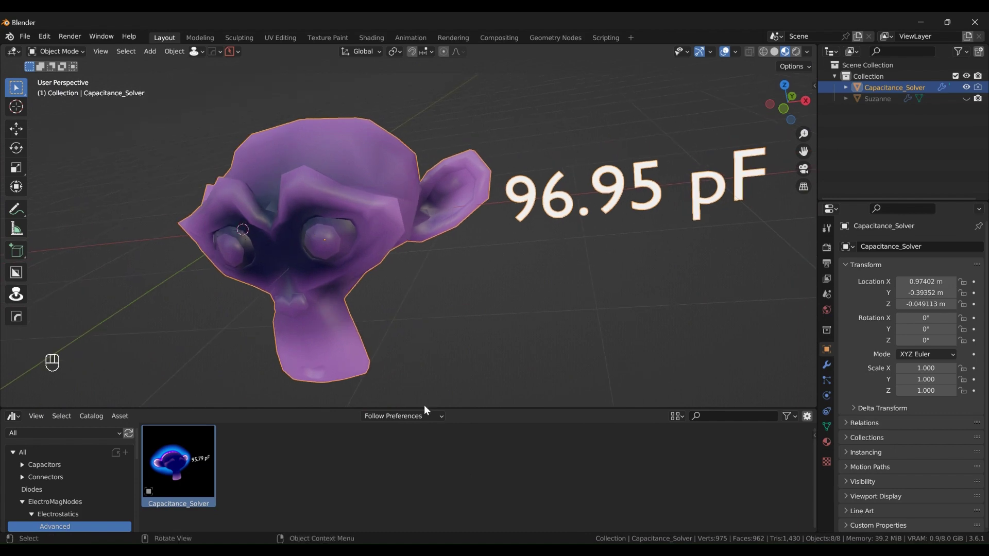
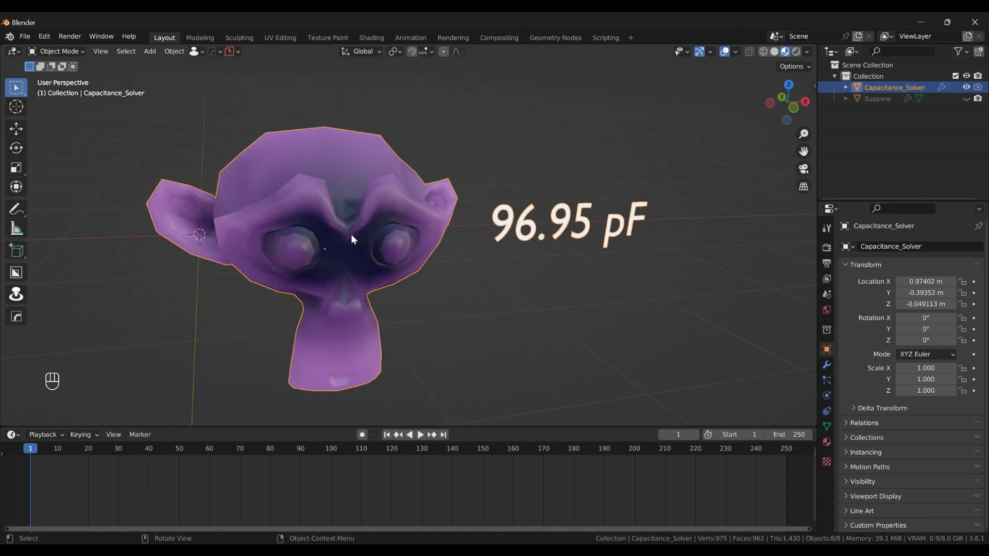
Step: Play the solver animation to frame 119 (99.62 pF) and orbit to inspect the charge
{"action": "key", "text": "space"}
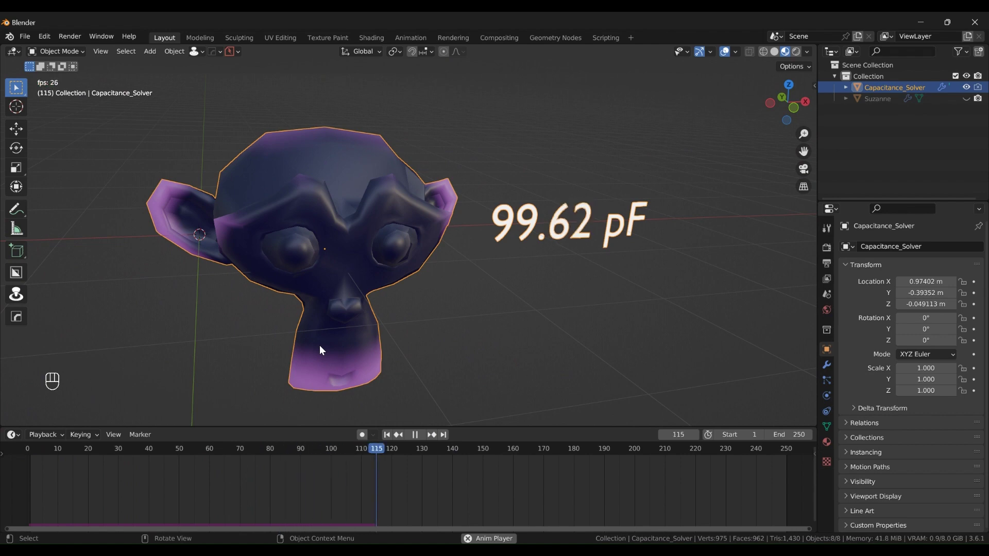
{"action": "key", "text": "space"}
{"action": "left_click_drag", "start_coordinate": [323, 349], "coordinate": [307, 312]}
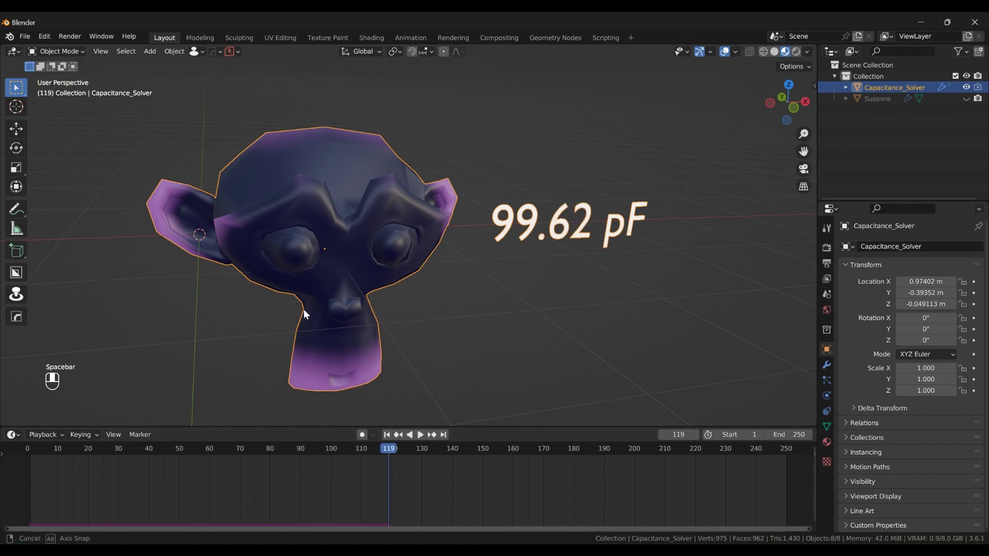
{"action": "left_click", "coordinate": [410, 331]}
{"action": "left_click", "coordinate": [368, 332]}
{"action": "left_click", "coordinate": [345, 328]}
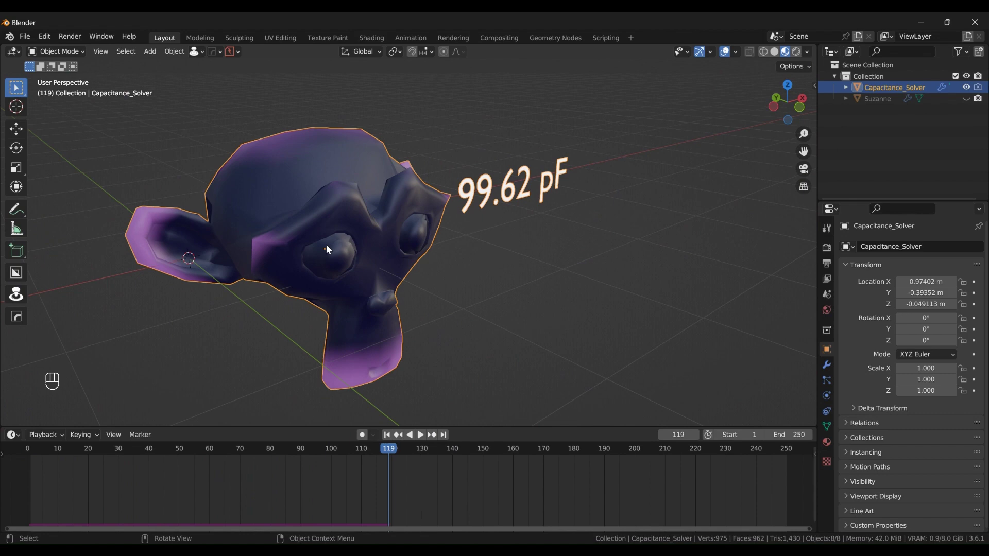
{"action": "left_click_drag", "start_coordinate": [345, 246], "coordinate": [432, 246]}
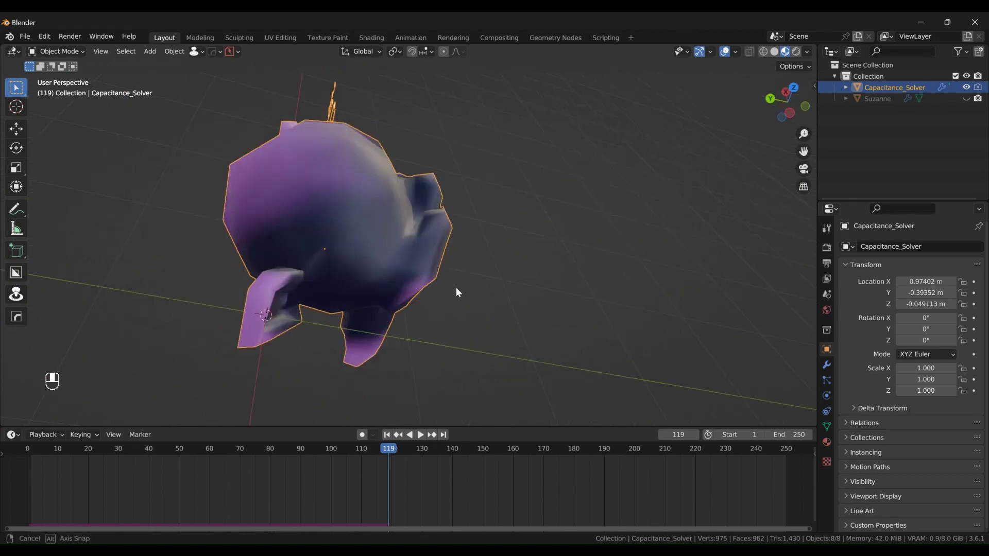
{"action": "left_click", "coordinate": [363, 246]}
{"action": "left_click_drag", "start_coordinate": [359, 245], "coordinate": [354, 246]}
{"action": "left_click_drag", "start_coordinate": [353, 247], "coordinate": [254, 221]}
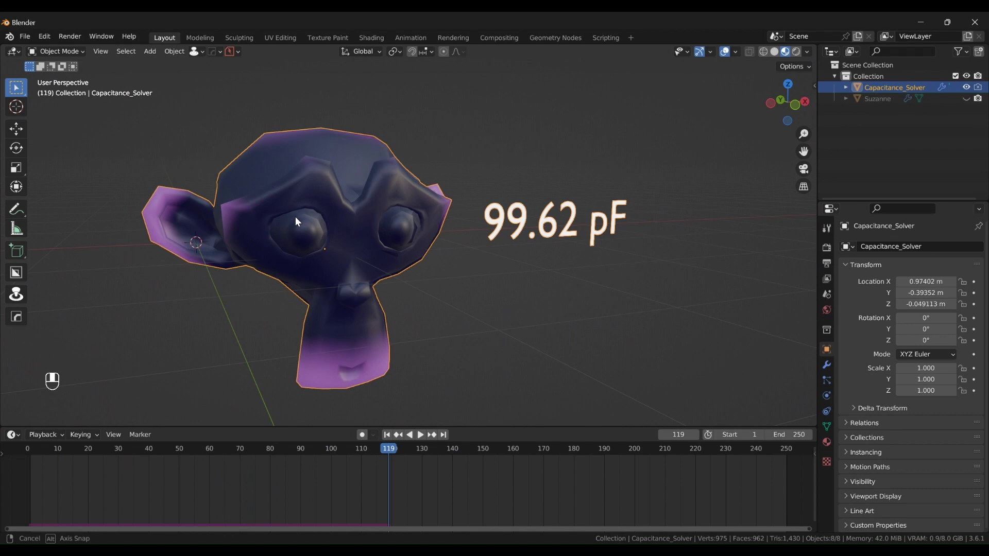
{"action": "left_click", "coordinate": [180, 210]}
Step: Orbit around the charged head to view it from the side and the back
{"action": "left_click_drag", "start_coordinate": [340, 227], "coordinate": [335, 229]}
{"action": "left_click_drag", "start_coordinate": [335, 228], "coordinate": [345, 231]}
{"action": "left_click_drag", "start_coordinate": [346, 231], "coordinate": [193, 212]}
{"action": "left_click_drag", "start_coordinate": [193, 213], "coordinate": [181, 213]}
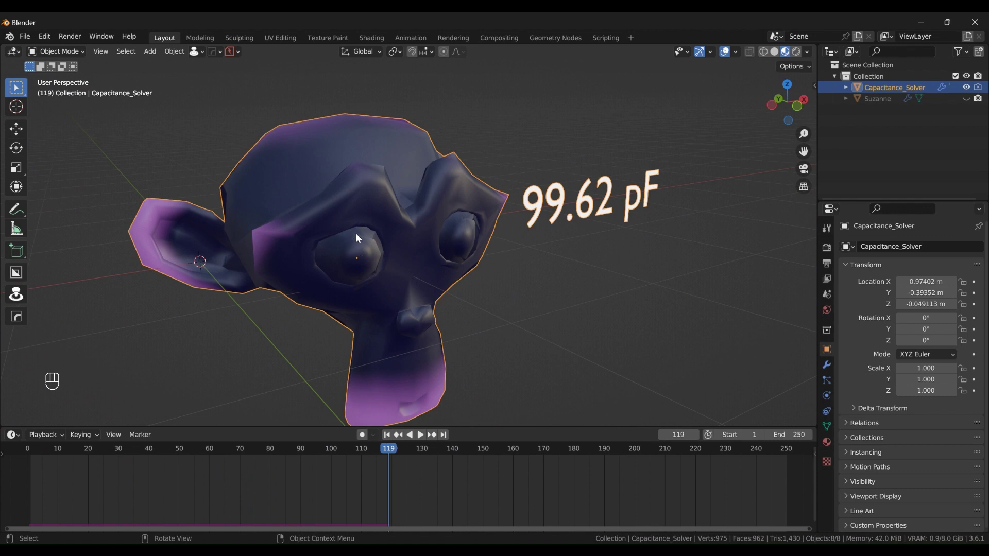
{"action": "left_click_drag", "start_coordinate": [383, 285], "coordinate": [410, 288]}
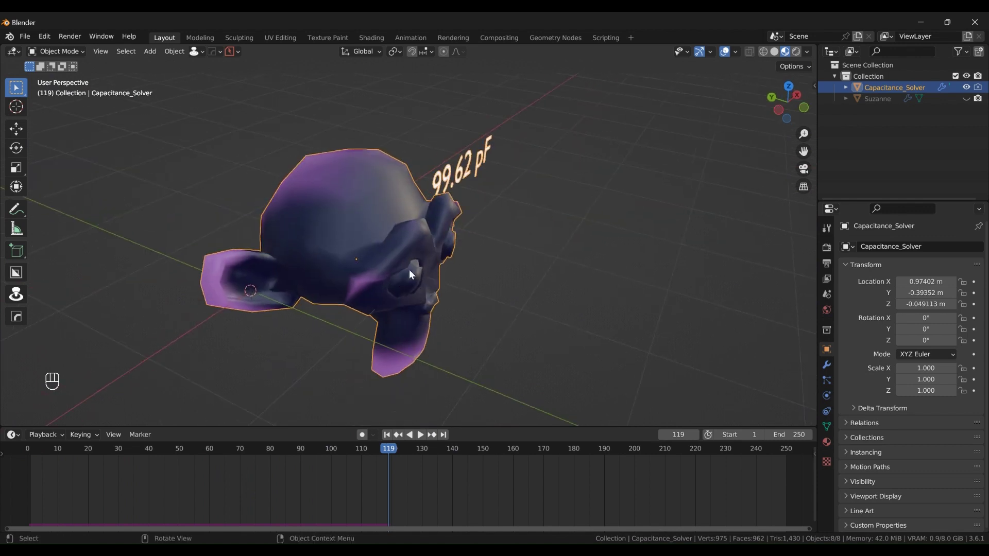
{"action": "left_click_drag", "start_coordinate": [375, 270], "coordinate": [361, 268]}
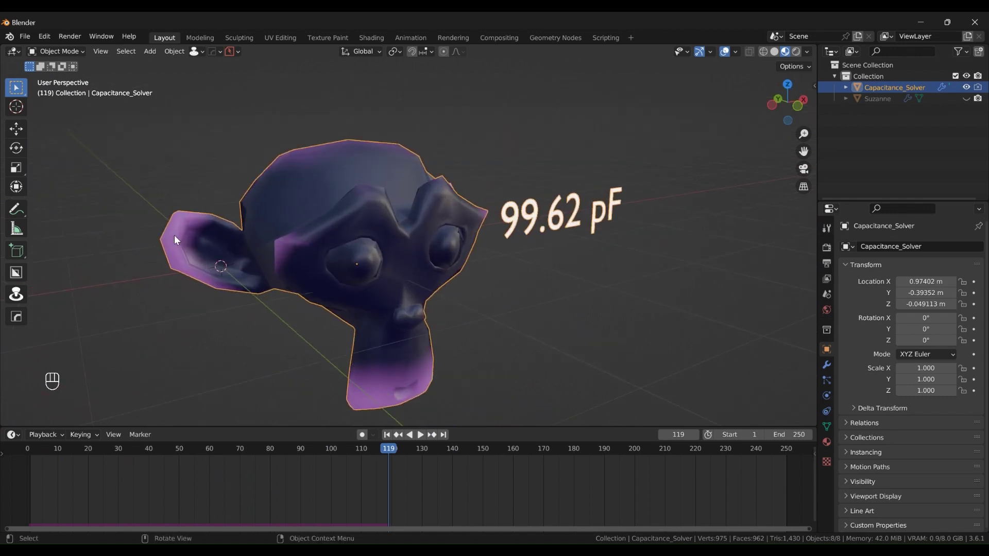
{"action": "left_click", "coordinate": [417, 322]}
{"action": "left_click", "coordinate": [417, 258]}
{"action": "left_click_drag", "start_coordinate": [381, 276], "coordinate": [263, 243]}
{"action": "left_click_drag", "start_coordinate": [214, 229], "coordinate": [243, 249]}
{"action": "left_click_drag", "start_coordinate": [251, 253], "coordinate": [265, 255]}
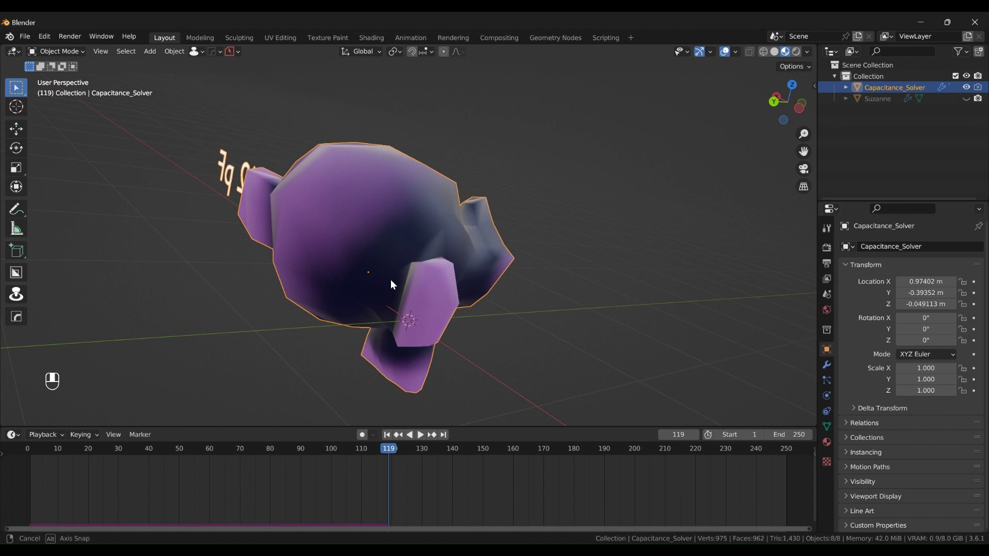
{"action": "left_click", "coordinate": [155, 249]}
Step: Inspect the head from below and behind, then jump the timeline back to frame 1 (96.95 pF)
{"action": "left_click_drag", "start_coordinate": [157, 248], "coordinate": [311, 249]}
{"action": "left_click_drag", "start_coordinate": [311, 249], "coordinate": [333, 255]}
{"action": "left_click_drag", "start_coordinate": [333, 255], "coordinate": [378, 276]}
{"action": "left_click", "coordinate": [379, 276]}
{"action": "left_click_drag", "start_coordinate": [378, 276], "coordinate": [388, 273]}
{"action": "left_click_drag", "start_coordinate": [388, 274], "coordinate": [352, 306]}
{"action": "left_click_drag", "start_coordinate": [352, 305], "coordinate": [364, 318]}
{"action": "left_click_drag", "start_coordinate": [364, 318], "coordinate": [423, 229]}
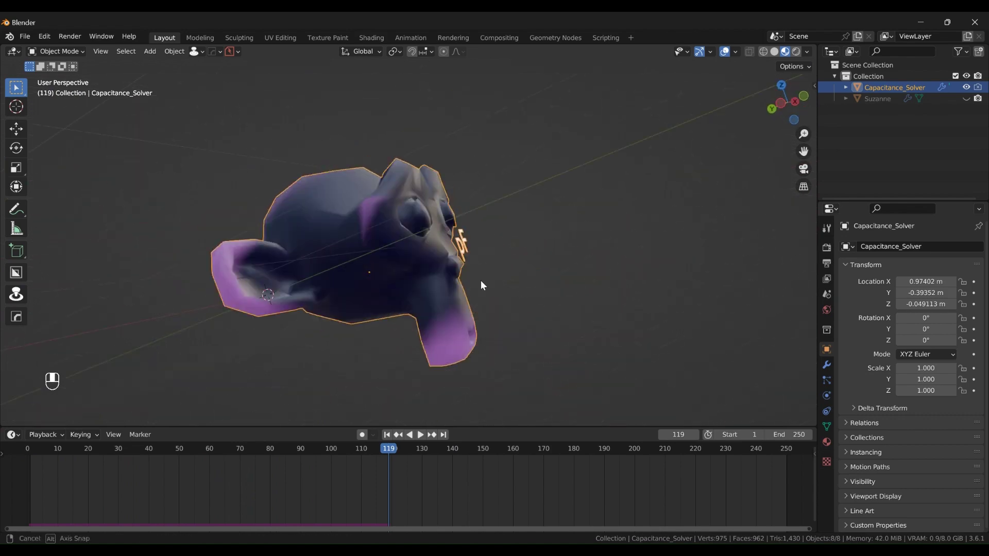
{"action": "middle_click", "coordinate": [481, 314]}
{"action": "left_click_drag", "start_coordinate": [516, 262], "coordinate": [451, 227]}
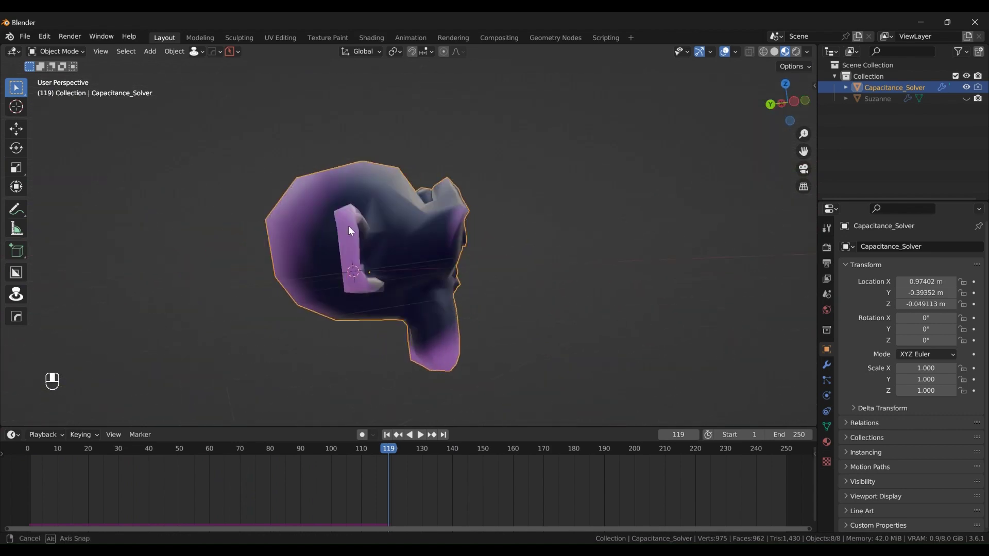
{"action": "middle_click", "coordinate": [284, 264]}
{"action": "left_click_drag", "start_coordinate": [364, 254], "coordinate": [442, 274]}
{"action": "left_click_drag", "start_coordinate": [370, 325], "coordinate": [136, 212]}
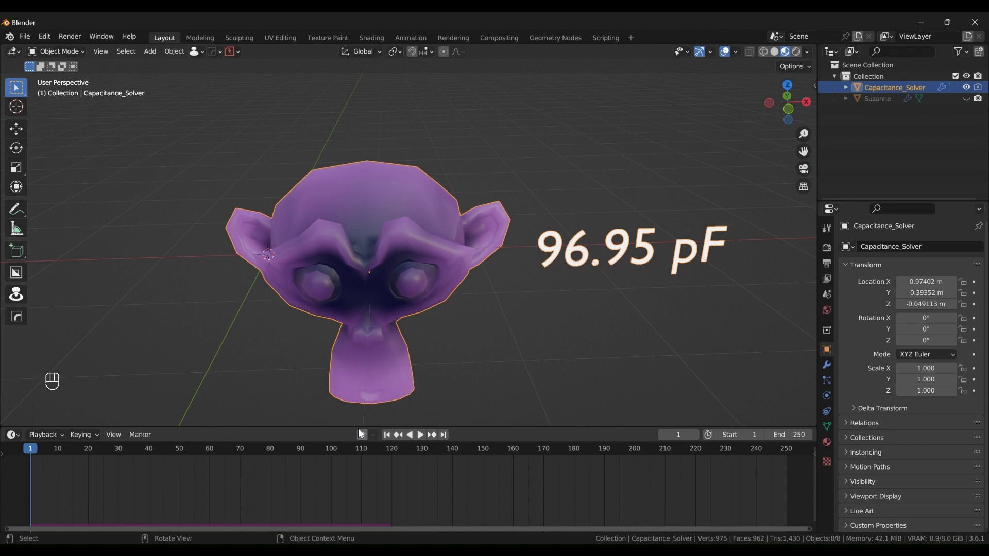
Step: Replay the solver animation briefly and orbit back to the front of the head
{"action": "left_click_drag", "start_coordinate": [332, 304], "coordinate": [376, 311]}
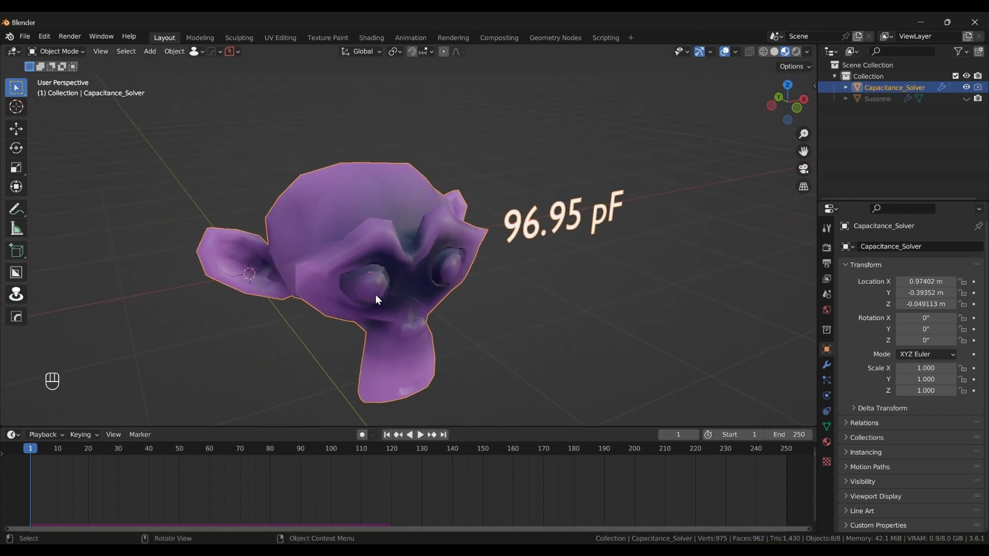
{"action": "middle_click", "coordinate": [374, 285]}
{"action": "key", "text": "space"}
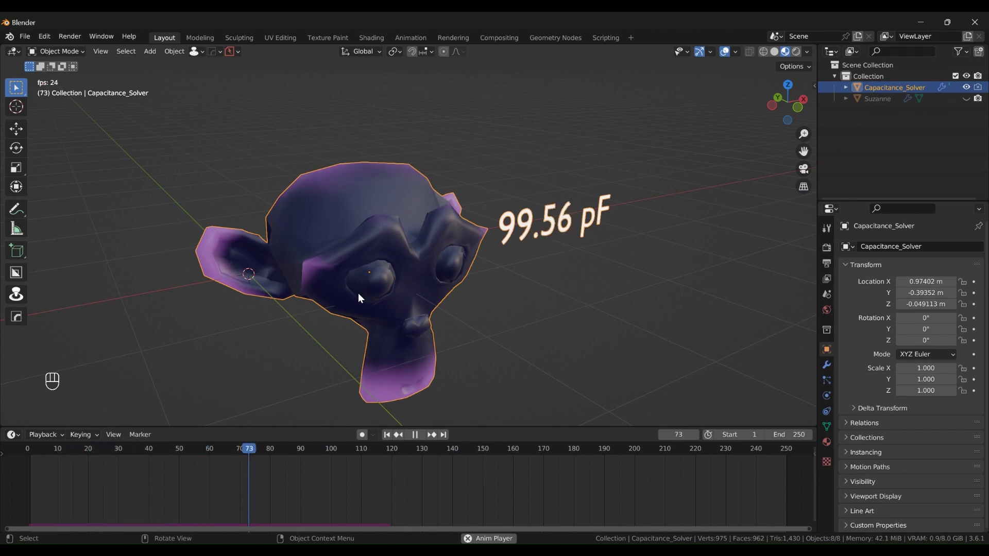
{"action": "key", "text": "space"}
{"action": "left_click_drag", "start_coordinate": [461, 270], "coordinate": [539, 282]}
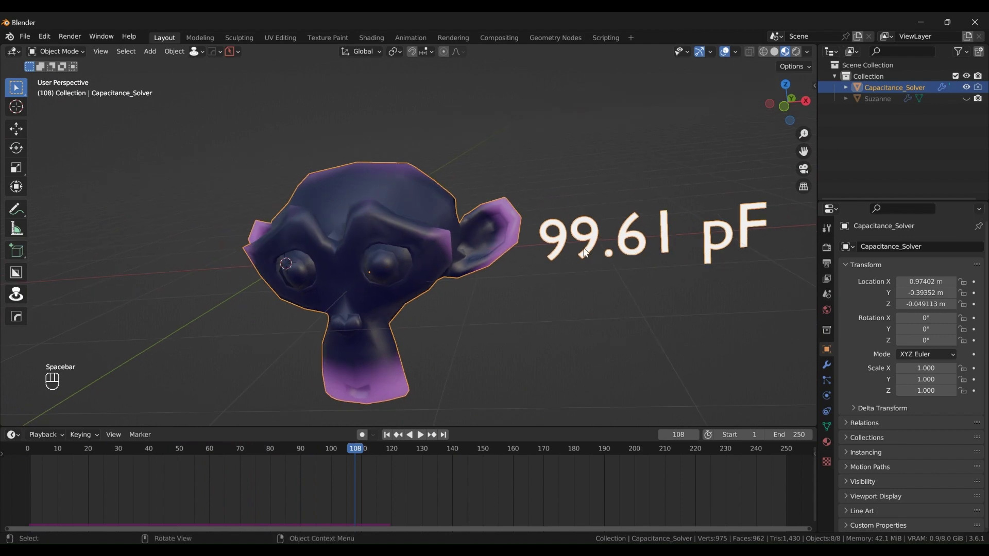
{"action": "left_click_drag", "start_coordinate": [588, 251], "coordinate": [394, 232]}
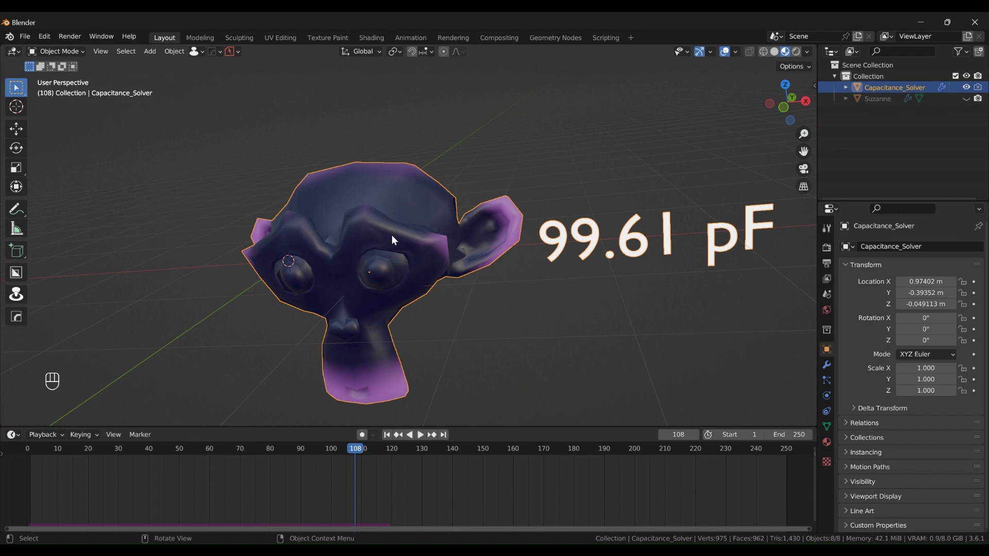
Step: Orbit around the head and scrub the timeline to frame 67, reading 99.55 pF
{"action": "left_click_drag", "start_coordinate": [398, 303], "coordinate": [446, 299]}
{"action": "left_click_drag", "start_coordinate": [456, 316], "coordinate": [306, 300]}
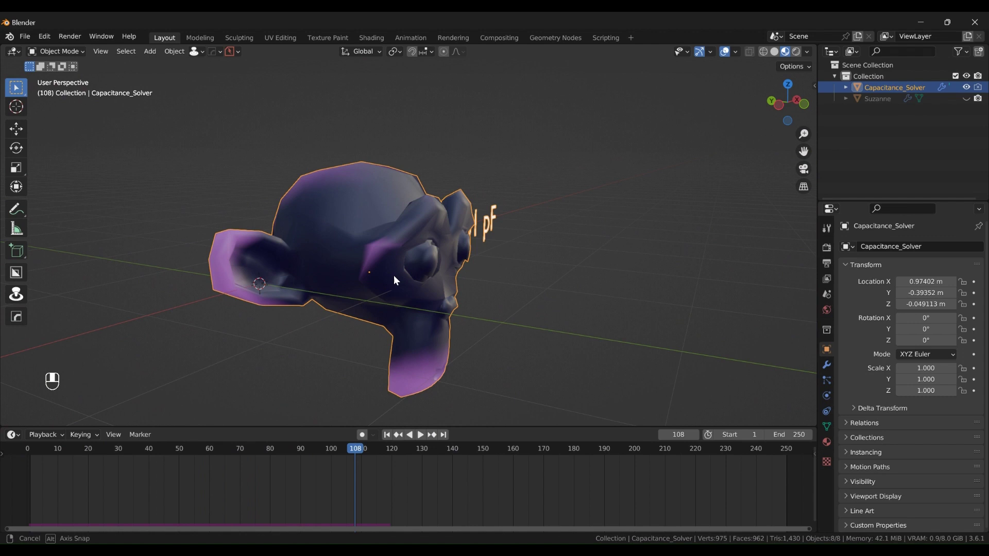
{"action": "left_click_drag", "start_coordinate": [340, 276], "coordinate": [319, 277]}
{"action": "middle_click", "coordinate": [319, 278]}
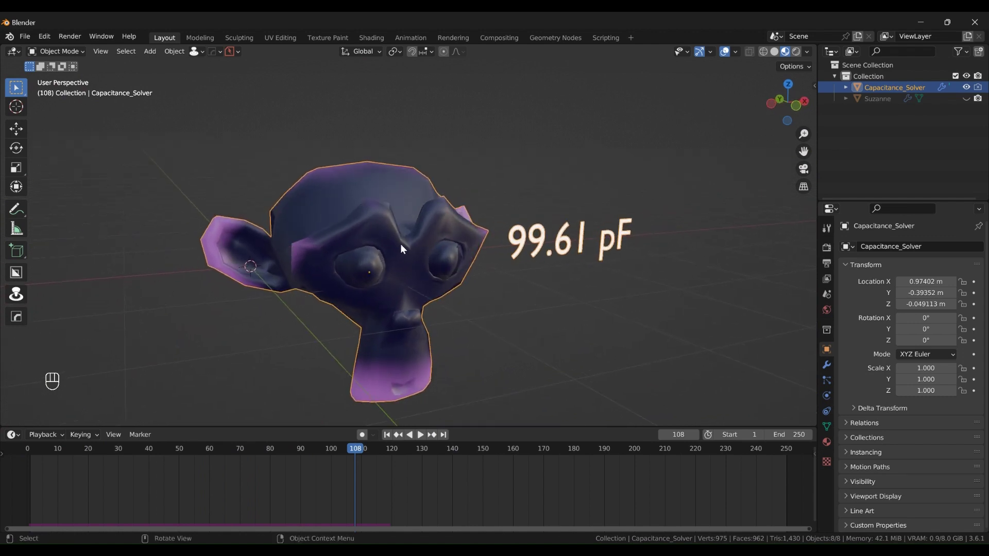
{"action": "left_click_drag", "start_coordinate": [383, 234], "coordinate": [350, 236]}
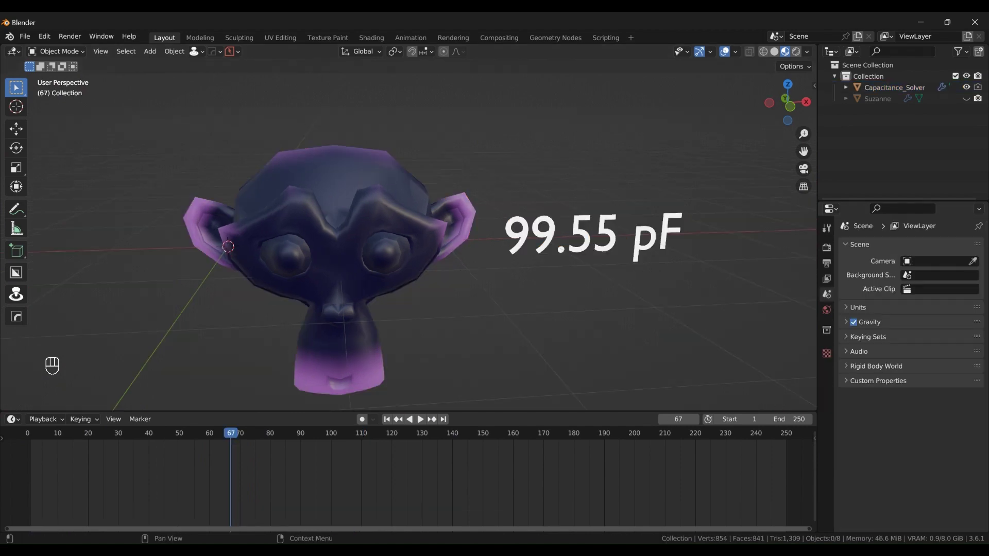
Step: Turn the bottom area into an enlarged Asset Browser showing the Electrostatics assets with EField_Plane
{"action": "left_click_drag", "start_coordinate": [411, 259], "coordinate": [420, 247]}
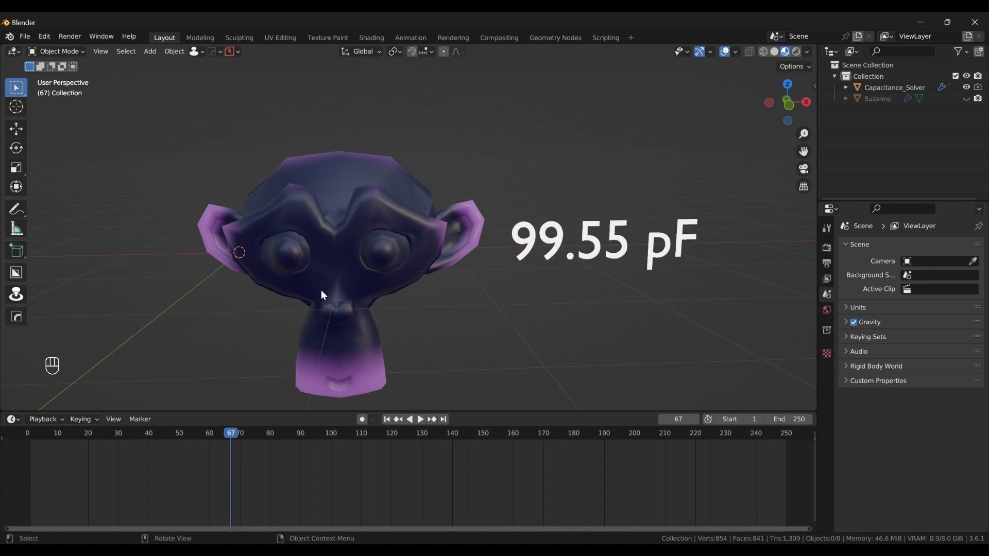
{"action": "left_click", "coordinate": [15, 437]}
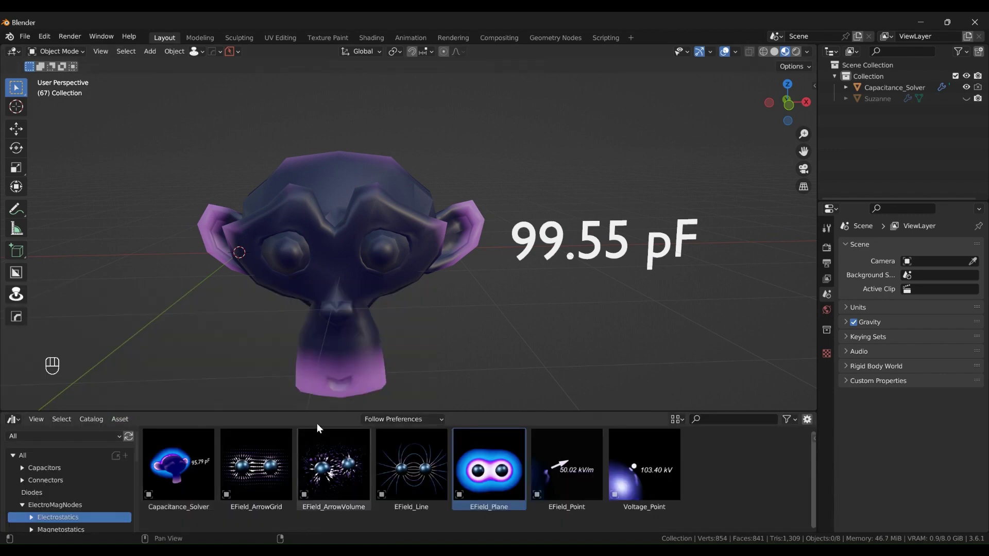
{"action": "left_click_drag", "start_coordinate": [431, 327], "coordinate": [429, 301]}
{"action": "middle_click", "coordinate": [444, 313]}
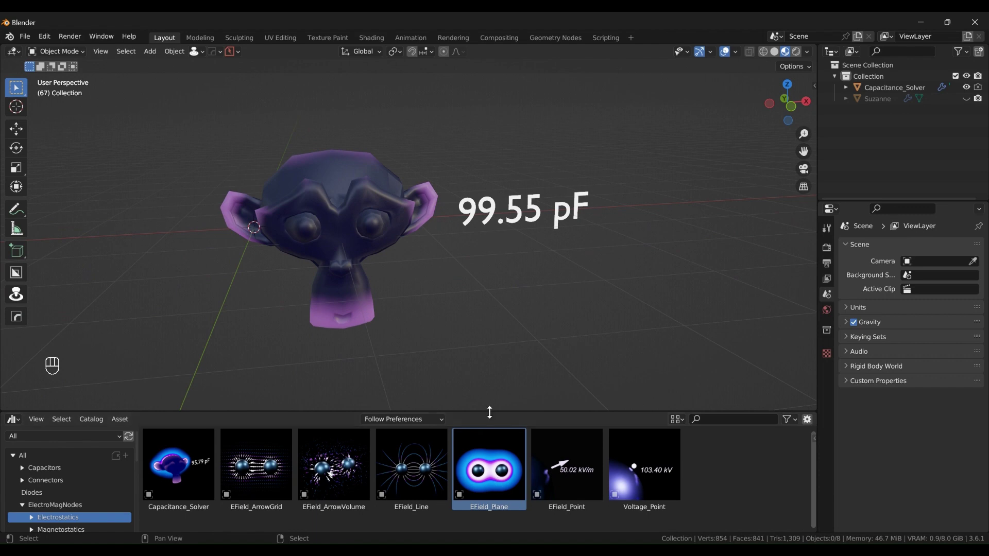
Step: Place the EField_Plane asset, delete its sample icosphere and frame the head and plane
{"action": "left_click", "coordinate": [489, 358]}
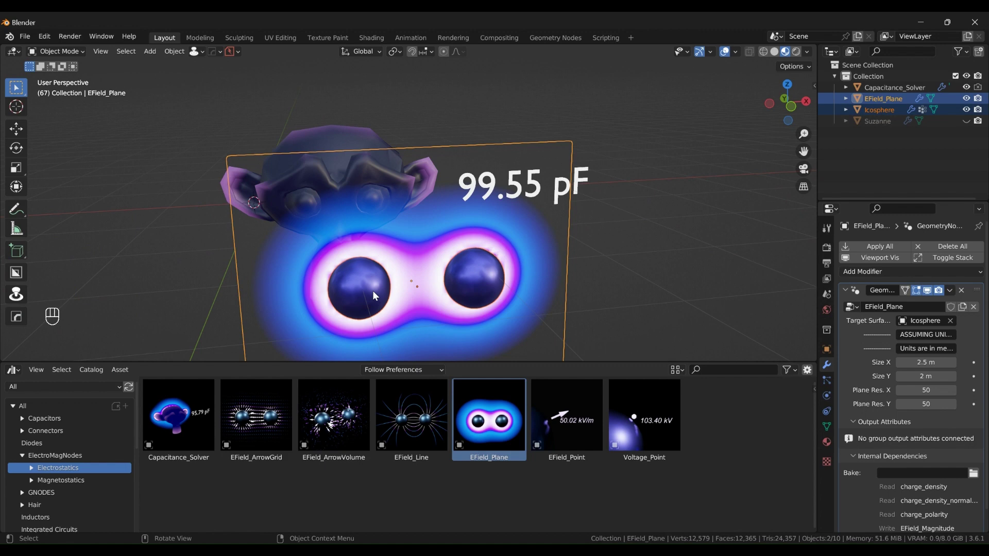
{"action": "left_click", "coordinate": [336, 303]}
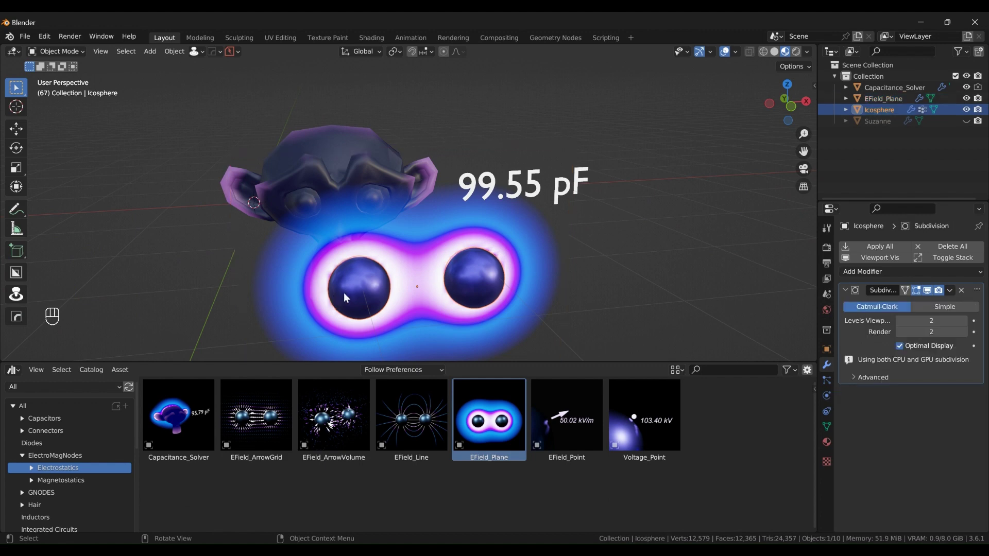
{"action": "key", "text": "Delete"}
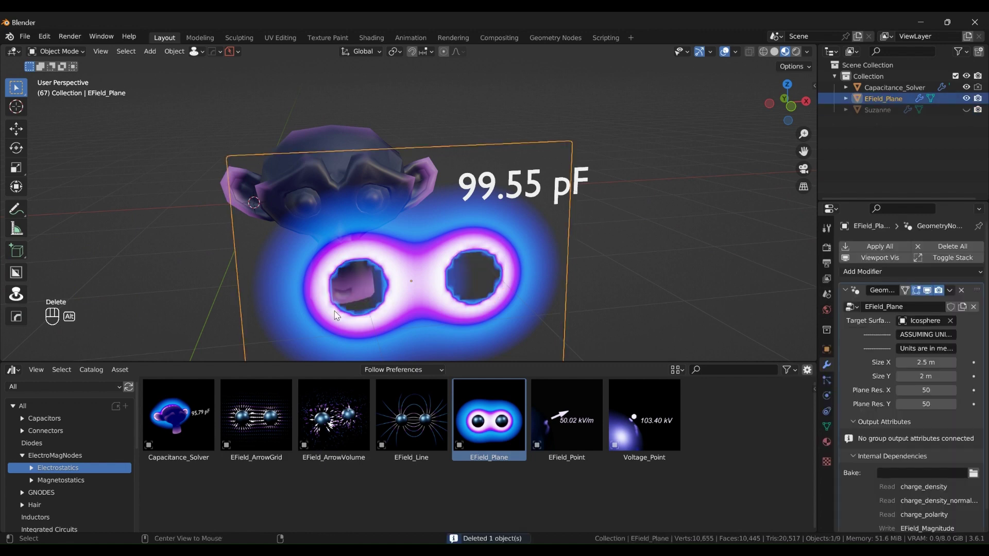
{"action": "key", "text": "alt+g"}
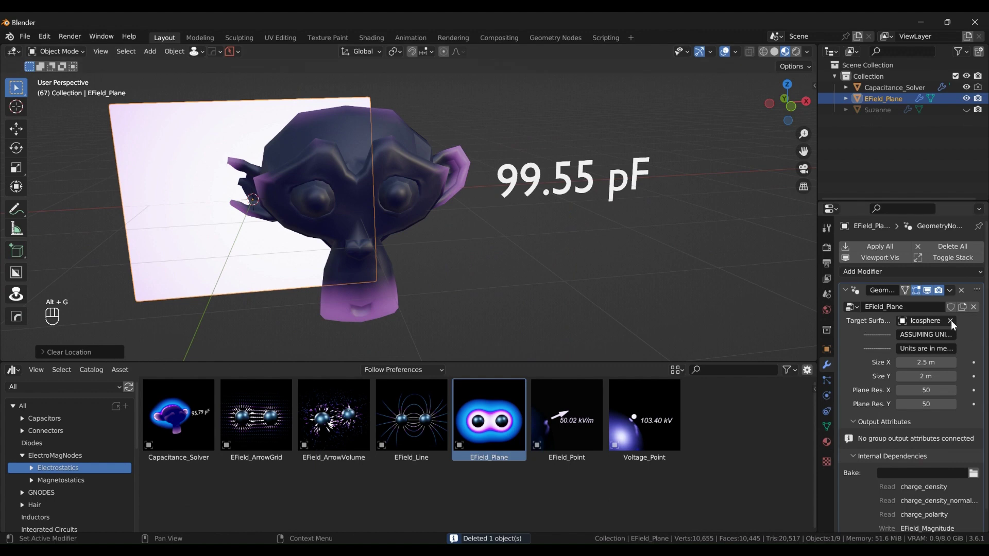
Step: Set the plane's Target Surface to Capacitance_Solver and its size to 3 m by 3 m
{"action": "left_click", "coordinate": [956, 325]}
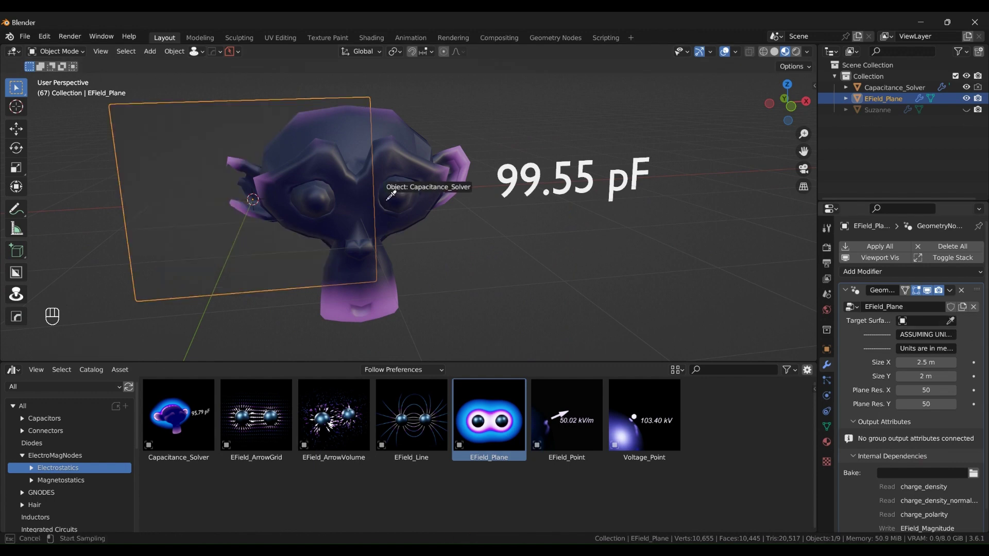
{"action": "left_click", "coordinate": [206, 253]}
{"action": "left_click_drag", "start_coordinate": [919, 364], "coordinate": [918, 357]}
{"action": "left_click_drag", "start_coordinate": [918, 375], "coordinate": [920, 381]}
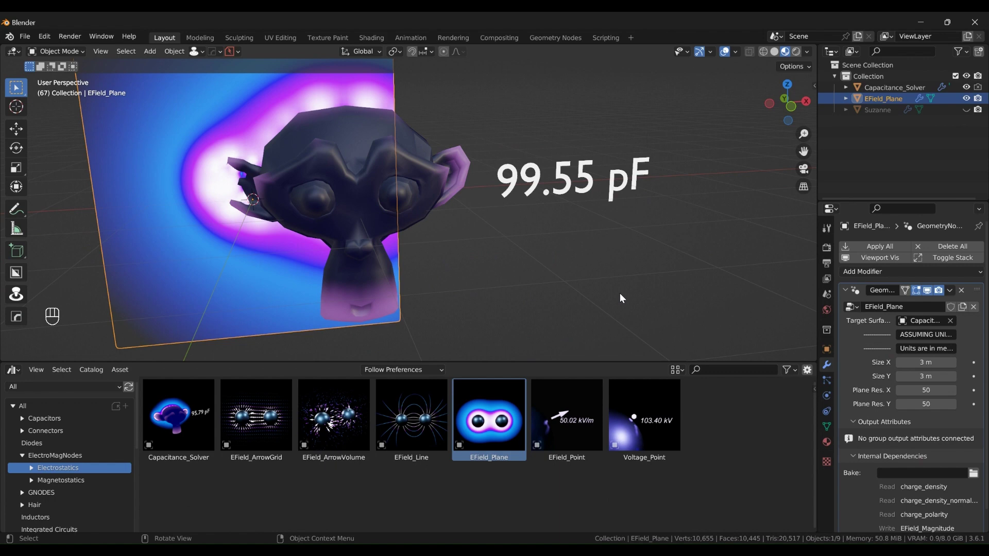
Step: Move the E-field plane along the global Y axis so it slices through the monkey head
{"action": "left_click", "coordinate": [239, 306]}
{"action": "key", "text": "g"}
{"action": "left_click_drag", "start_coordinate": [320, 290], "coordinate": [437, 294]}
{"action": "key", "text": "g"}
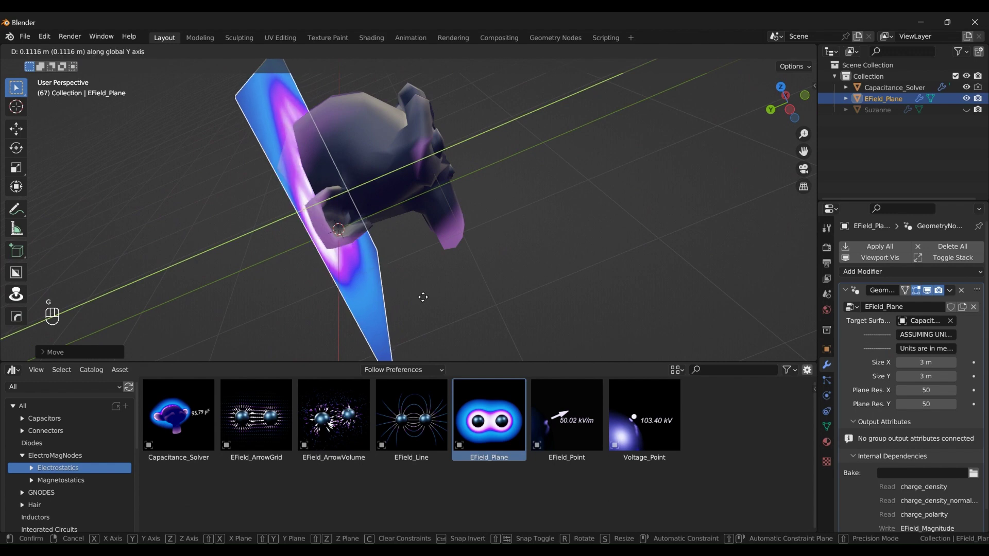
{"action": "left_click", "coordinate": [449, 284]}
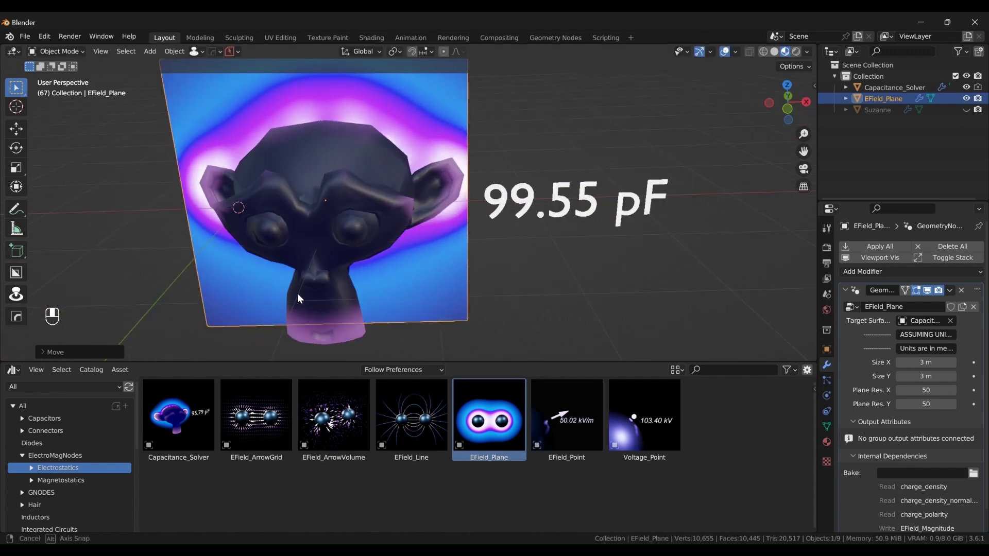
Step: Orbit toward the monkey's face and reveal the plane's node setup in the bottom area
{"action": "left_click", "coordinate": [420, 264]}
{"action": "left_click_drag", "start_coordinate": [391, 246], "coordinate": [417, 271]}
{"action": "middle_click", "coordinate": [325, 144]}
{"action": "left_click_drag", "start_coordinate": [330, 156], "coordinate": [287, 189]}
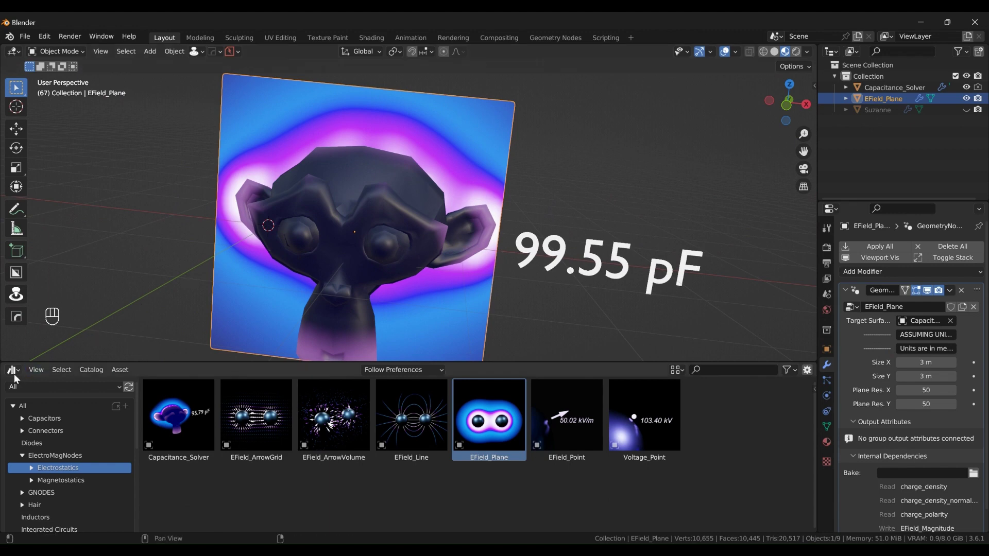
{"action": "left_click_drag", "start_coordinate": [24, 395], "coordinate": [135, 458]}
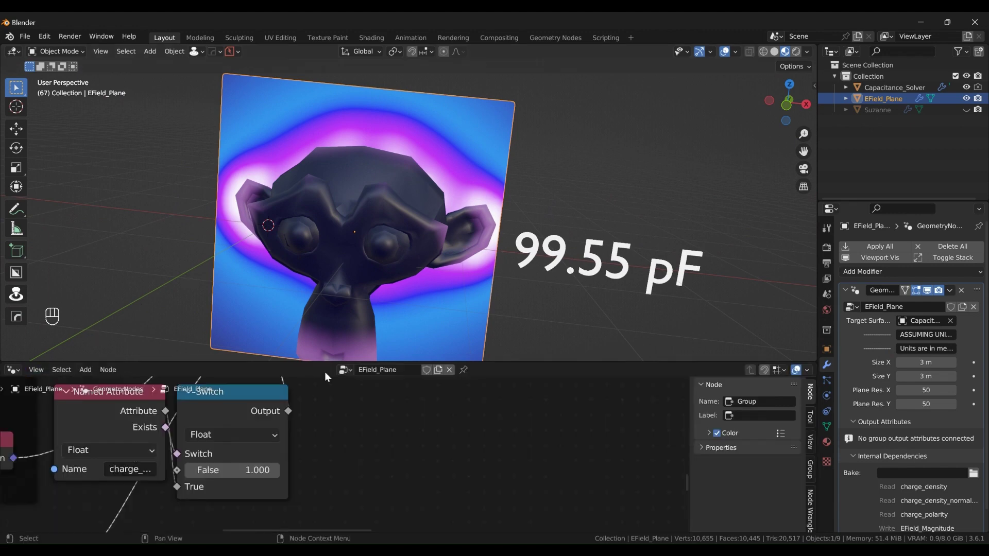
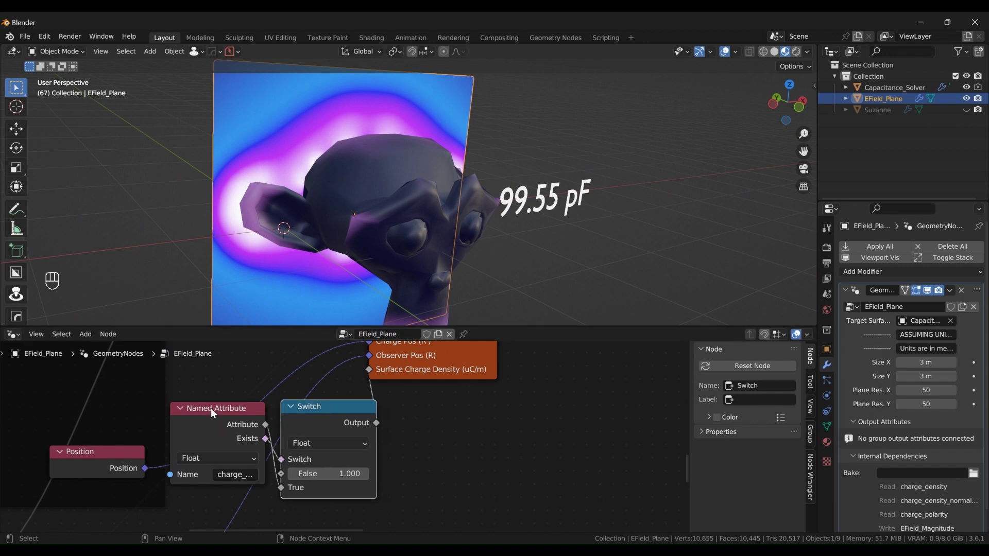
Step: Check the Named Attribute the field plane reads, then play the animation to about 99.43 pF
{"action": "left_click", "coordinate": [219, 413]}
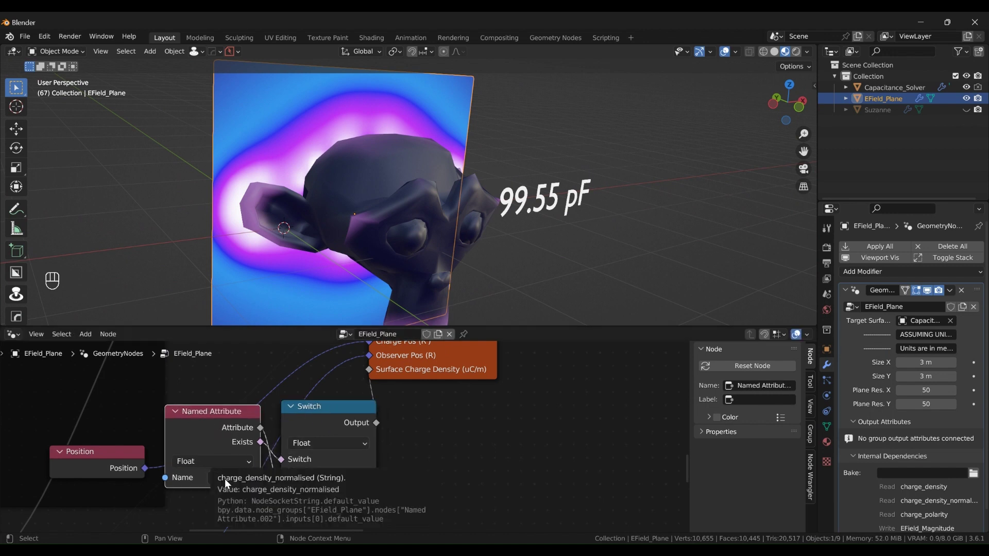
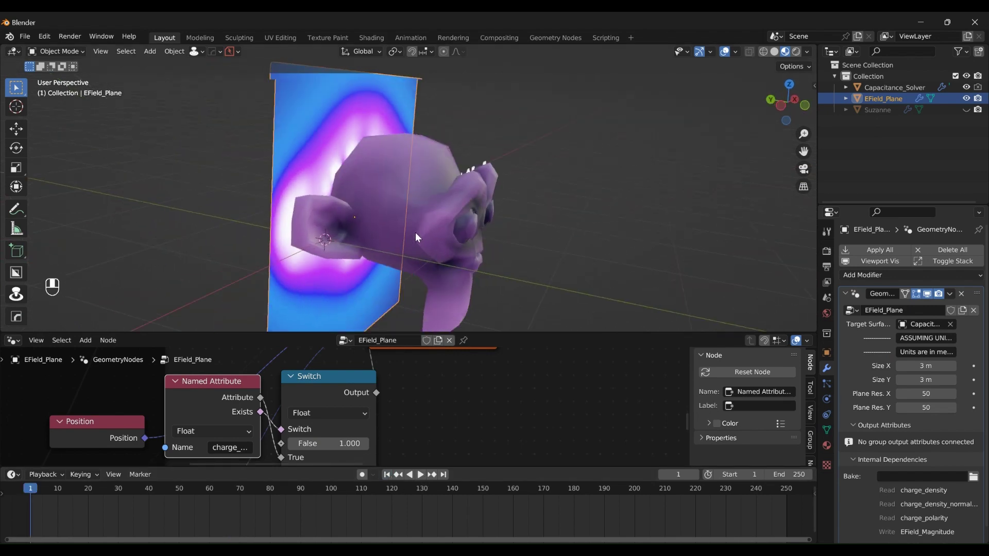
{"action": "middle_click", "coordinate": [344, 204]}
{"action": "key", "text": "space"}
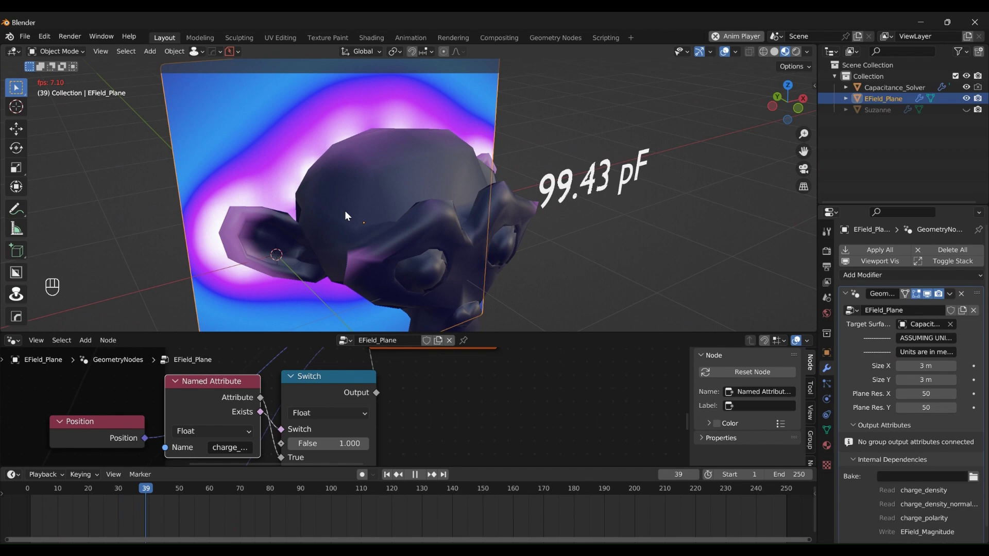
Step: Orbit around the field plane and monkey head, returning to the front view
{"action": "left_click_drag", "start_coordinate": [373, 244], "coordinate": [523, 256]}
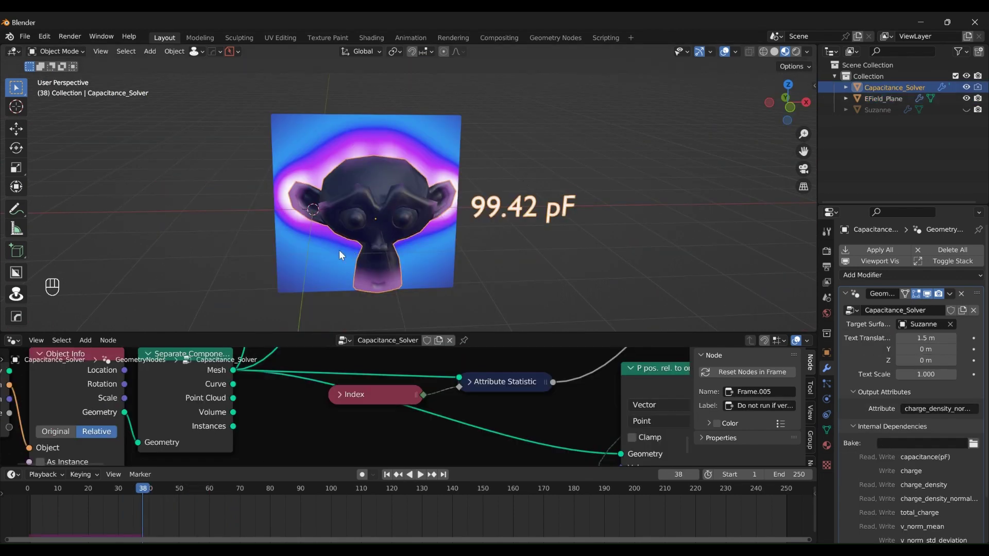
{"action": "left_click_drag", "start_coordinate": [388, 233], "coordinate": [517, 238]}
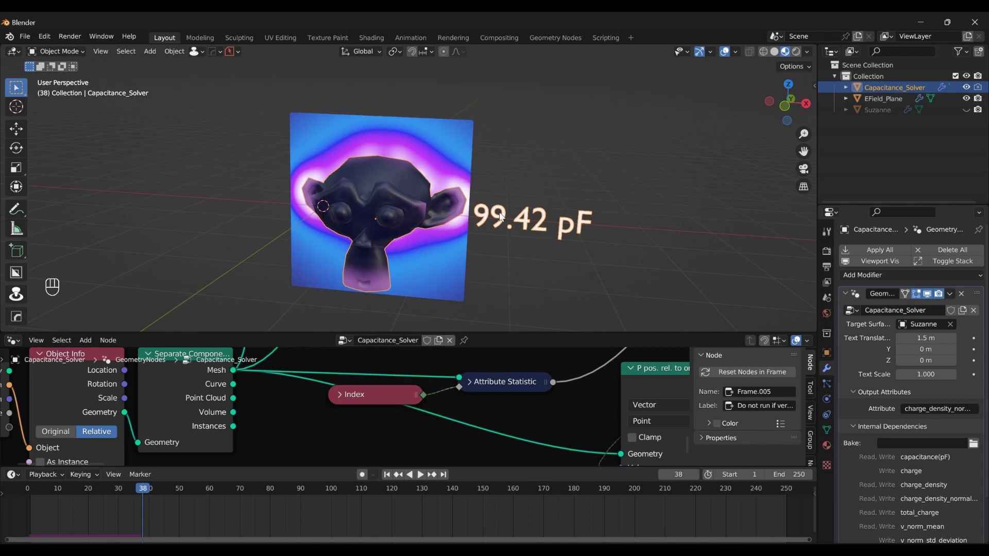
{"action": "left_click_drag", "start_coordinate": [373, 234], "coordinate": [408, 214]}
{"action": "left_click_drag", "start_coordinate": [400, 221], "coordinate": [342, 229]}
{"action": "left_click_drag", "start_coordinate": [424, 227], "coordinate": [449, 248]}
{"action": "middle_click", "coordinate": [424, 215]}
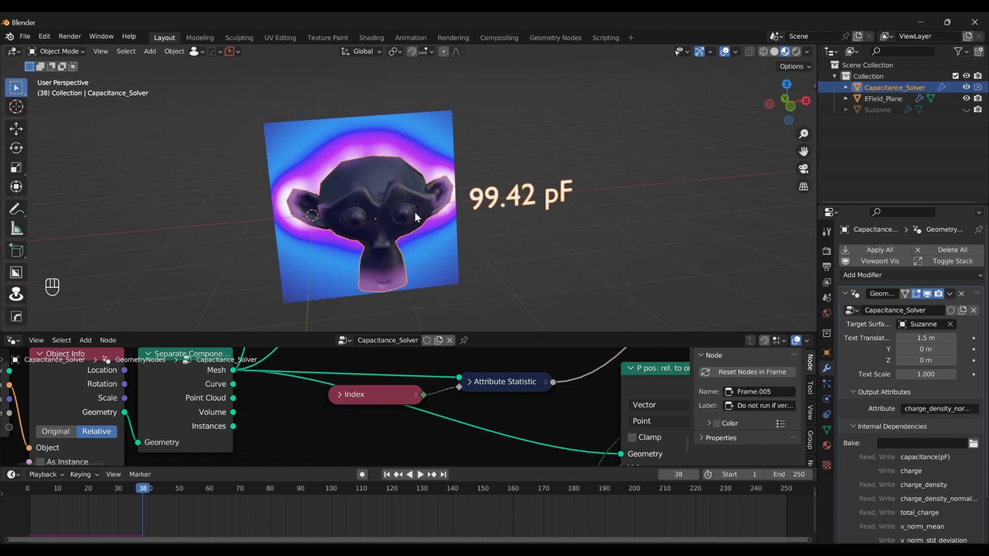
{"action": "left_click_drag", "start_coordinate": [483, 219], "coordinate": [466, 212]}
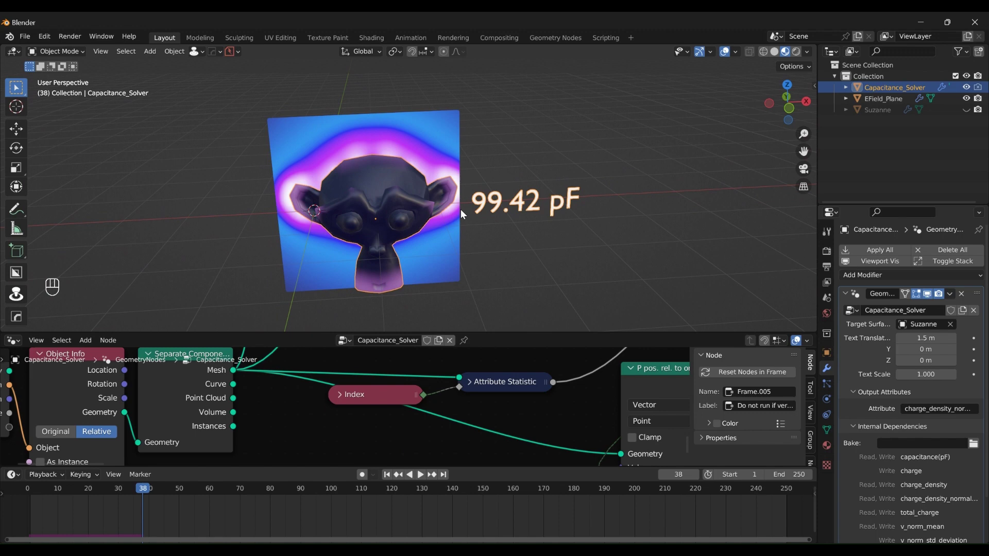
{"action": "middle_click", "coordinate": [401, 211]}
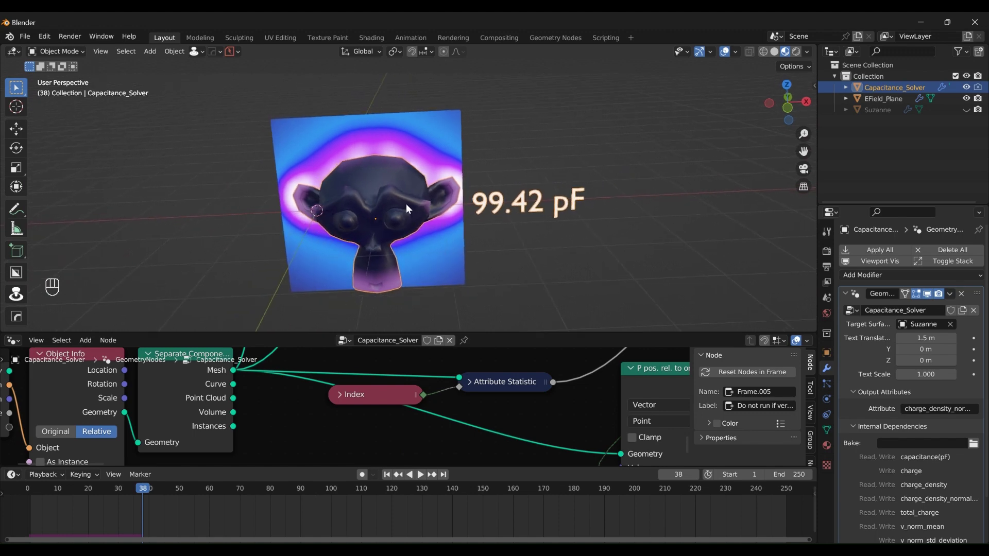
Step: Shrink the node graph area and adjust the viewport around frame 38 (99.42 pF)
{"action": "left_click_drag", "start_coordinate": [515, 325], "coordinate": [515, 366]}
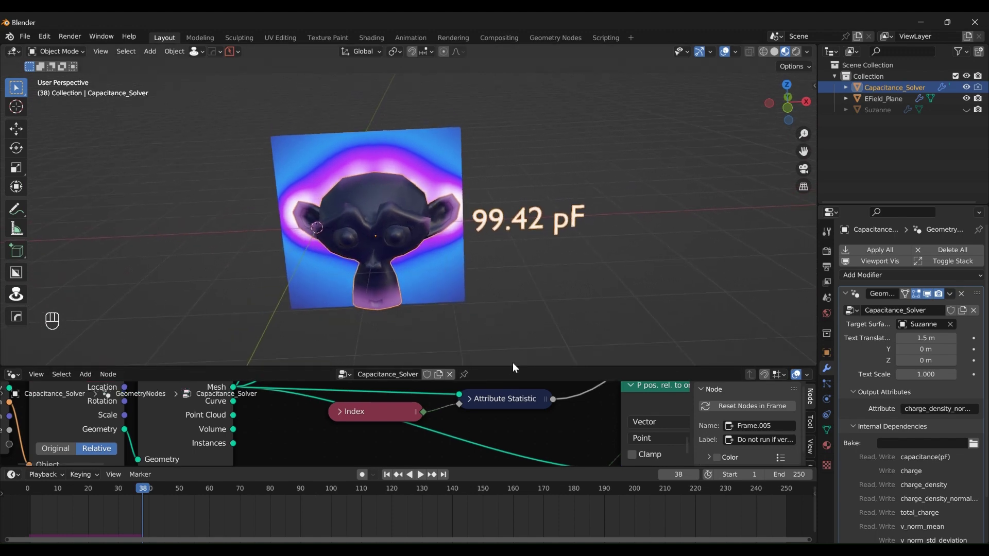
{"action": "left_click_drag", "start_coordinate": [392, 223], "coordinate": [369, 225]}
{"action": "left_click", "coordinate": [306, 221]}
{"action": "left_click", "coordinate": [216, 239]}
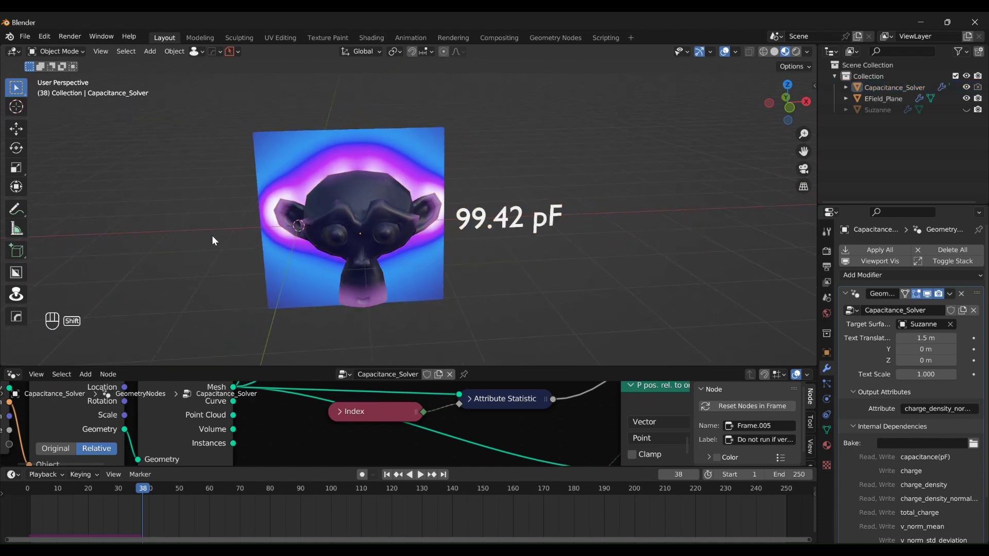
Step: Add a UV Sphere via Shift+A and show its transform values in the N-panel
{"action": "key", "text": "shift+a"}
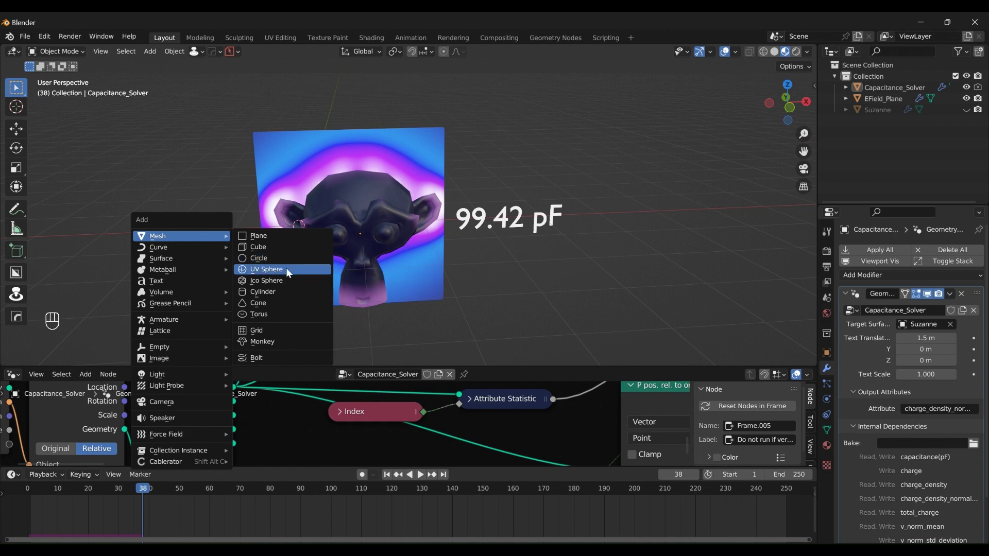
{"action": "left_click_drag", "start_coordinate": [295, 210], "coordinate": [315, 223]}
{"action": "left_click_drag", "start_coordinate": [302, 226], "coordinate": [317, 230]}
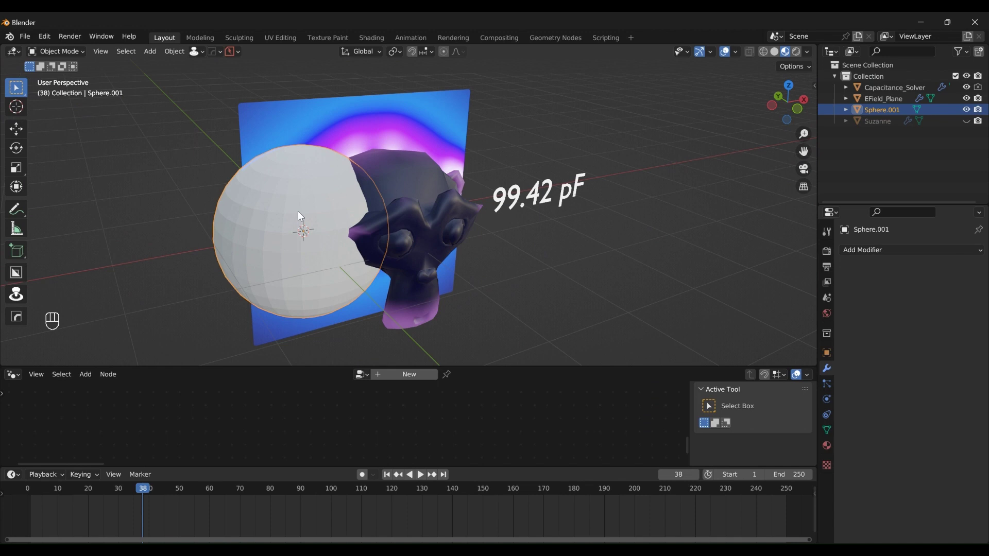
{"action": "left_click", "coordinate": [313, 245]}
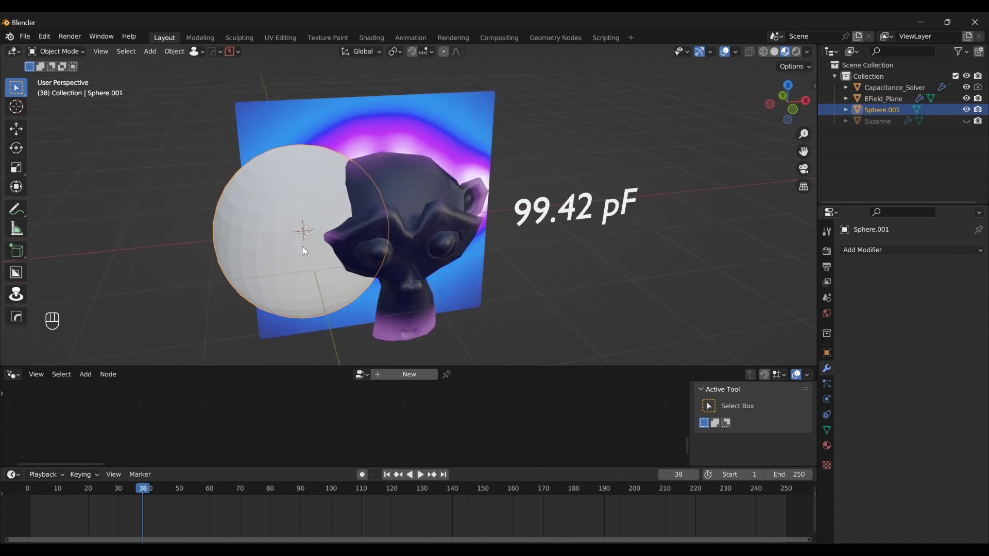
{"action": "key", "text": "n"}
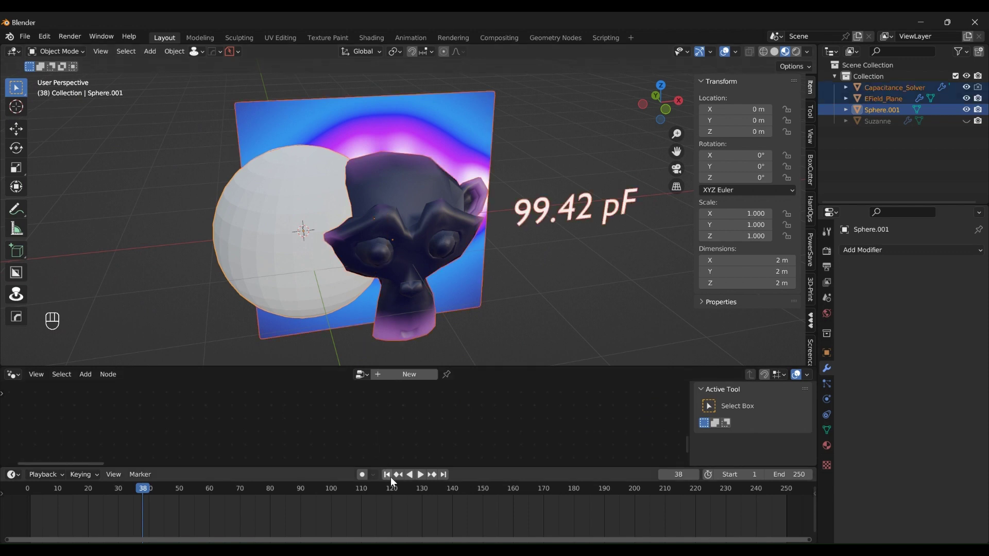
Step: Make the sphere the solver's target (about 112.40 pF), then return the target to Suzanne
{"action": "left_click", "coordinate": [388, 479]}
{"action": "left_click_drag", "start_coordinate": [382, 313], "coordinate": [394, 312]}
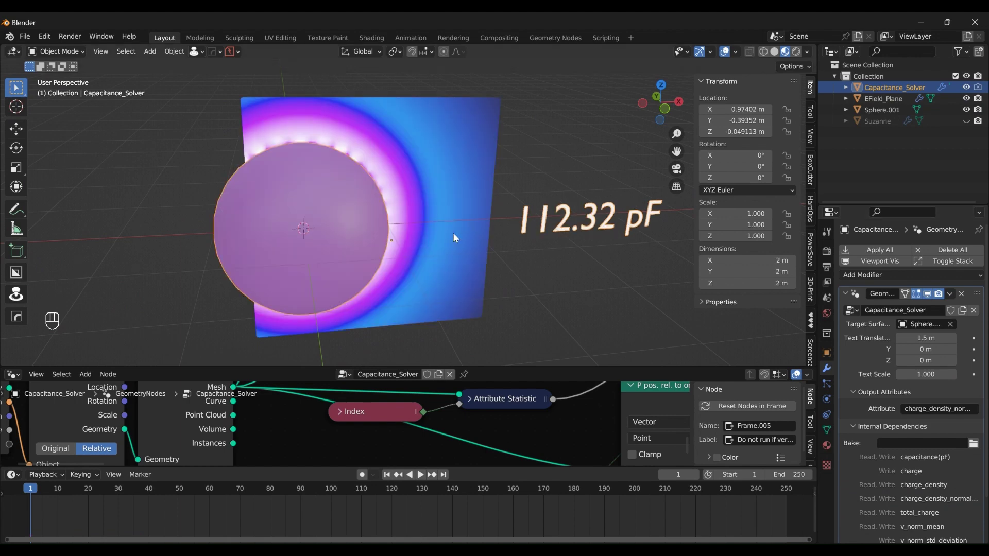
{"action": "key", "text": "g"}
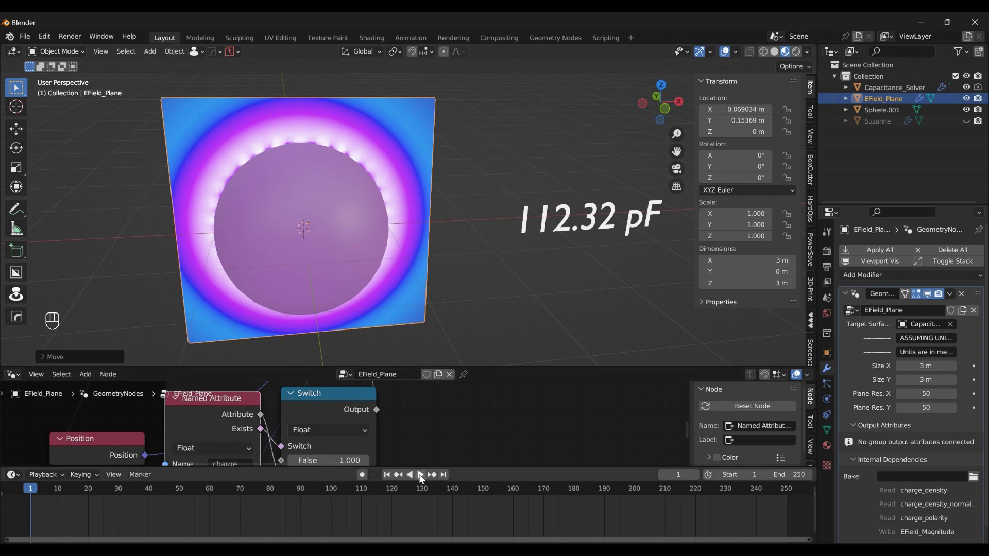
{"action": "left_click", "coordinate": [423, 478]}
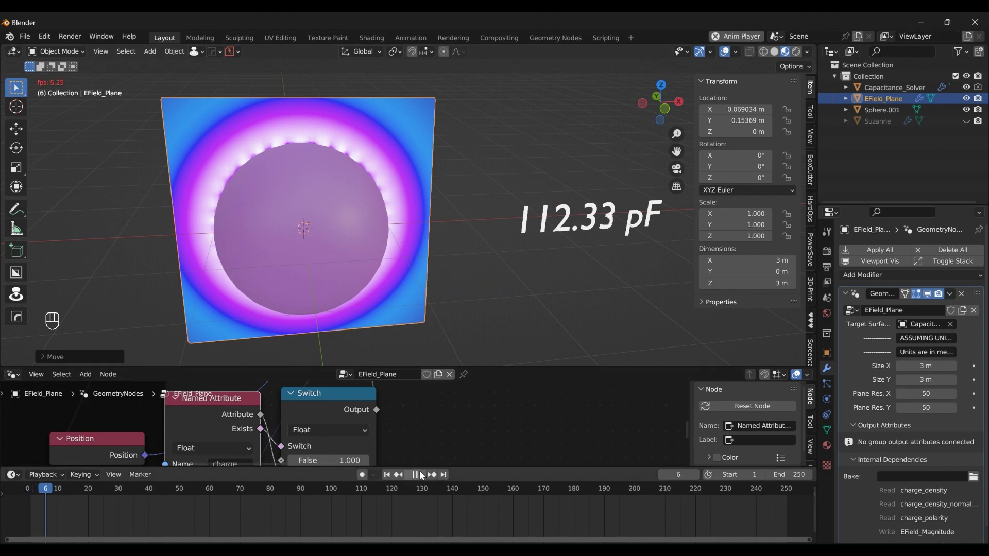
{"action": "left_click_drag", "start_coordinate": [371, 237], "coordinate": [307, 229]}
{"action": "left_click_drag", "start_coordinate": [307, 229], "coordinate": [331, 245]}
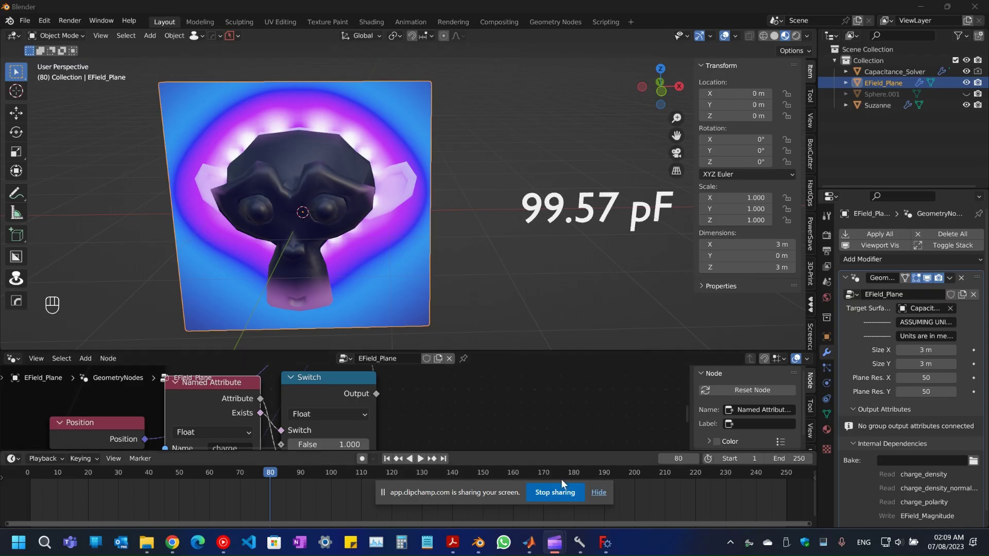
Step: Nudge the view while the field plane holds at 99.57 pF through the monkey head
{"action": "middle_click", "coordinate": [382, 200]}
{"action": "middle_click", "coordinate": [400, 203]}
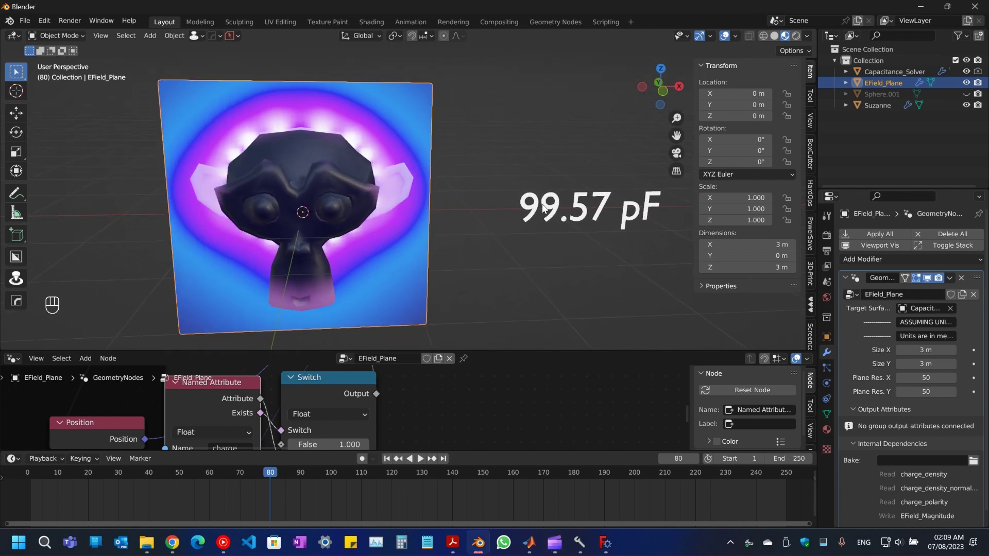
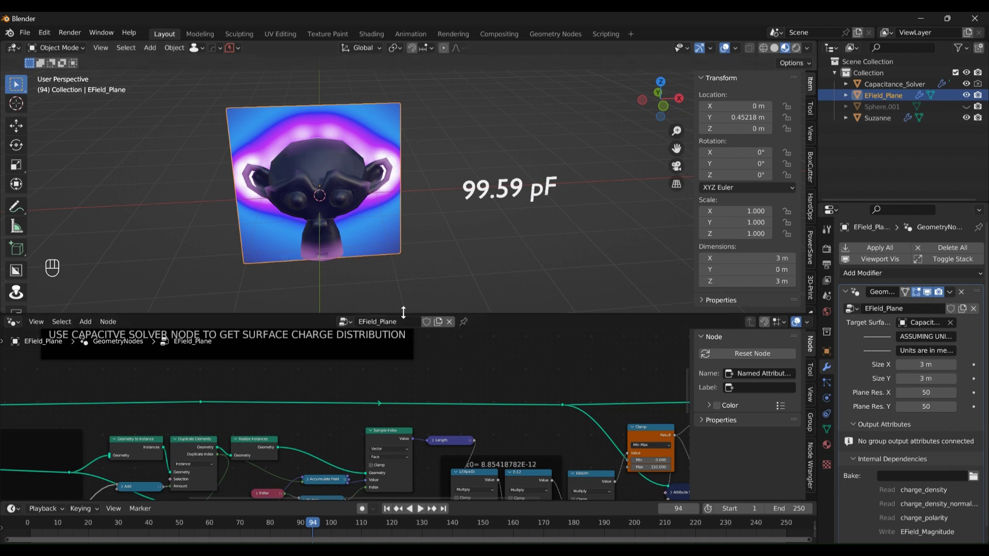
Step: Delete the Suzanne monkey head and add a default 2 m cube in its place
{"action": "left_click", "coordinate": [401, 347]}
{"action": "left_click", "coordinate": [401, 355]}
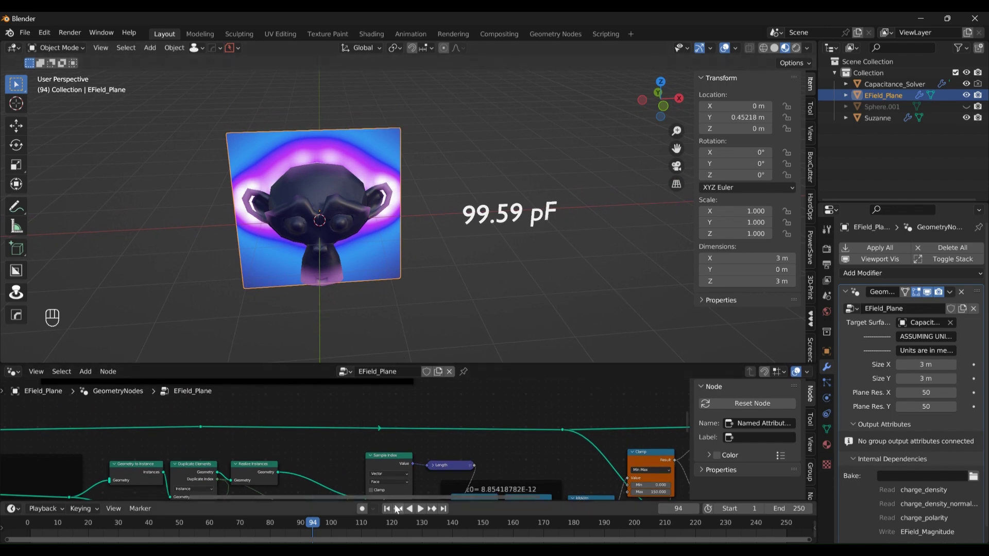
{"action": "left_click", "coordinate": [362, 300]}
{"action": "left_click", "coordinate": [895, 120]}
{"action": "key", "text": "x"}
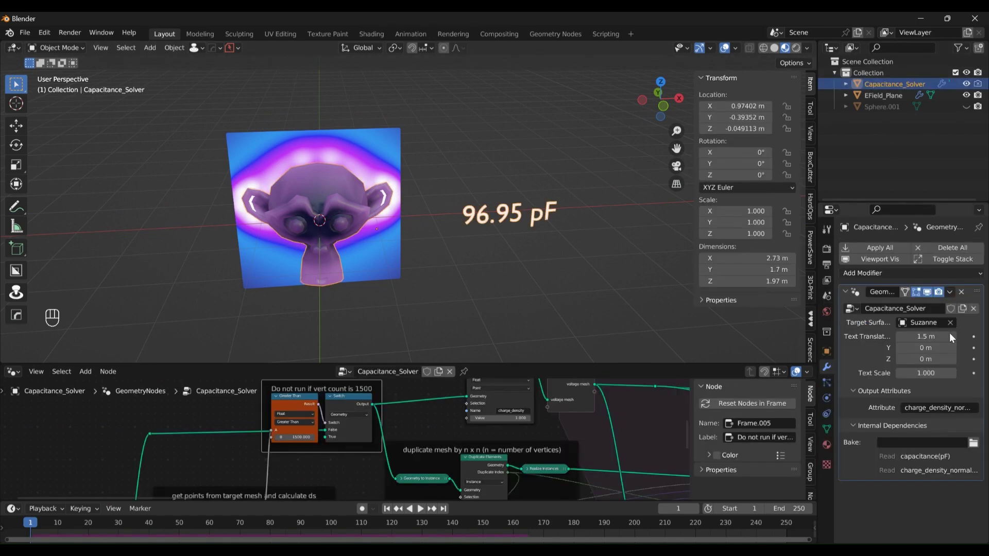
{"action": "left_click", "coordinate": [960, 330]}
{"action": "left_click_drag", "start_coordinate": [297, 221], "coordinate": [312, 222]}
{"action": "key", "text": "shift+a"}
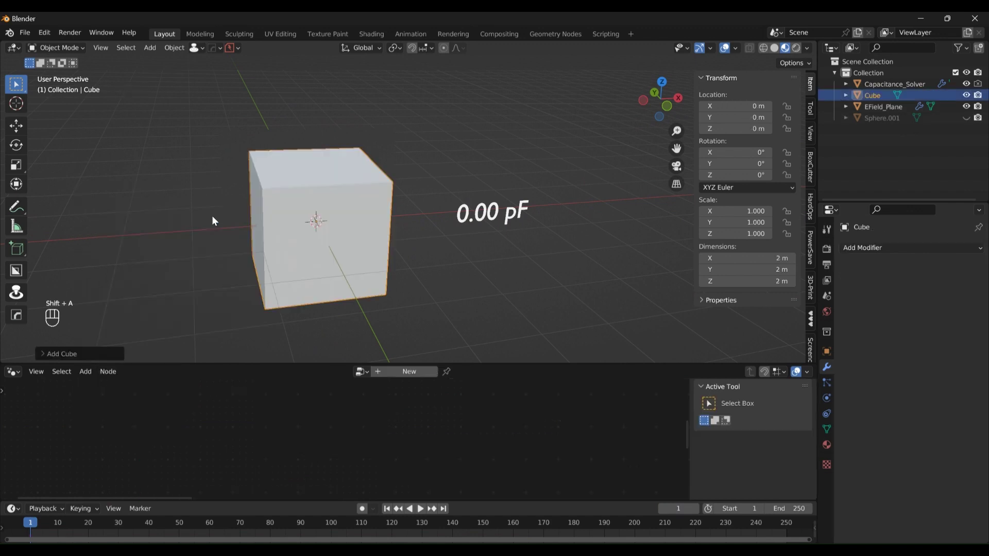
Step: Point the Capacitance_Solver modifier's Target Surface at the cube, reading 266.01 pF
{"action": "left_click", "coordinate": [880, 91]}
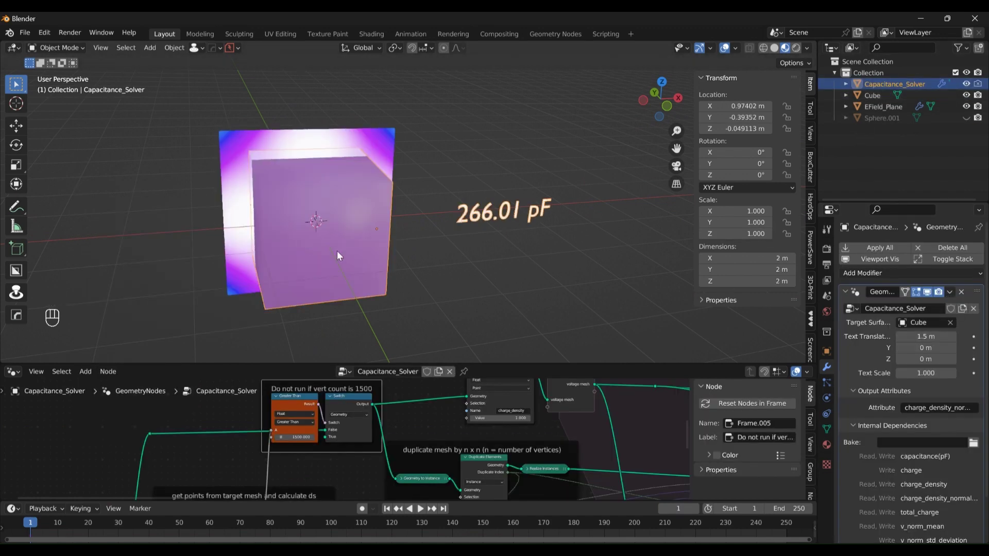
{"action": "left_click_drag", "start_coordinate": [447, 265], "coordinate": [435, 258]}
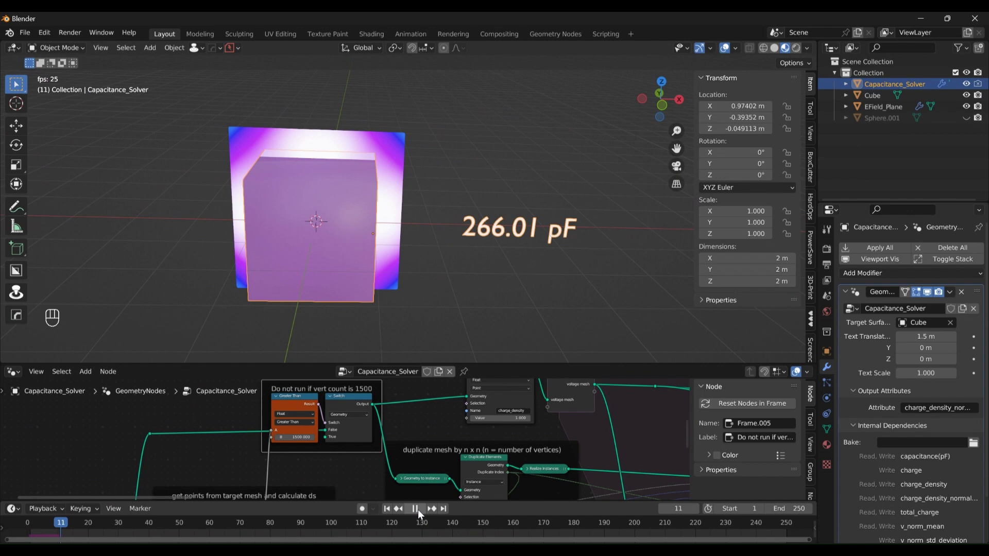
{"action": "middle_click", "coordinate": [423, 513]}
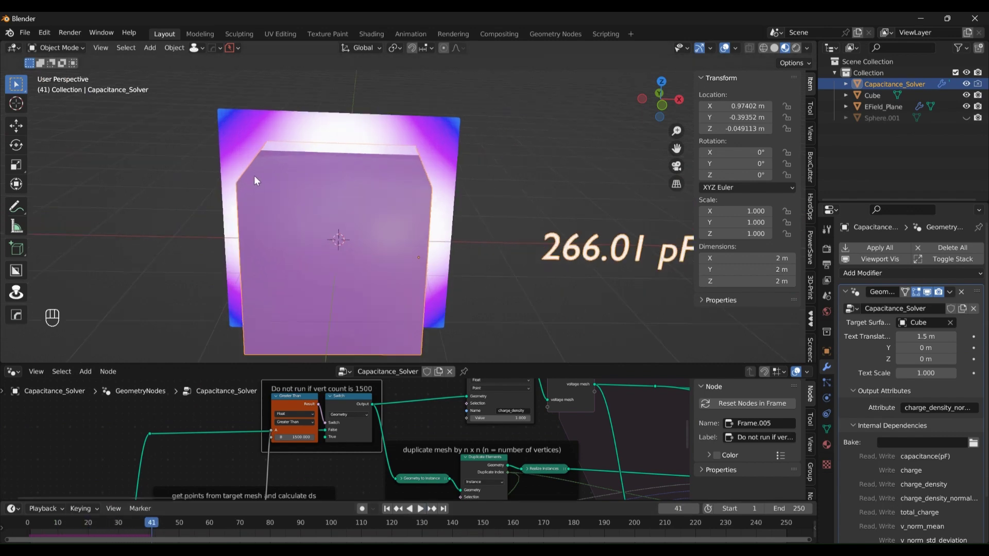
{"action": "left_click_drag", "start_coordinate": [243, 220], "coordinate": [273, 228]}
{"action": "left_click_drag", "start_coordinate": [314, 197], "coordinate": [319, 207]}
{"action": "left_click_drag", "start_coordinate": [409, 215], "coordinate": [424, 221]}
{"action": "middle_click", "coordinate": [441, 227]}
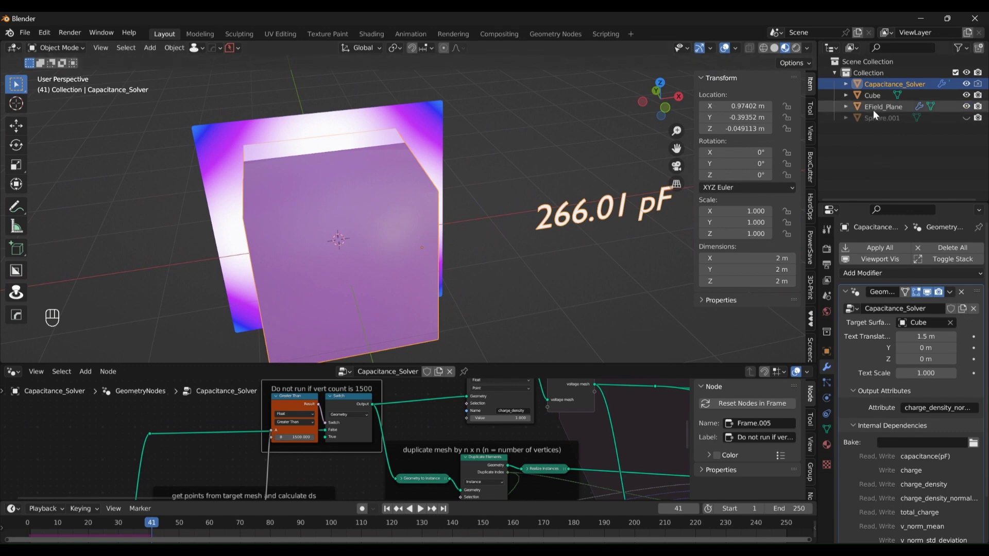
{"action": "left_click", "coordinate": [884, 101]}
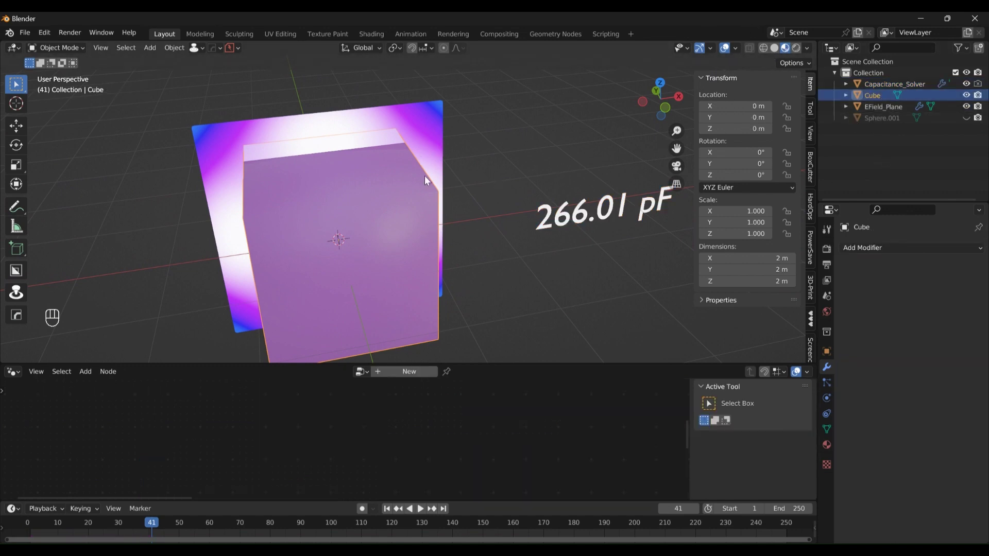
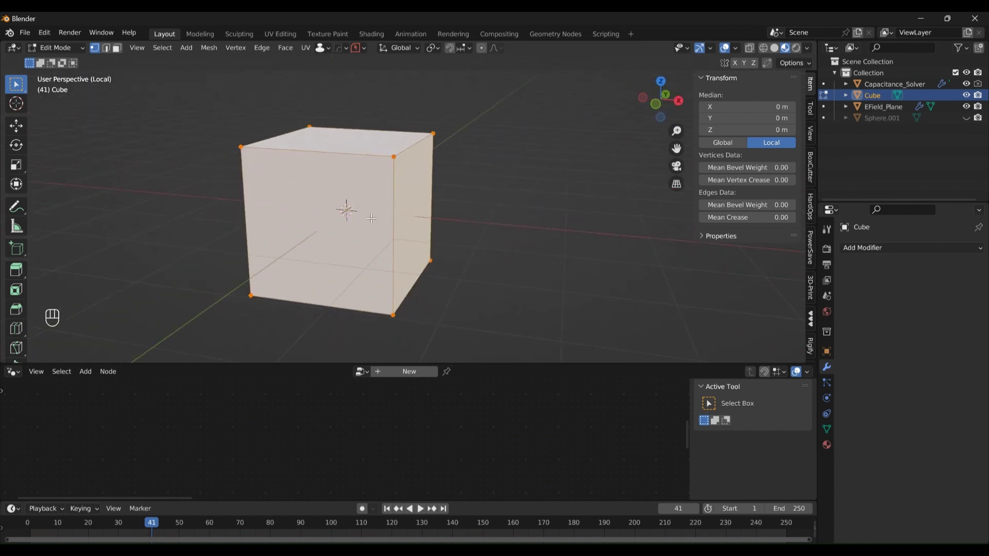
{"action": "key", "text": "Tab"}
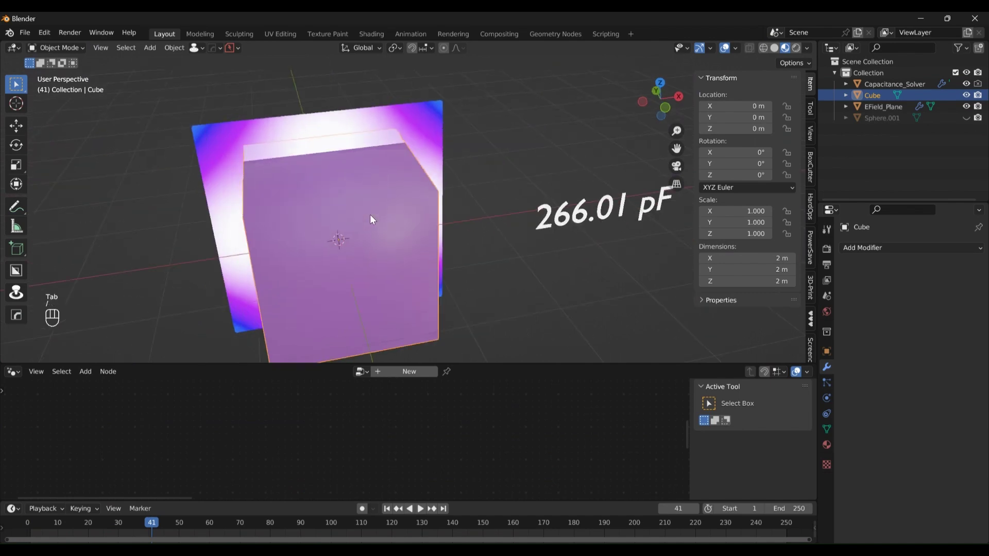
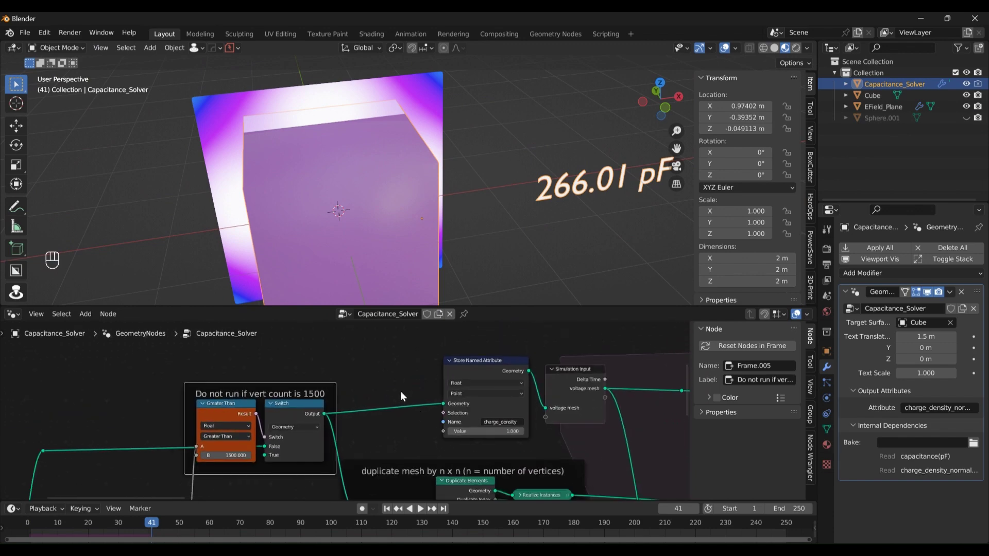
{"action": "left_click", "coordinate": [374, 230]}
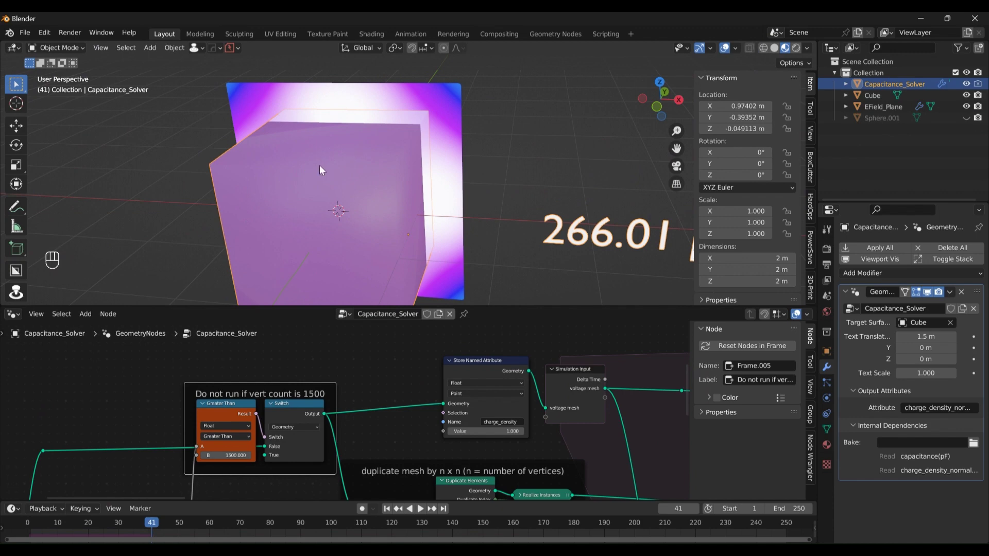
{"action": "left_click", "coordinate": [344, 174]}
{"action": "left_click", "coordinate": [368, 179]}
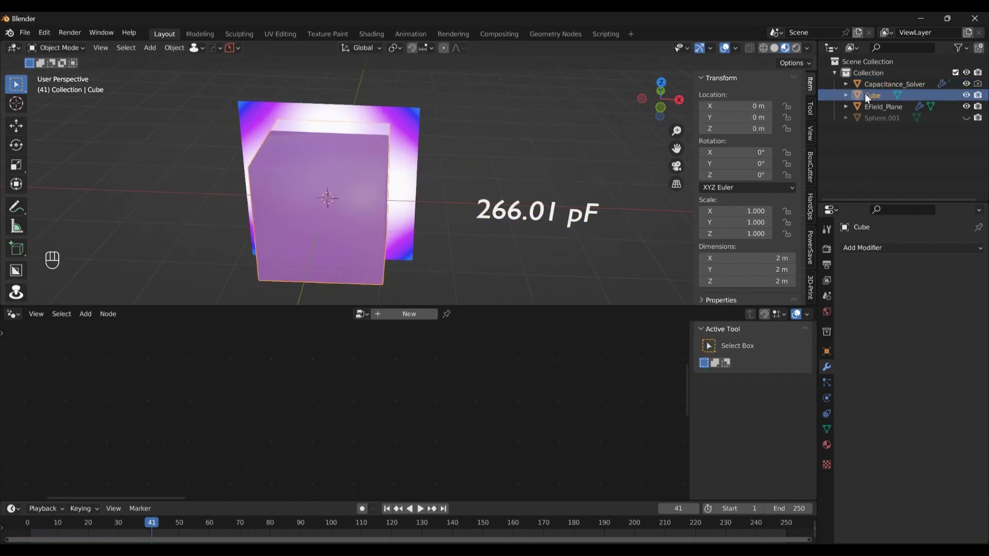
Step: Enter Edit Mode and subdivide the cube repeatedly into a dense grid of about 1,538 vertices
{"action": "key", "text": "Tab"}
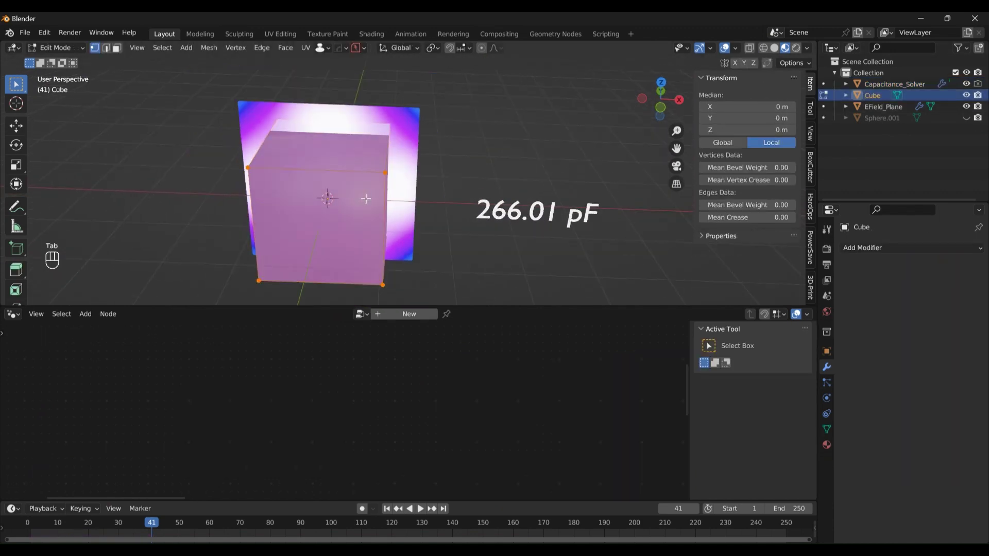
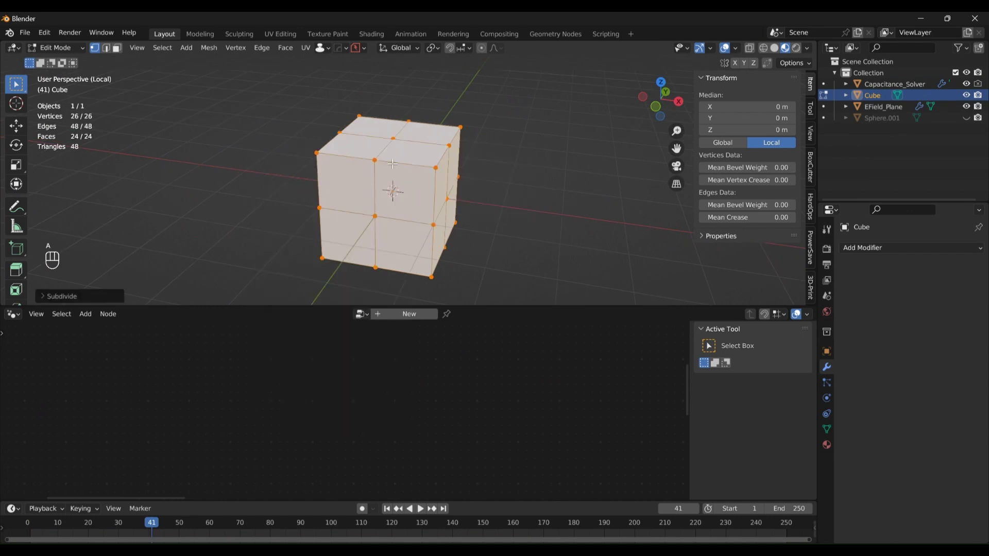
{"action": "key", "text": "shift+r"}
{"action": "key", "text": "shift+r"}
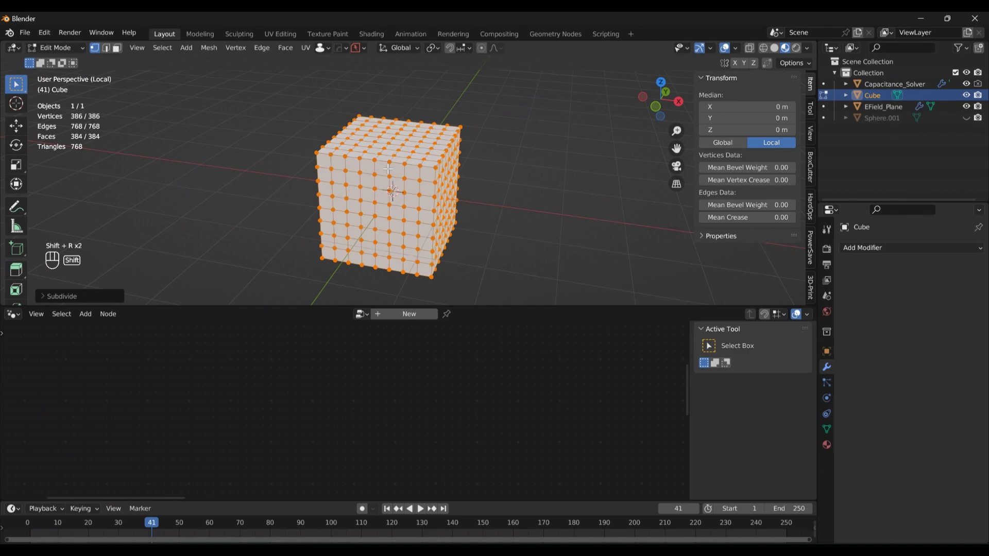
{"action": "key", "text": "shift+r"}
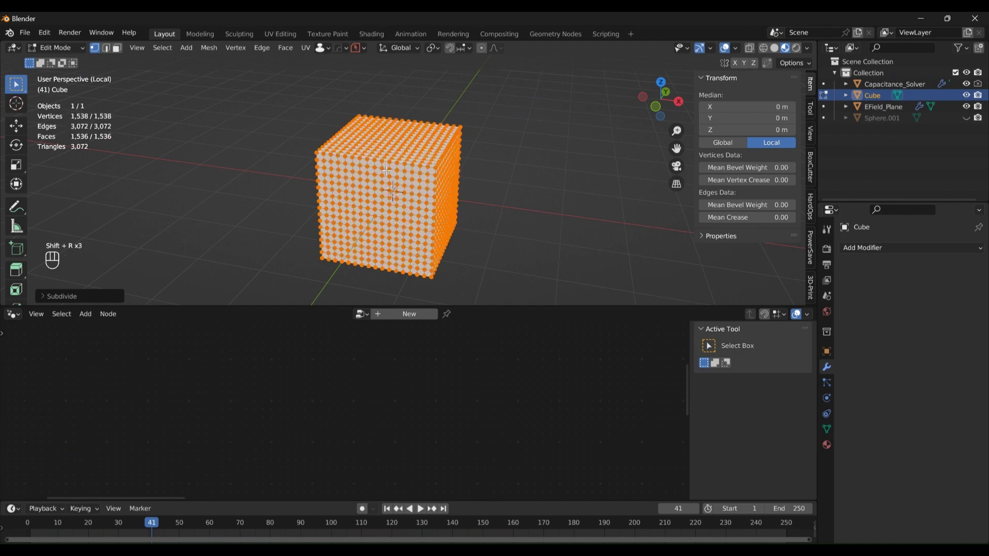
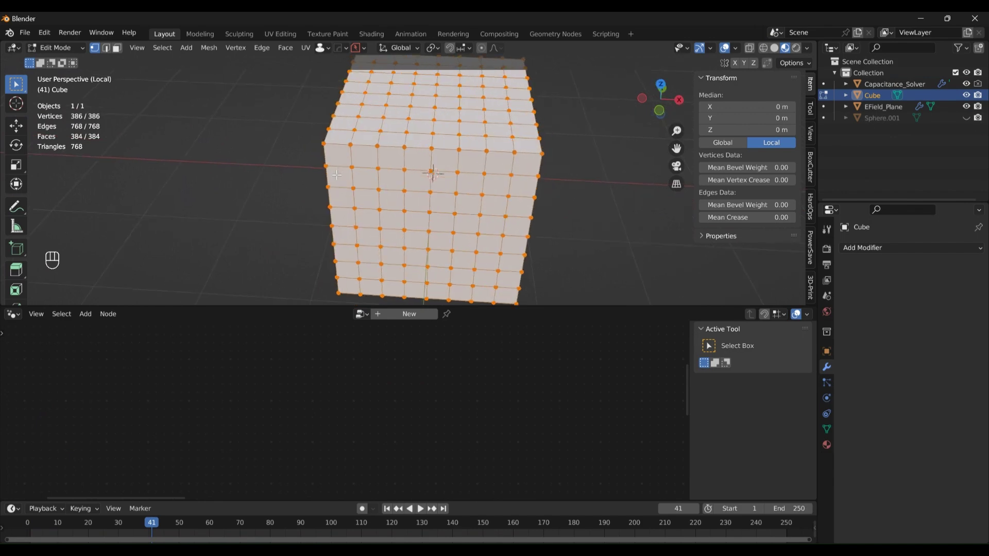
Step: Add loop cuts slid to 0.75 near the cube's side and top edges, then return to Object Mode
{"action": "key", "text": "ctrl+r"}
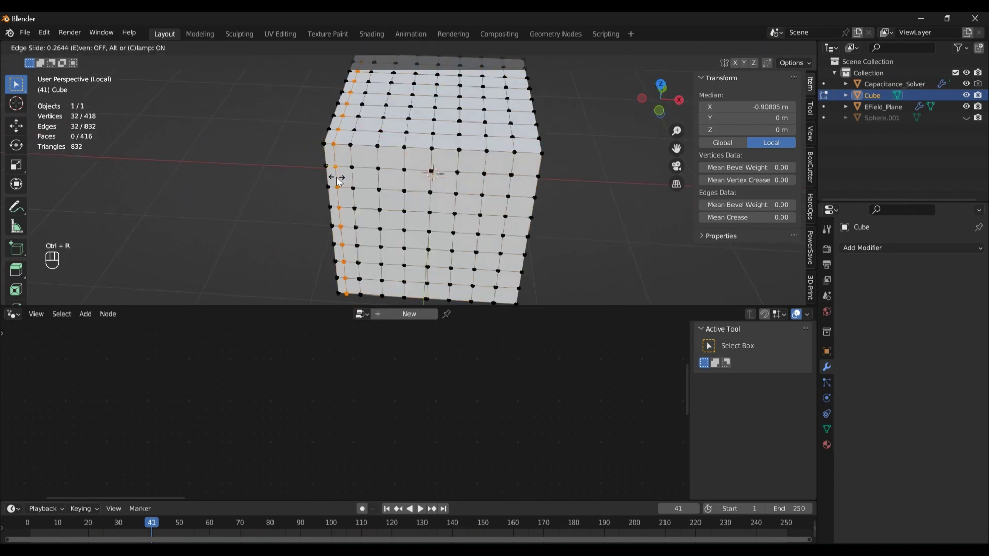
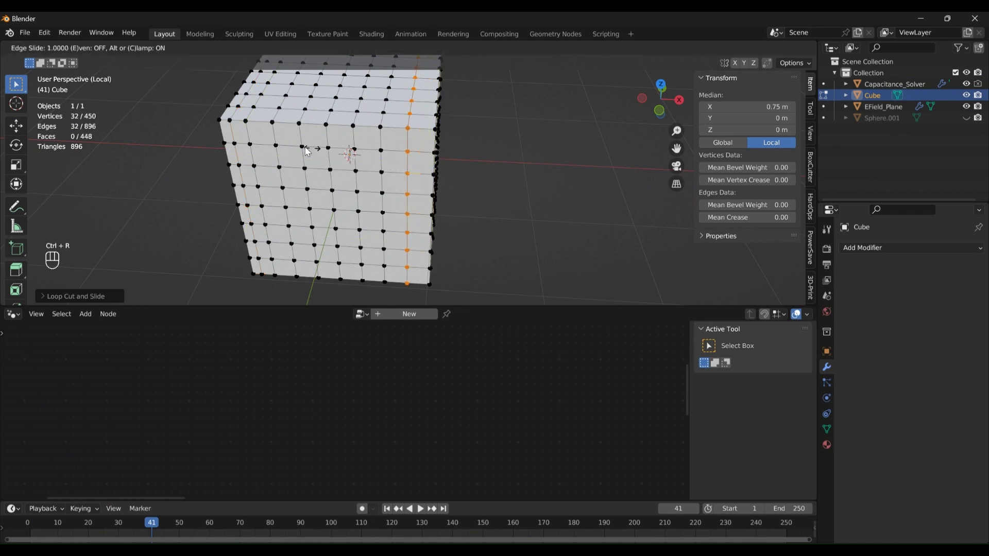
{"action": "key", "text": "ctrl+r"}
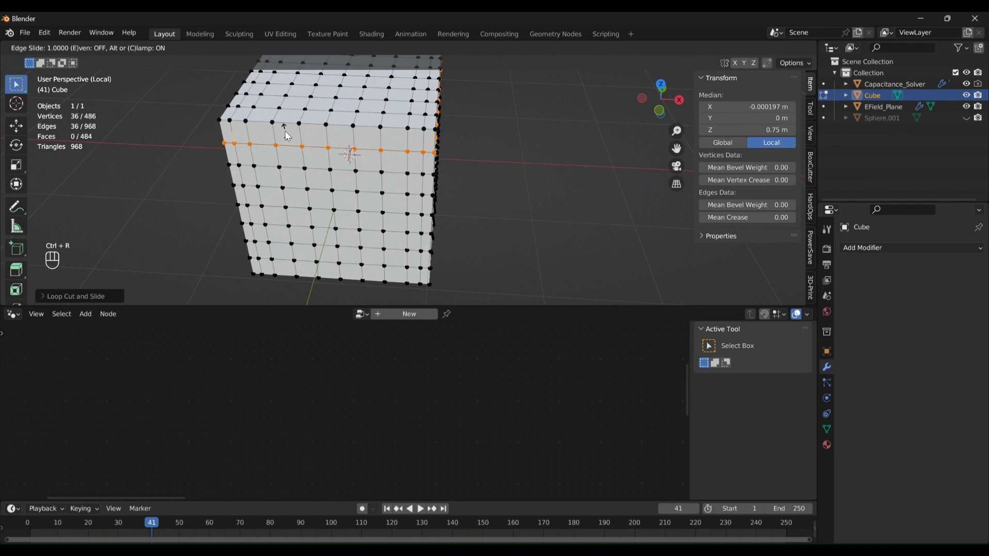
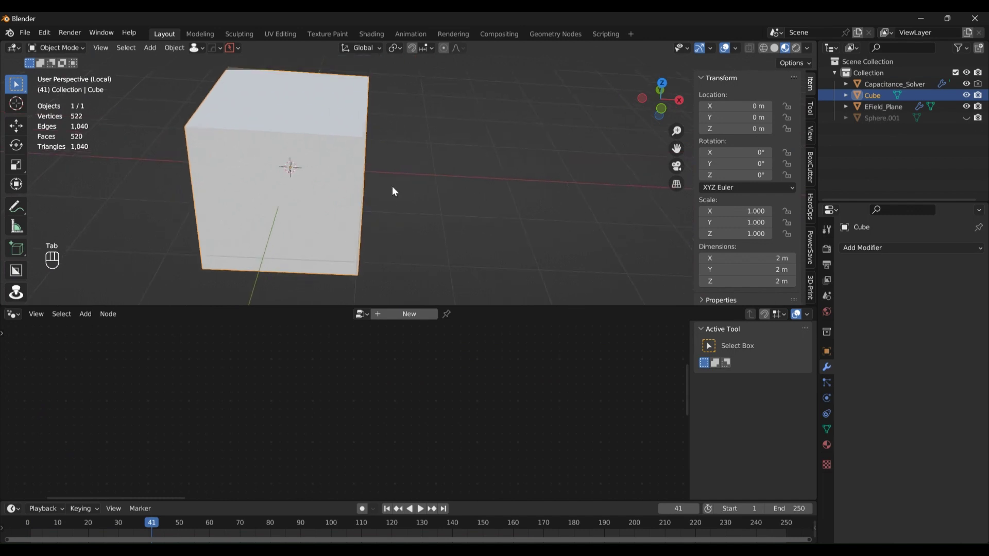
{"action": "key", "text": "/"}
{"action": "left_click", "coordinate": [366, 239]}
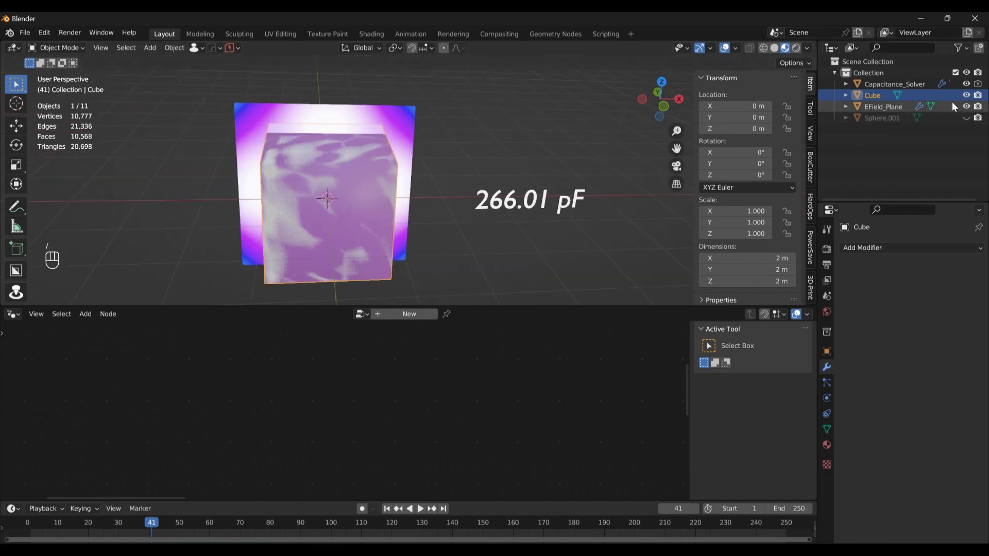
Step: Hide the original cube and play the timeline so the solver iterates toward about 148.5 pF
{"action": "left_click", "coordinate": [966, 100]}
{"action": "left_click", "coordinate": [429, 212]}
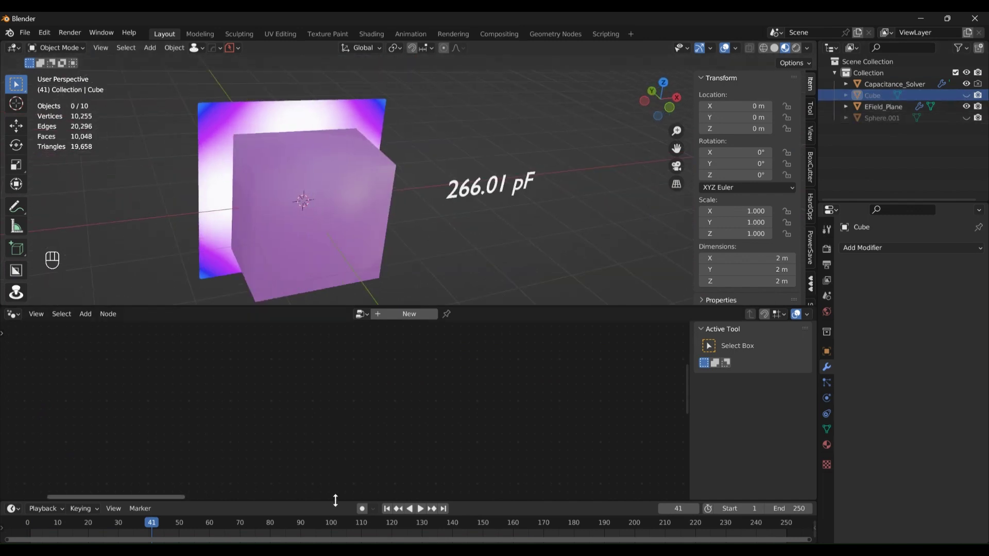
{"action": "left_click", "coordinate": [396, 512]}
{"action": "left_click", "coordinate": [349, 200]}
{"action": "middle_click", "coordinate": [346, 199]}
{"action": "middle_click", "coordinate": [434, 221]}
{"action": "middle_click", "coordinate": [255, 202]}
{"action": "key", "text": "space"}
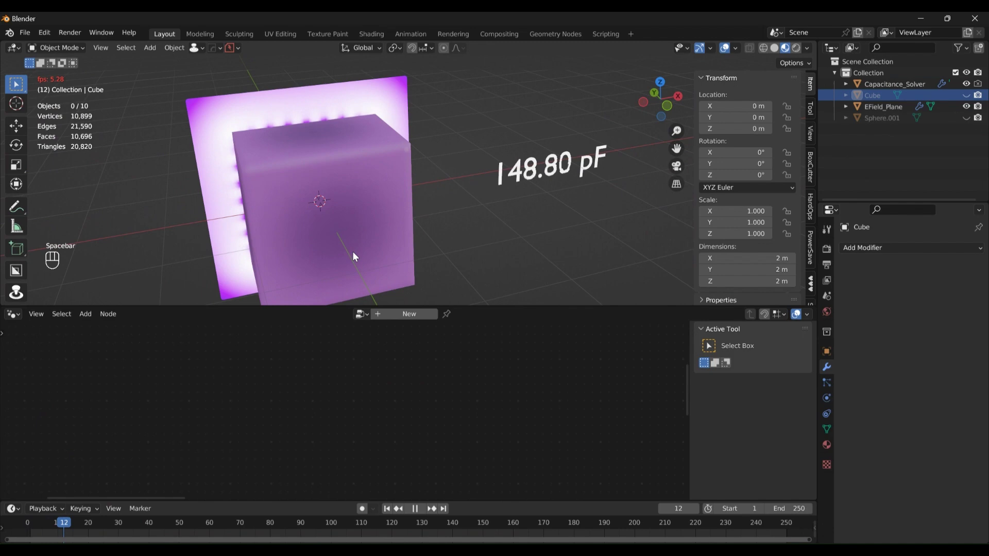
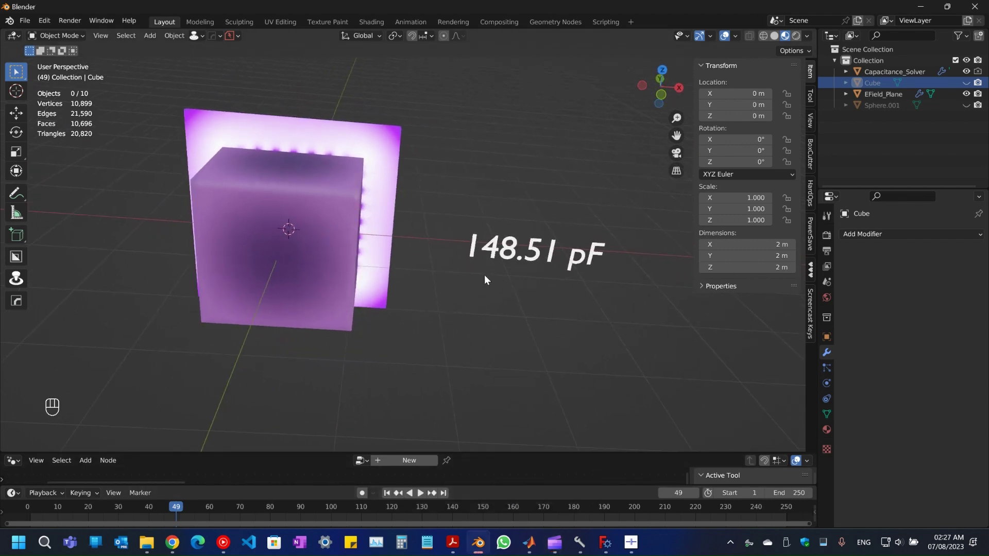
Step: Orbit the view to inspect the cube's purple charge colouring beside the field plane
{"action": "left_click_drag", "start_coordinate": [507, 266], "coordinate": [521, 259]}
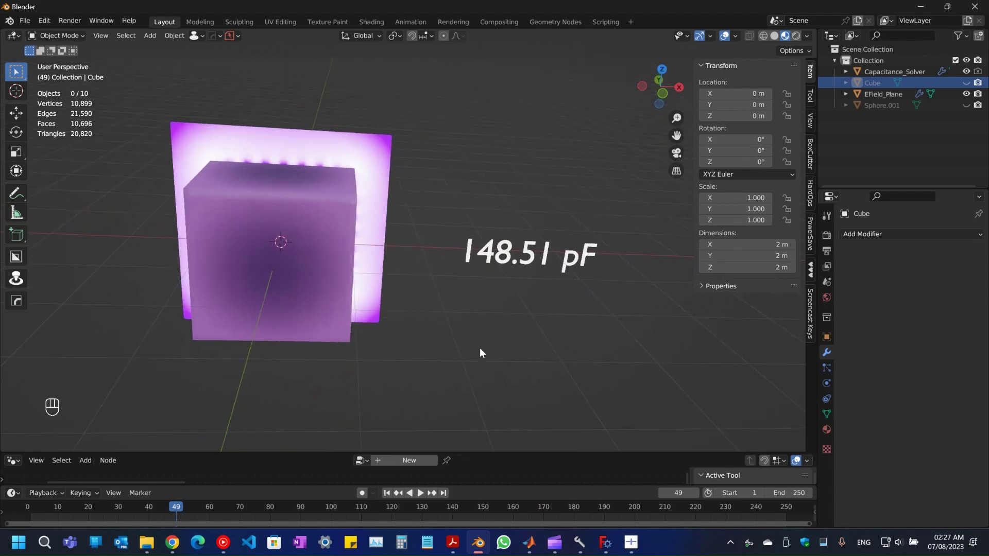
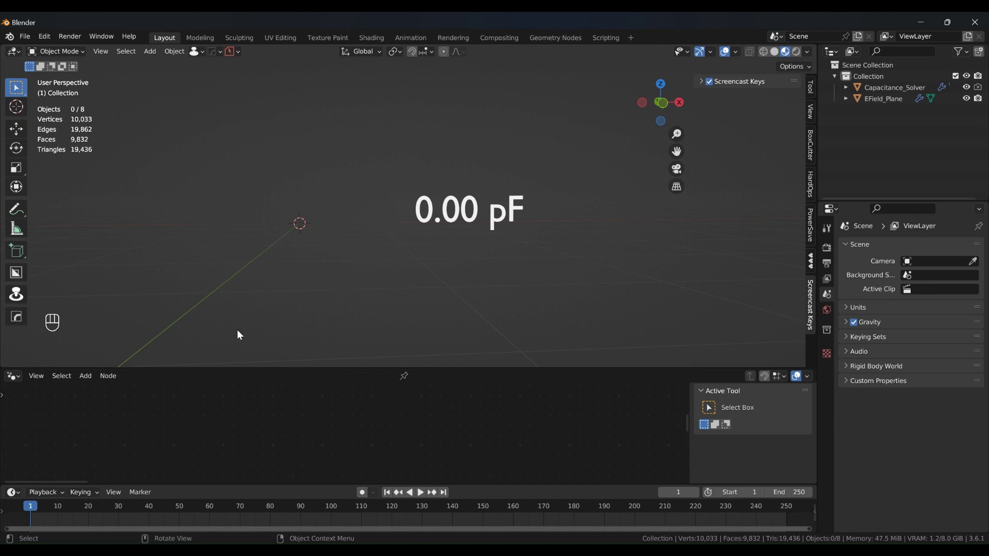
Step: Add a cone mesh at the scene origin and look at it from around
{"action": "left_click", "coordinate": [344, 264]}
{"action": "left_click", "coordinate": [329, 229]}
{"action": "key", "text": "shift+a"}
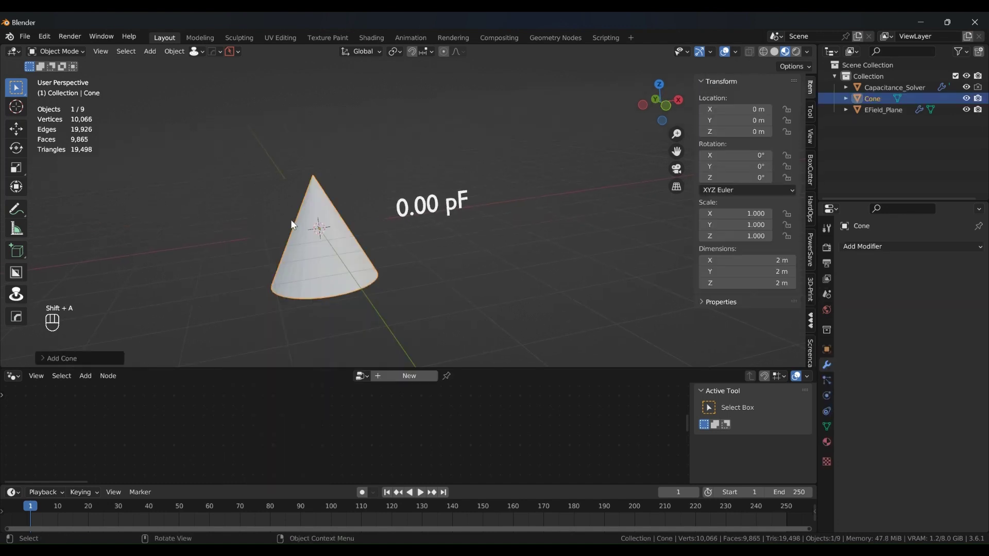
{"action": "left_click_drag", "start_coordinate": [375, 233], "coordinate": [397, 243]}
{"action": "left_click_drag", "start_coordinate": [433, 269], "coordinate": [380, 269]}
Step: Inspect the cone's tip and base up close, then switch to front view
{"action": "left_click", "coordinate": [340, 150]}
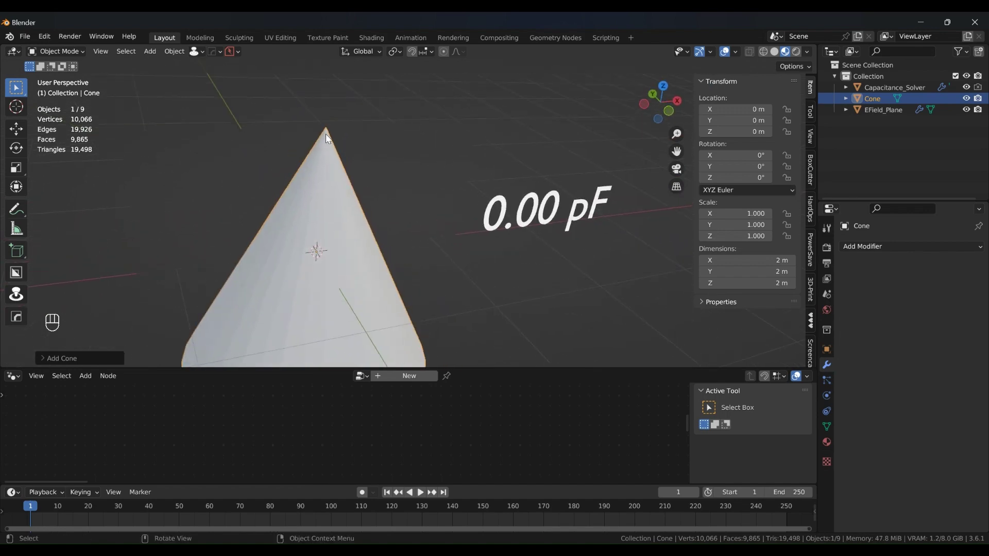
{"action": "left_click_drag", "start_coordinate": [330, 132], "coordinate": [318, 139]}
{"action": "middle_click", "coordinate": [325, 134]}
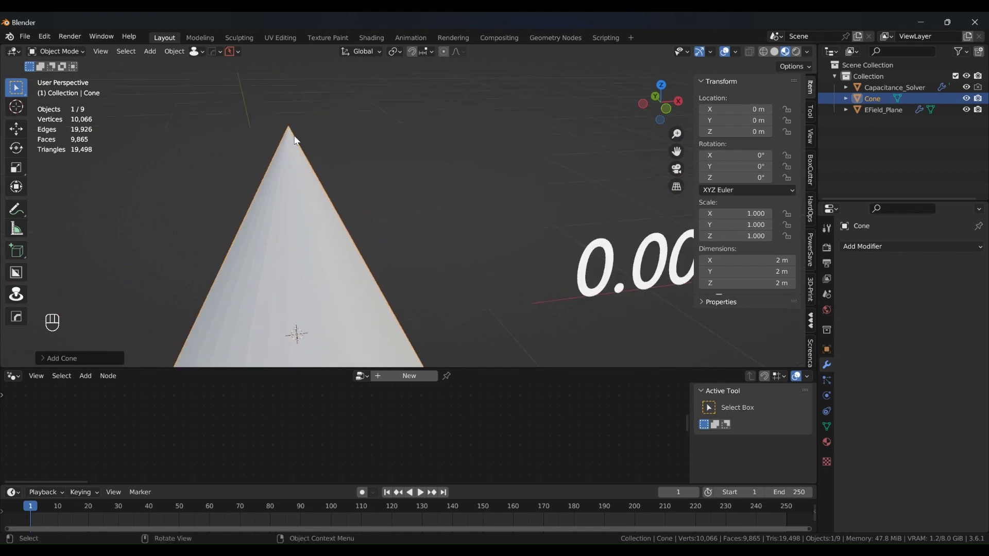
{"action": "middle_click", "coordinate": [393, 248]}
{"action": "left_click_drag", "start_coordinate": [385, 194], "coordinate": [388, 162]}
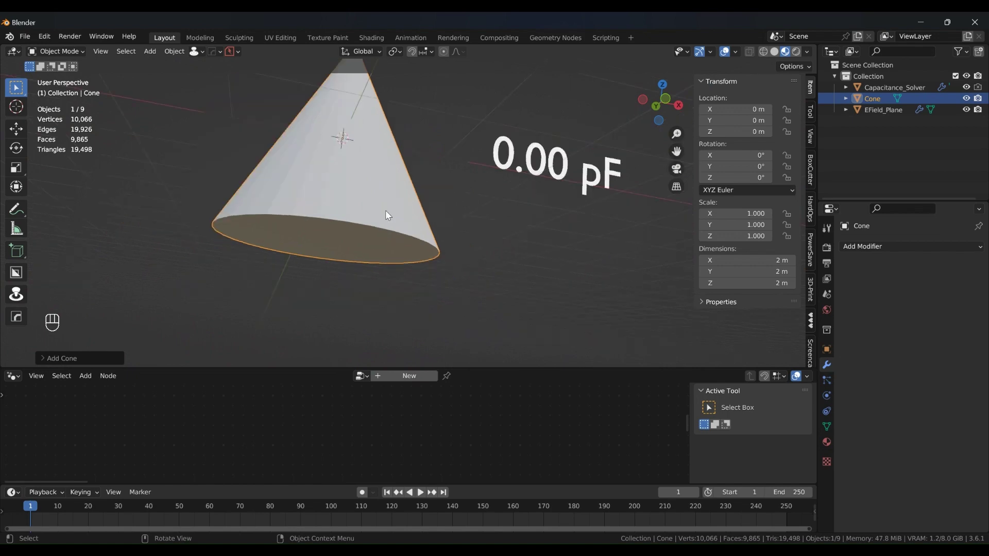
{"action": "key", "text": "KP_1"}
Step: Pick the cone as the solver's Target Surface and play until it settles near 478.54 pF
{"action": "left_click", "coordinate": [329, 179]}
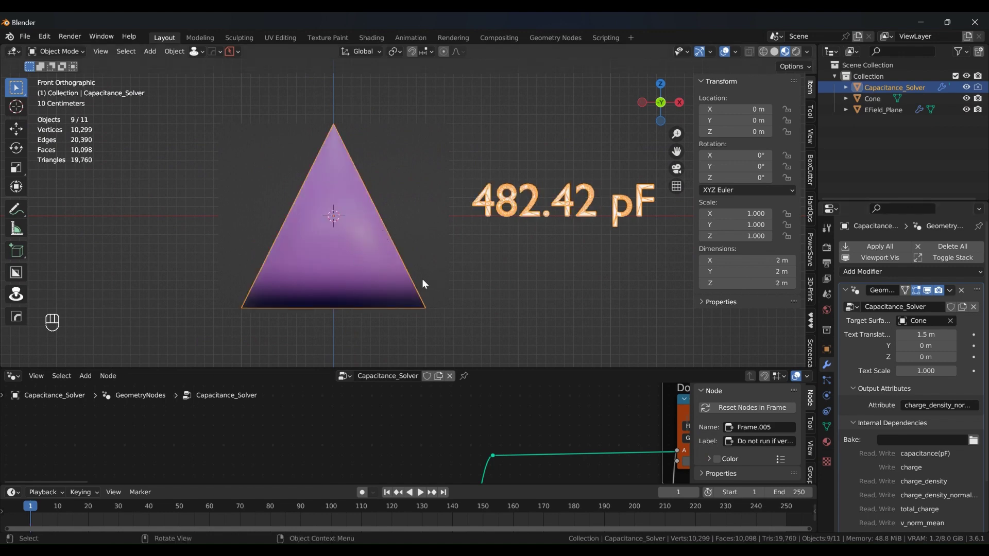
{"action": "key", "text": "space"}
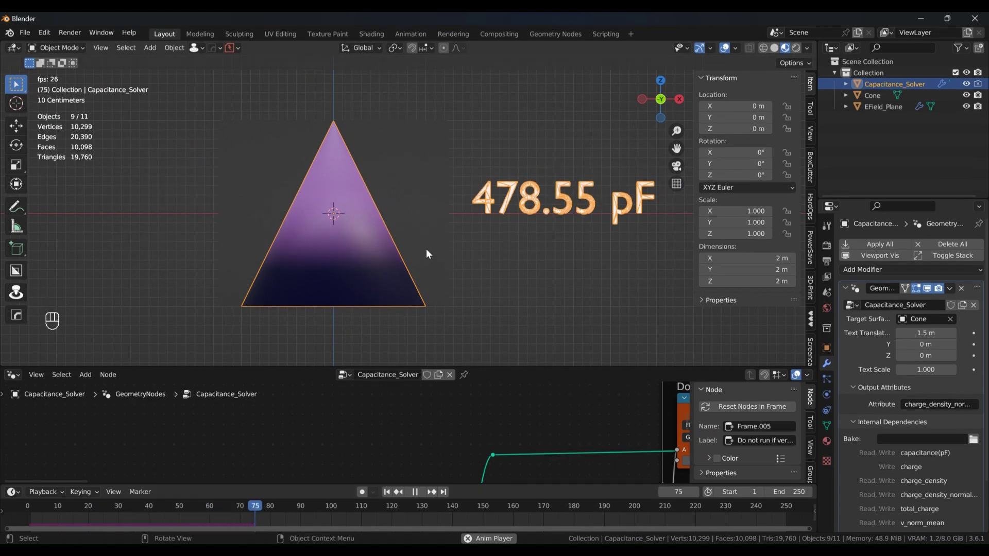
{"action": "key", "text": "space"}
{"action": "left_click_drag", "start_coordinate": [361, 235], "coordinate": [370, 182]}
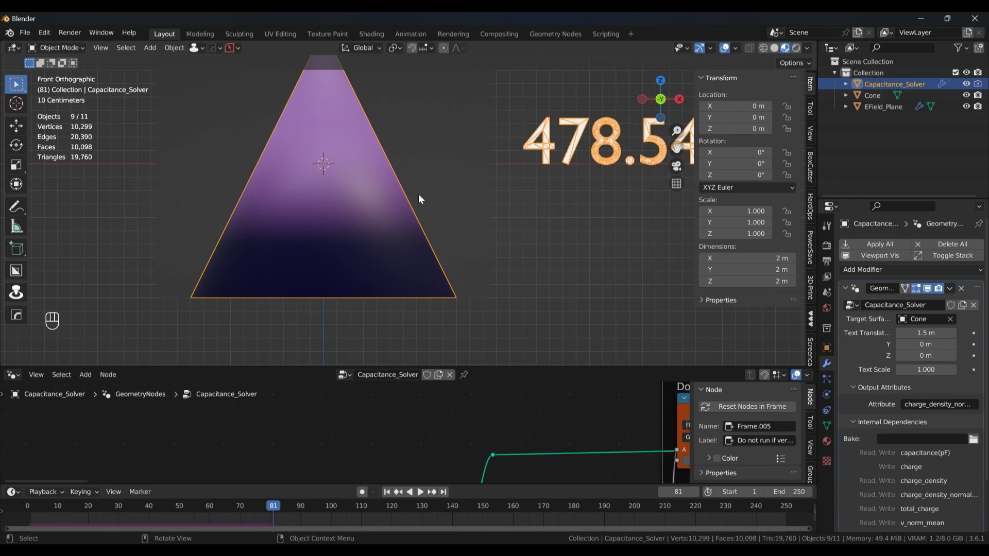
Step: Orbit around the charged cone to inspect it, then return to front view
{"action": "left_click", "coordinate": [377, 221]}
{"action": "left_click_drag", "start_coordinate": [390, 247], "coordinate": [367, 204]}
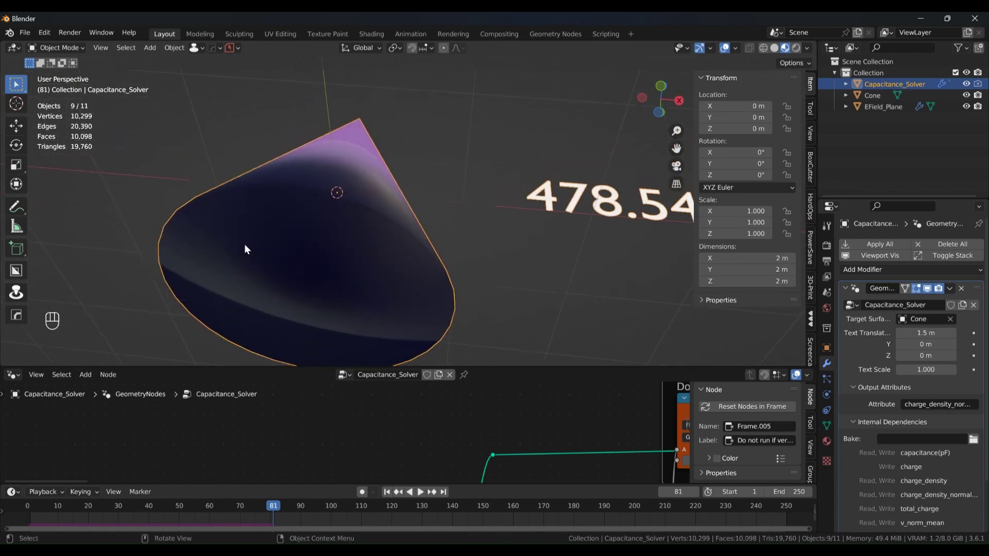
{"action": "left_click_drag", "start_coordinate": [329, 208], "coordinate": [382, 210]}
{"action": "left_click_drag", "start_coordinate": [529, 199], "coordinate": [450, 170]}
{"action": "left_click_drag", "start_coordinate": [402, 189], "coordinate": [434, 208]}
{"action": "left_click", "coordinate": [517, 201]}
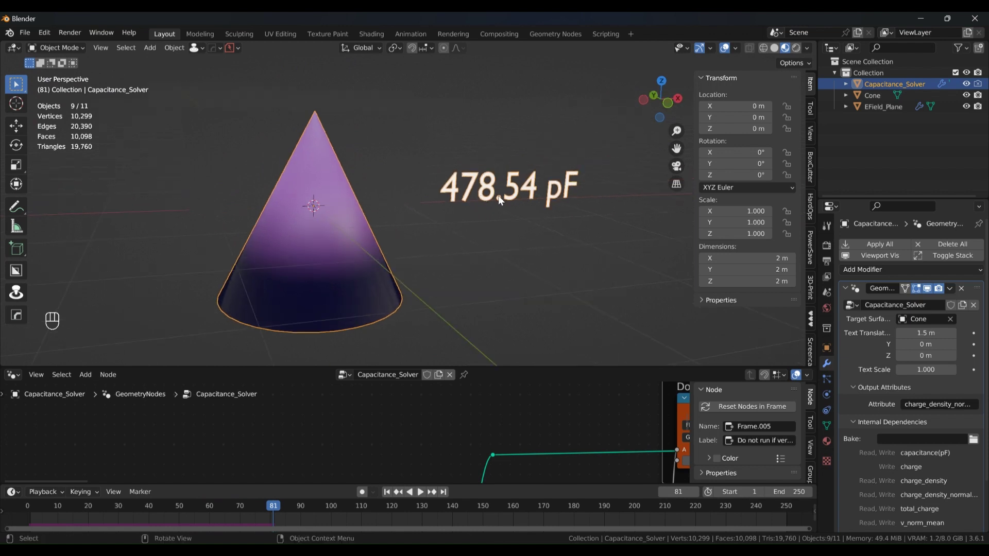
{"action": "key", "text": "KP_1"}
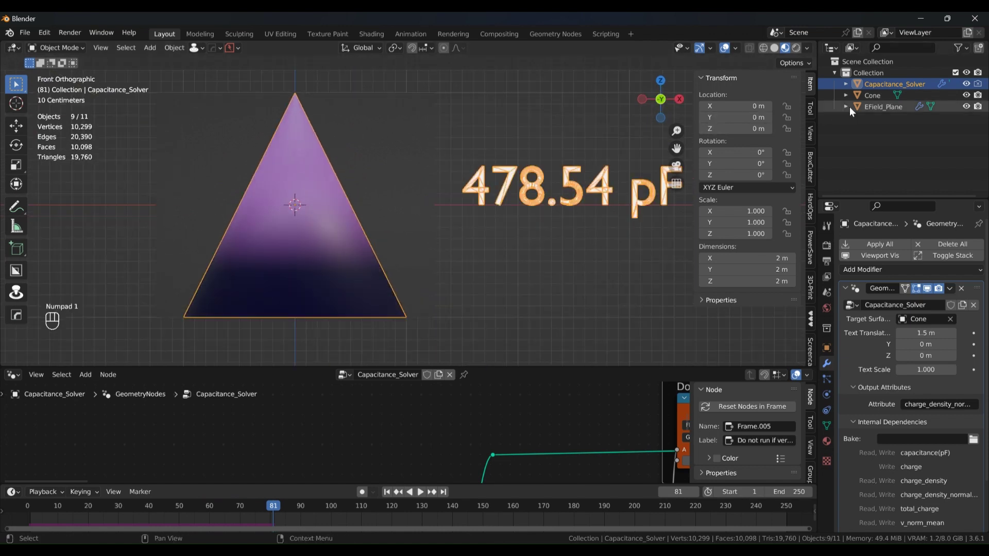
Step: Isolate the cone in local view with its mesh edges shown and inspect it from the front
{"action": "key", "text": "/"}
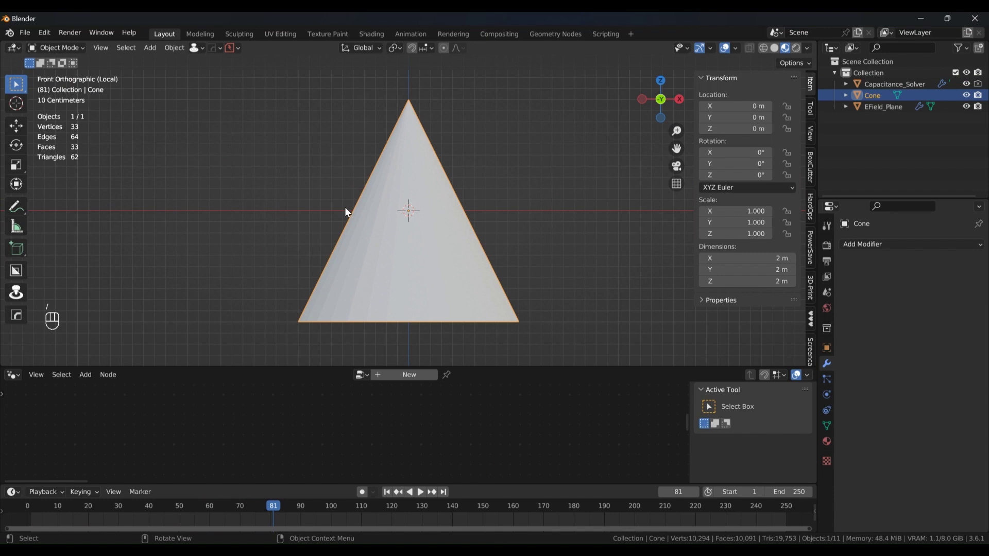
{"action": "key", "text": "alt+v"}
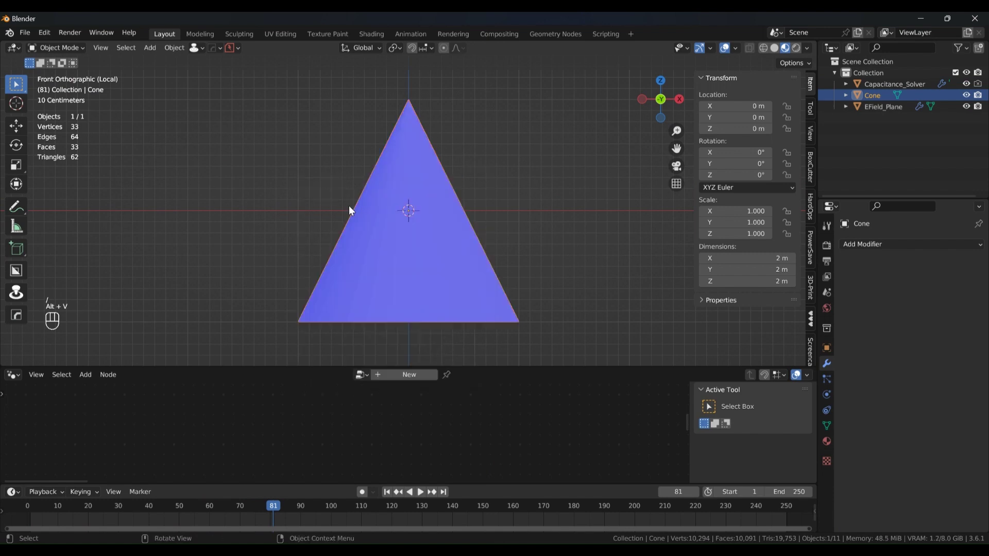
{"action": "key", "text": "alt+v"}
{"action": "key", "text": "alt+v"}
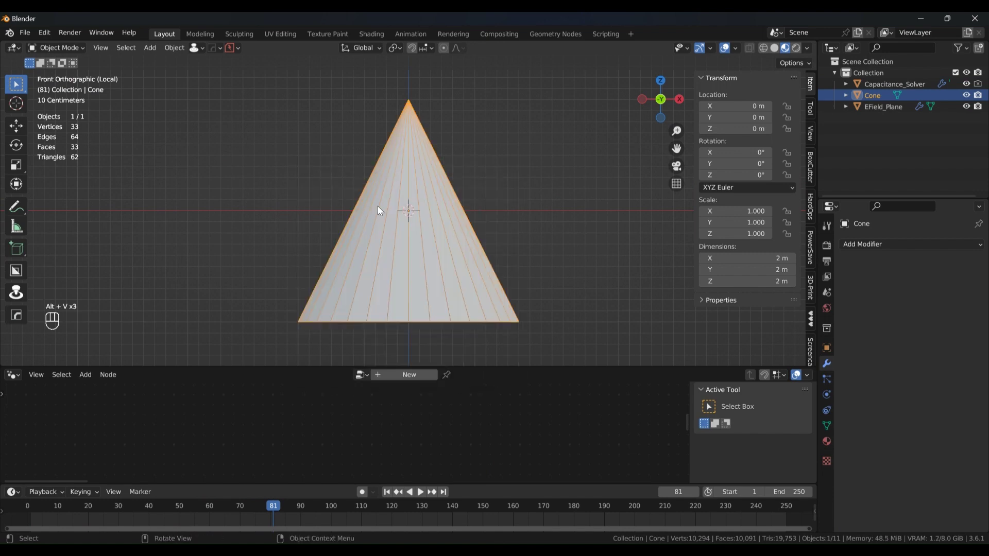
{"action": "left_click_drag", "start_coordinate": [411, 202], "coordinate": [382, 146]}
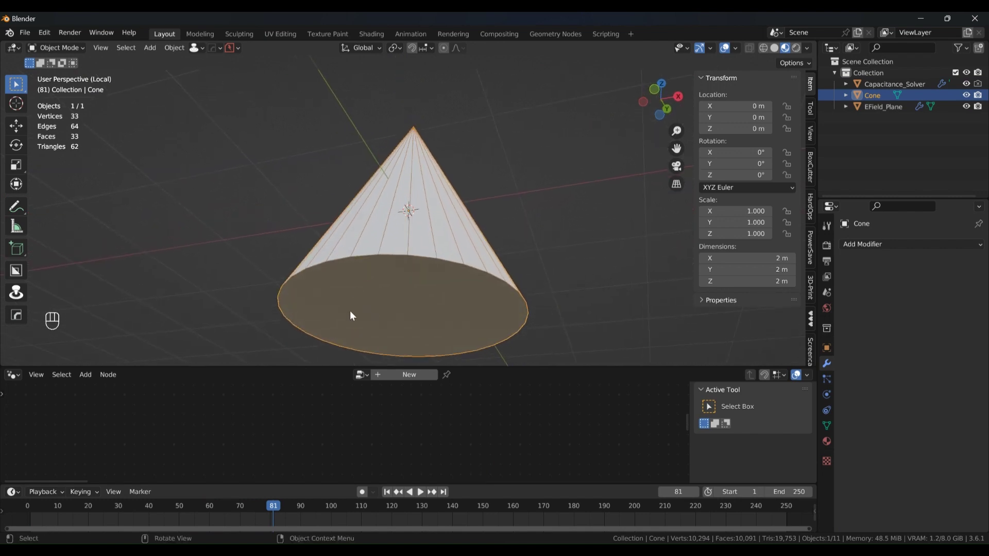
{"action": "left_click_drag", "start_coordinate": [403, 196], "coordinate": [412, 241]}
{"action": "key", "text": "KP_1"}
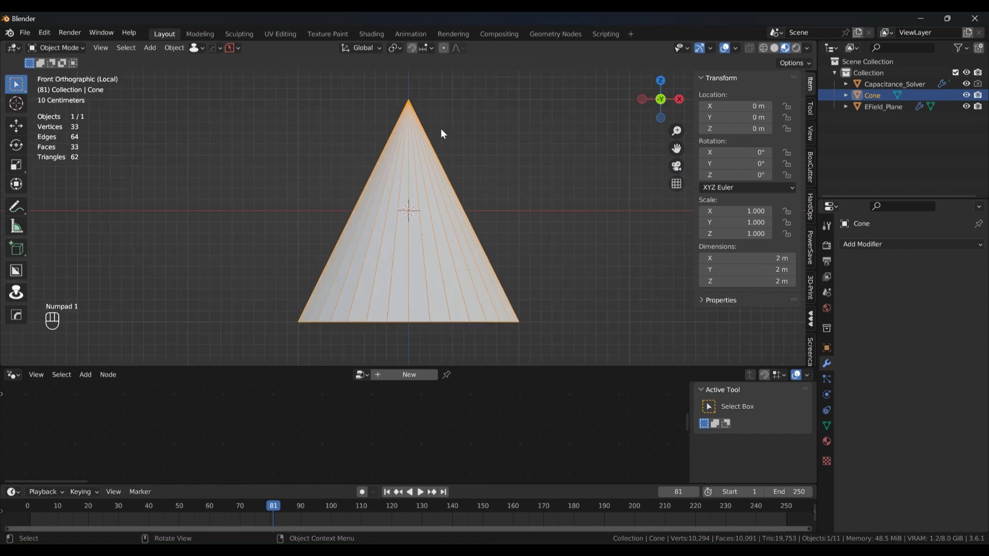
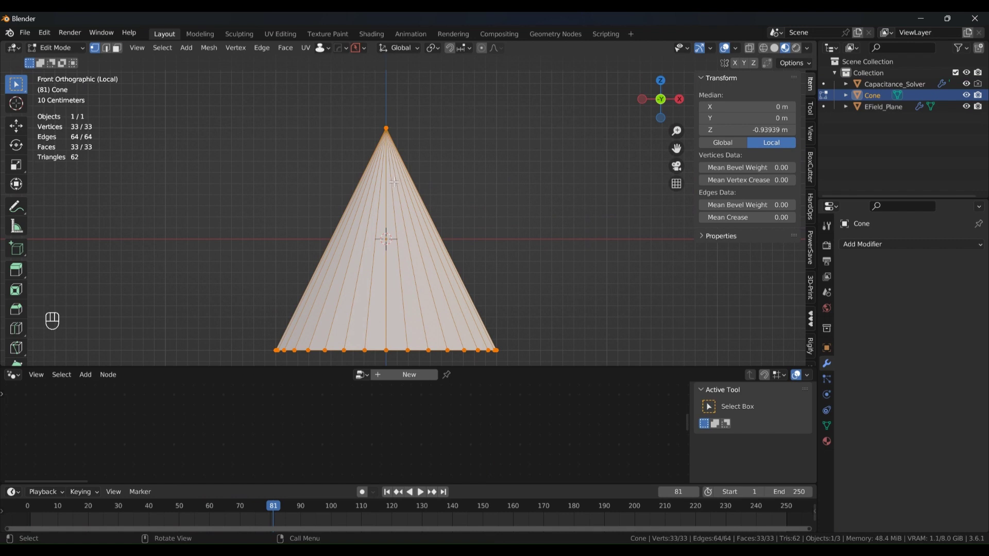
Step: Try a loop cut and the Dice grid-slicing tool, undo back to the 33-vertex cone in Edit Mode
{"action": "key", "text": "ctrl+r"}
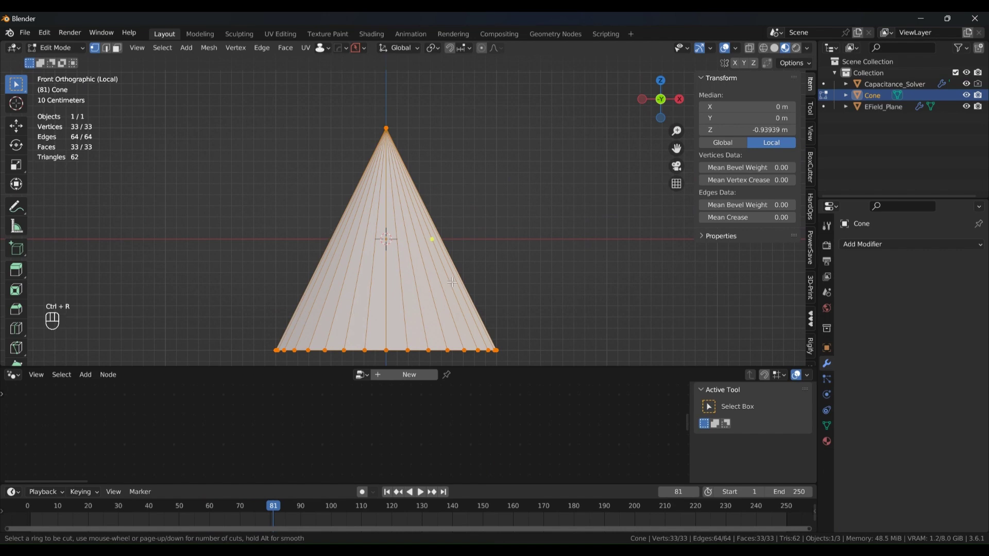
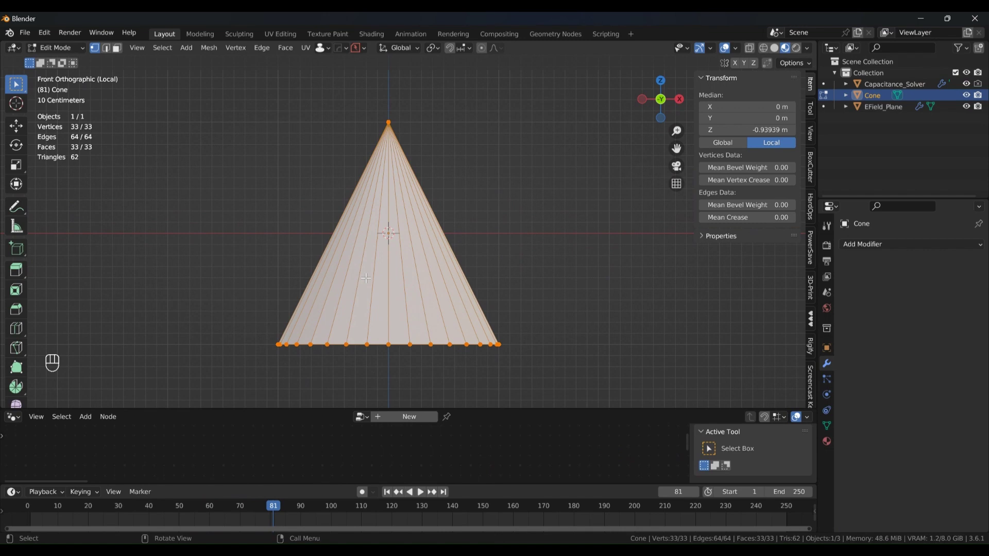
{"action": "key", "text": "Tab"}
{"action": "key", "text": "q"}
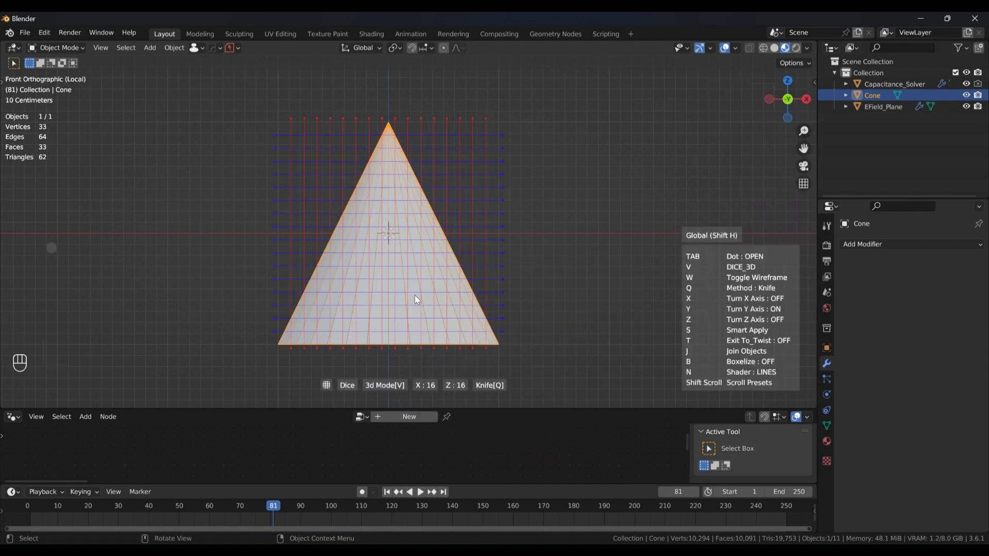
{"action": "left_click_drag", "start_coordinate": [403, 265], "coordinate": [454, 185]}
{"action": "left_click_drag", "start_coordinate": [454, 185], "coordinate": [390, 321]}
{"action": "key", "text": "ctrl+z"}
{"action": "key", "text": "KP_1"}
{"action": "key", "text": "Tab"}
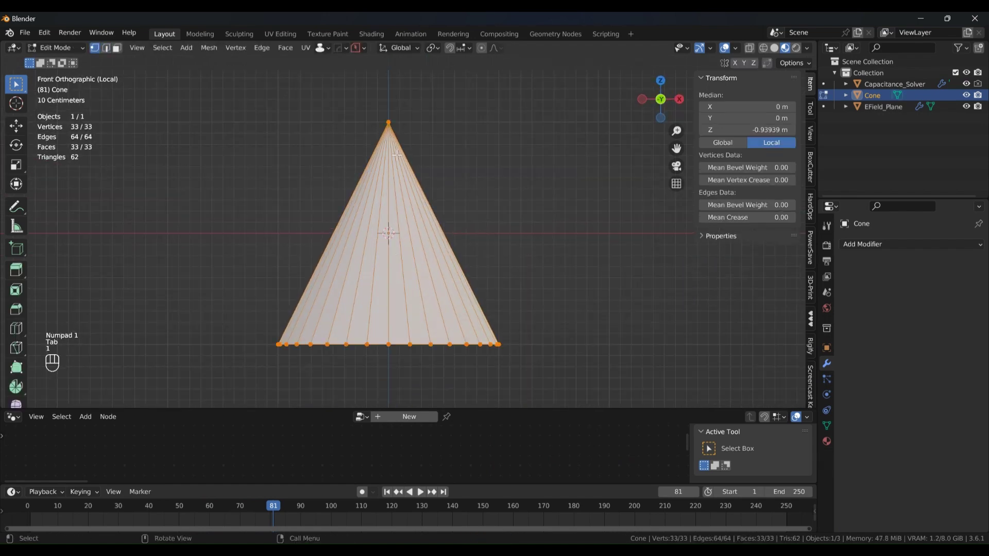
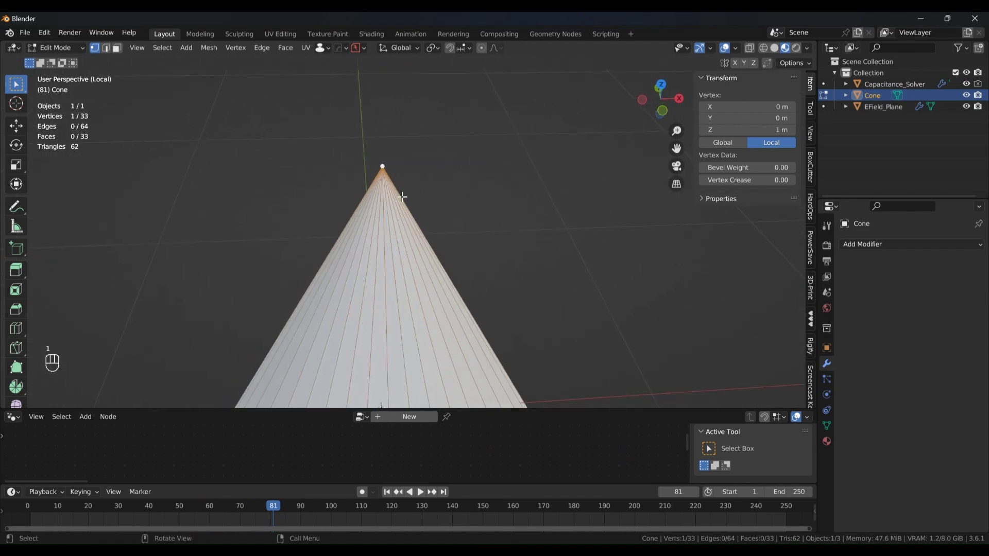
Step: Bevel the cone's tip vertex and start insetting concentric rings into its base face
{"action": "key", "text": "ctrl+shift+b"}
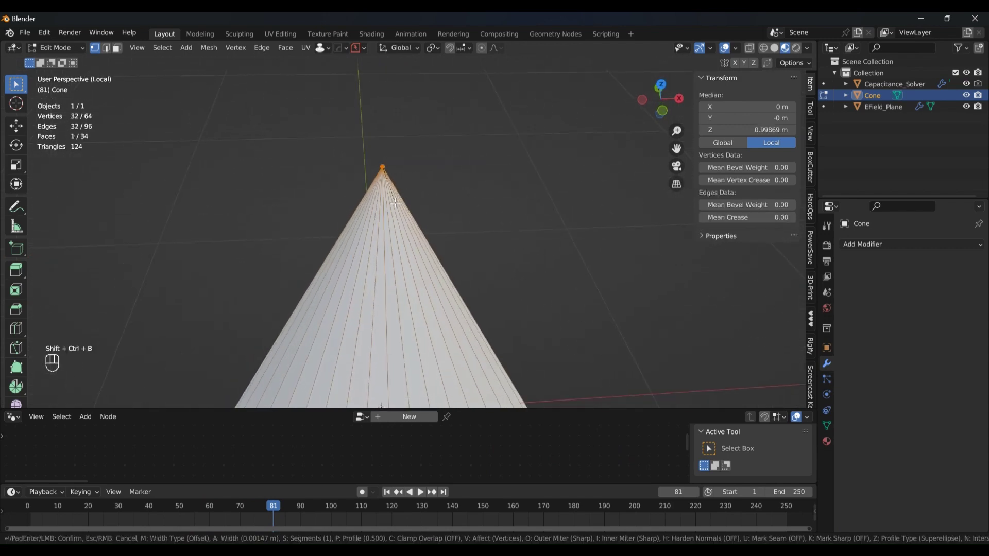
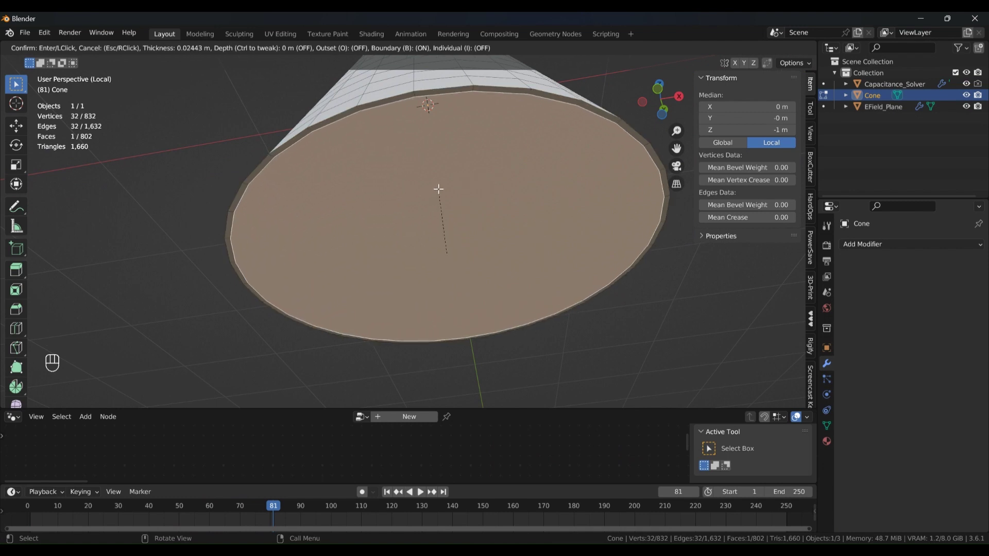
{"action": "key", "text": "shift+r"}
{"action": "key", "text": "shift+r"}
{"action": "key", "text": "i"}
{"action": "key", "text": "i"}
{"action": "key", "text": "i"}
{"action": "key", "text": "i"}
{"action": "key", "text": "i"}
{"action": "key", "text": "i"}
Step: Keep insetting many more base rings, then return to Object Mode and front view
{"action": "key", "text": "i"}
{"action": "key", "text": "i"}
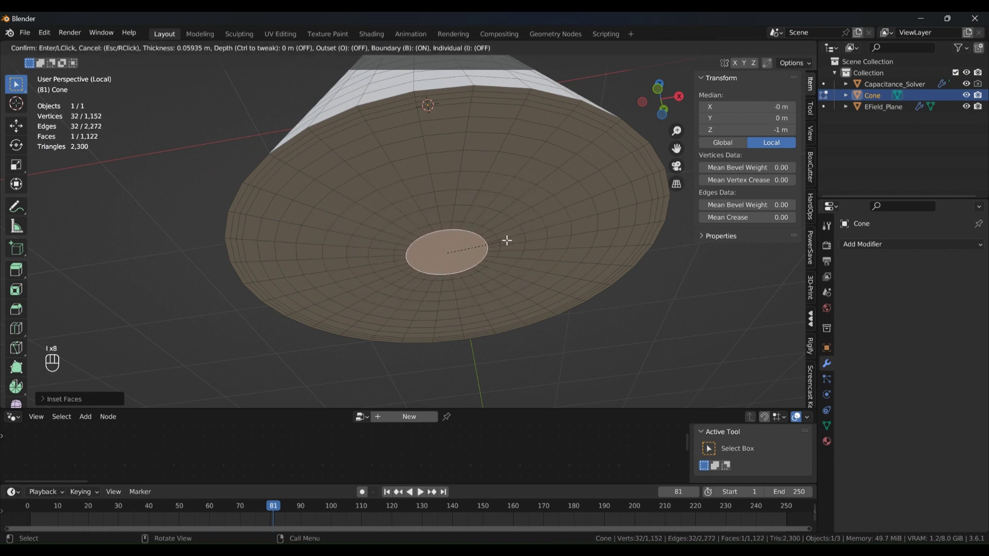
{"action": "key", "text": "i"}
{"action": "key", "text": "i"}
{"action": "key", "text": "i"}
{"action": "key", "text": "Tab"}
{"action": "key", "text": "KP_1"}
{"action": "middle_click", "coordinate": [479, 215]}
{"action": "left_click_drag", "start_coordinate": [474, 232], "coordinate": [472, 217]}
Step: Leave local view and play the solver on the refined cone until it drops to about 97.7 pF at frame 54
{"action": "key", "text": "/"}
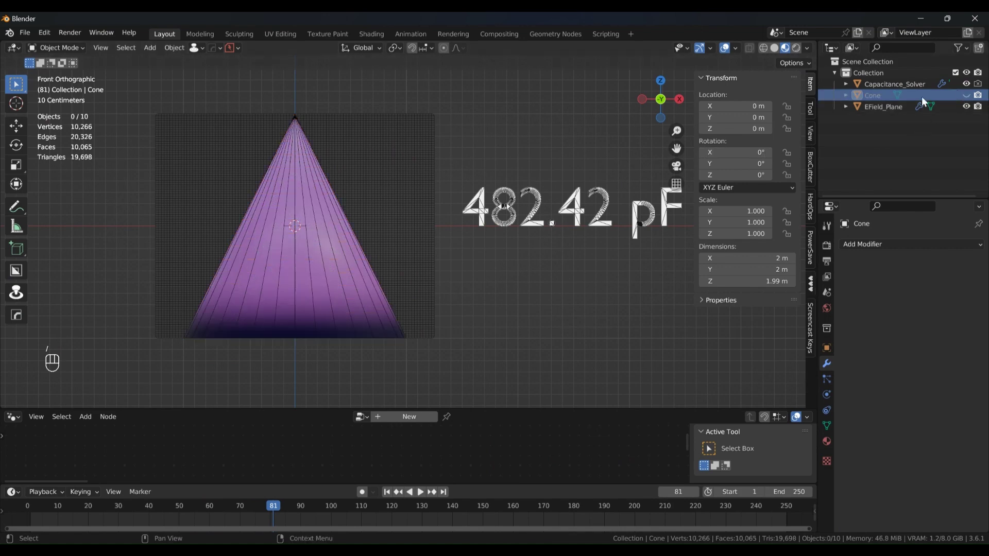
{"action": "middle_click", "coordinate": [506, 264]}
{"action": "left_click_drag", "start_coordinate": [389, 498], "coordinate": [445, 449]}
{"action": "key", "text": "alt+v"}
{"action": "key", "text": "space"}
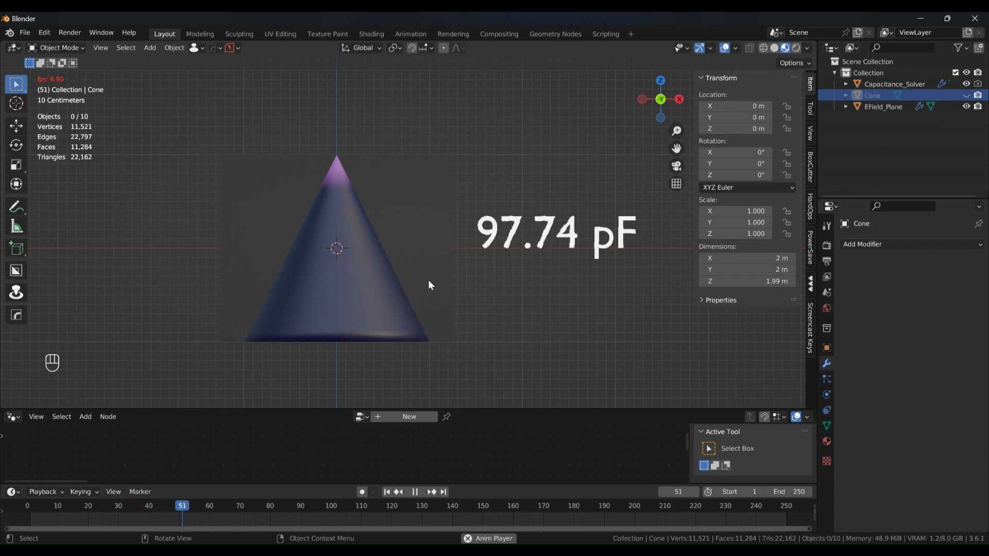
{"action": "key", "text": "space"}
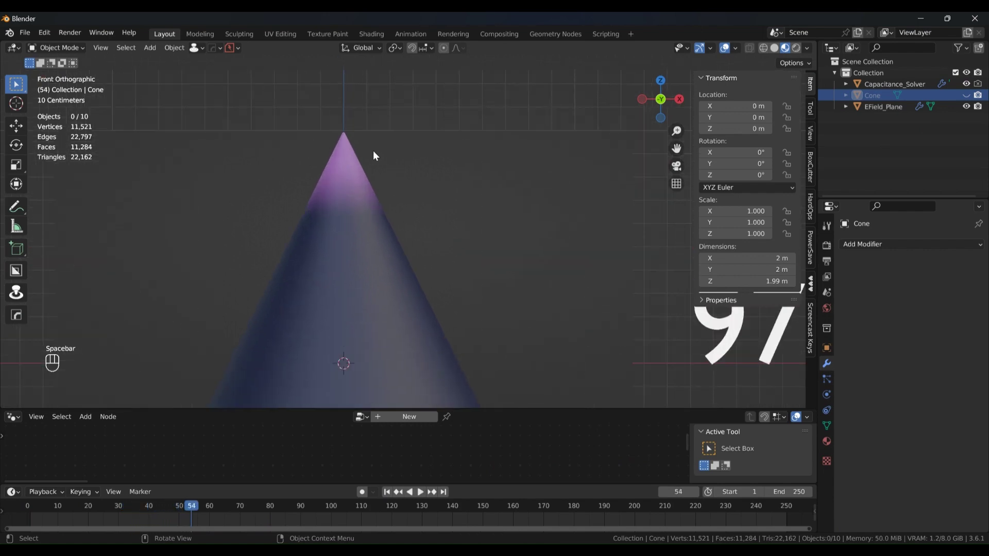
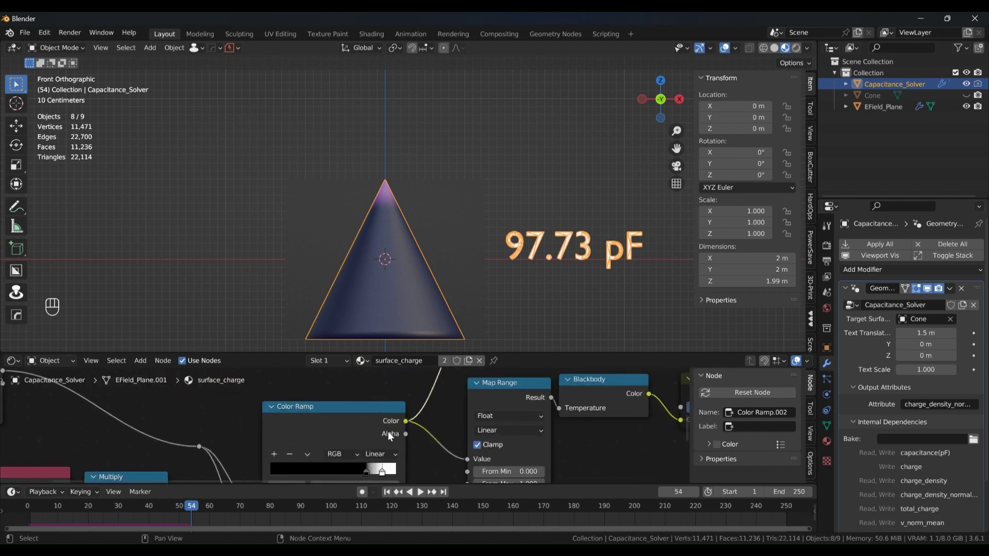
Step: Slide a stop on the surface_charge Color Ramp to position 0.695
{"action": "left_click", "coordinate": [392, 441]}
{"action": "left_click_drag", "start_coordinate": [377, 457], "coordinate": [362, 453]}
{"action": "left_click_drag", "start_coordinate": [392, 455], "coordinate": [413, 453]}
{"action": "left_click", "coordinate": [360, 454]}
Step: Orbit to inspect the softened charge shading, then return to front view
{"action": "left_click_drag", "start_coordinate": [396, 263], "coordinate": [410, 216]}
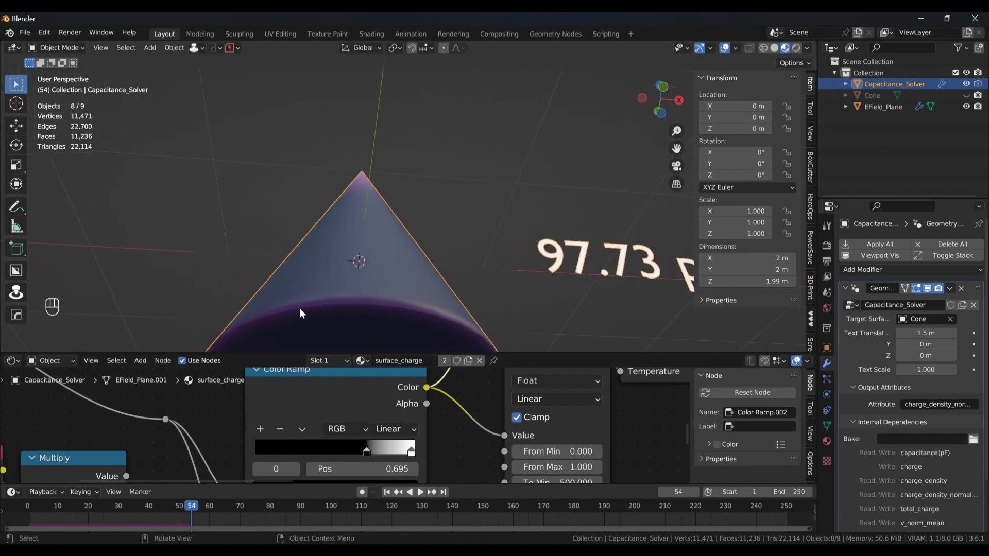
{"action": "left_click", "coordinate": [382, 305]}
{"action": "key", "text": "KP_1"}
{"action": "middle_click", "coordinate": [422, 200]}
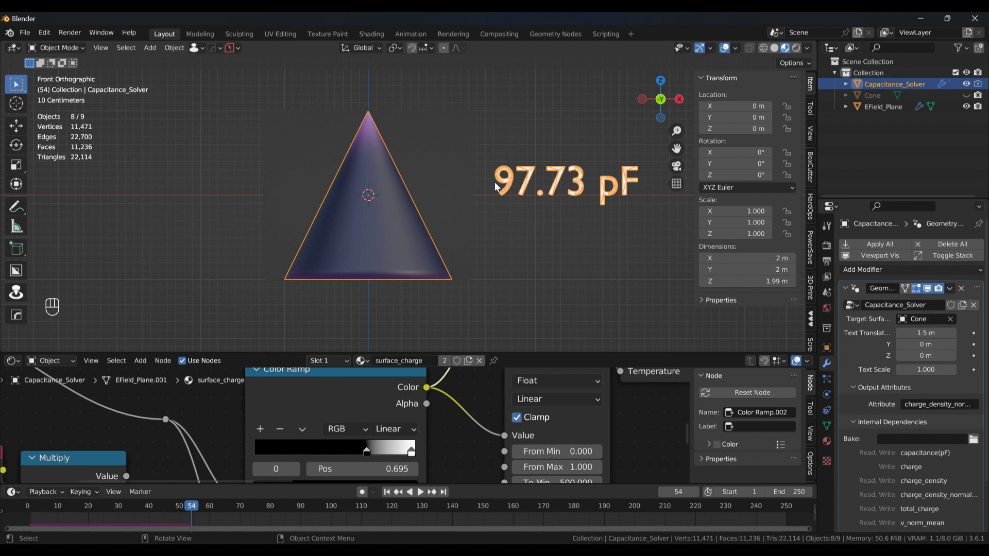
Step: Target EField_Plane's modifier at Capacitance_Solver with Size Y 2.75 m, inspecting it around the cone
{"action": "left_click", "coordinate": [482, 181]}
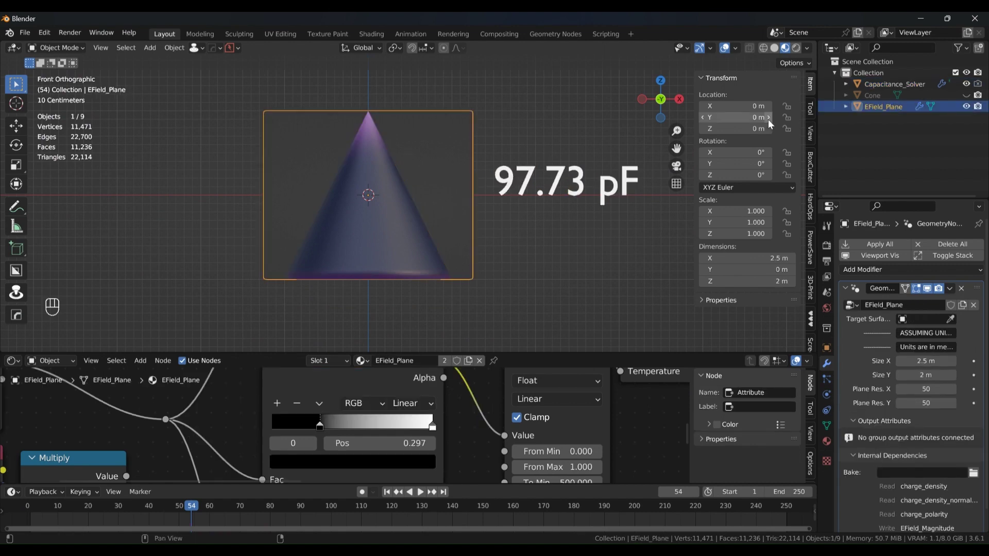
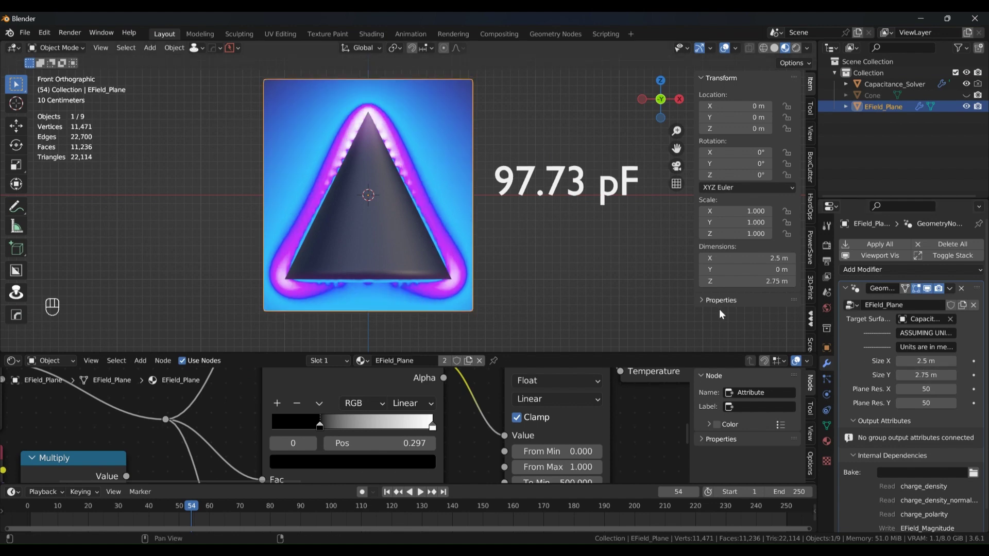
{"action": "left_click_drag", "start_coordinate": [437, 237], "coordinate": [468, 209]}
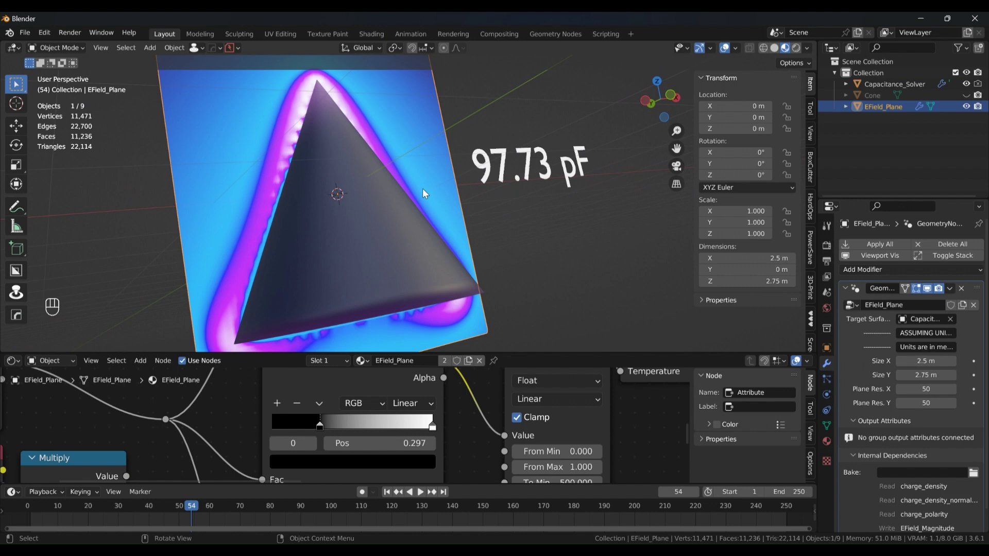
{"action": "left_click_drag", "start_coordinate": [361, 191], "coordinate": [346, 205]}
{"action": "left_click", "coordinate": [353, 128]}
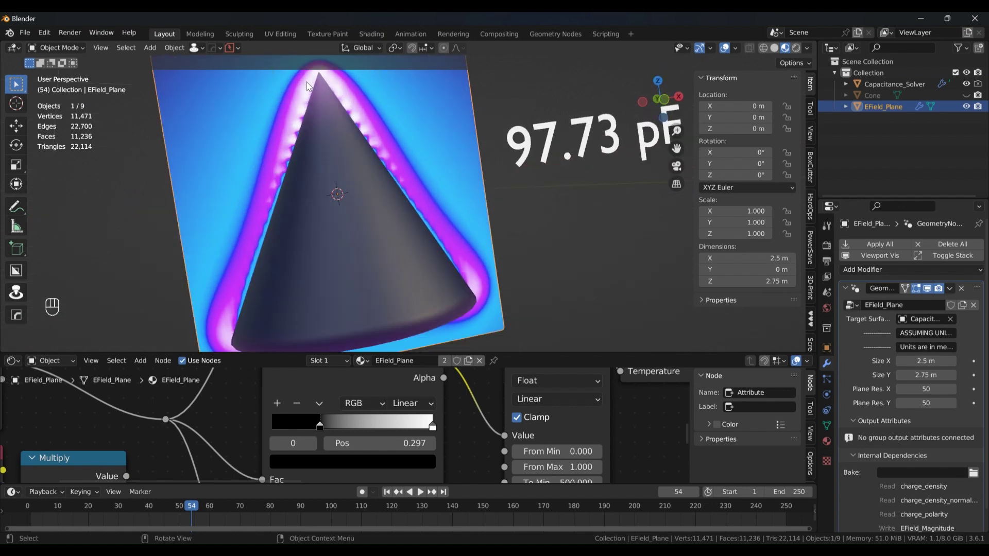
{"action": "left_click", "coordinate": [371, 249]}
{"action": "middle_click", "coordinate": [374, 181]}
{"action": "left_click_drag", "start_coordinate": [386, 202], "coordinate": [372, 190]}
{"action": "middle_click", "coordinate": [379, 212]}
{"action": "left_click_drag", "start_coordinate": [390, 207], "coordinate": [381, 279]}
{"action": "left_click_drag", "start_coordinate": [375, 202], "coordinate": [398, 210]}
{"action": "key", "text": "KP_1"}
Step: Raise the field plane resolution to 100 by 100 for a finer map, still reading 97.73 pF
{"action": "left_click", "coordinate": [421, 206]}
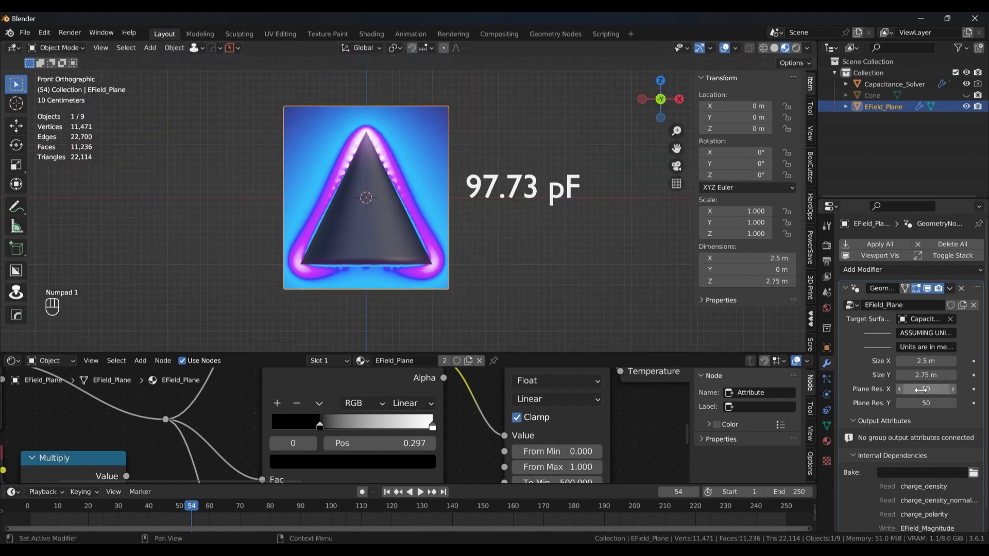
{"action": "left_click_drag", "start_coordinate": [433, 285], "coordinate": [351, 233]}
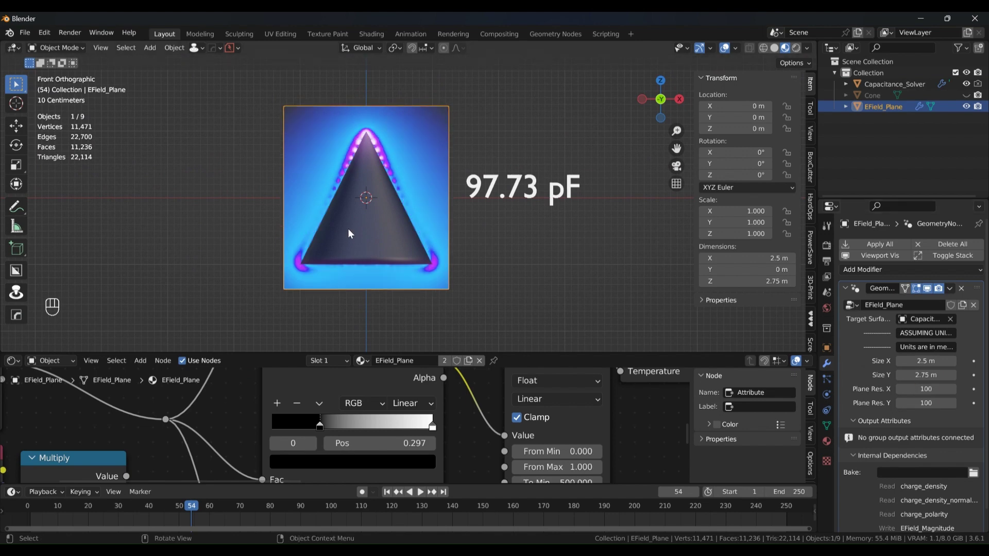
{"action": "left_click_drag", "start_coordinate": [361, 208], "coordinate": [456, 181]}
{"action": "middle_click", "coordinate": [456, 182]}
{"action": "left_click_drag", "start_coordinate": [439, 178], "coordinate": [363, 213]}
{"action": "left_click", "coordinate": [374, 218]}
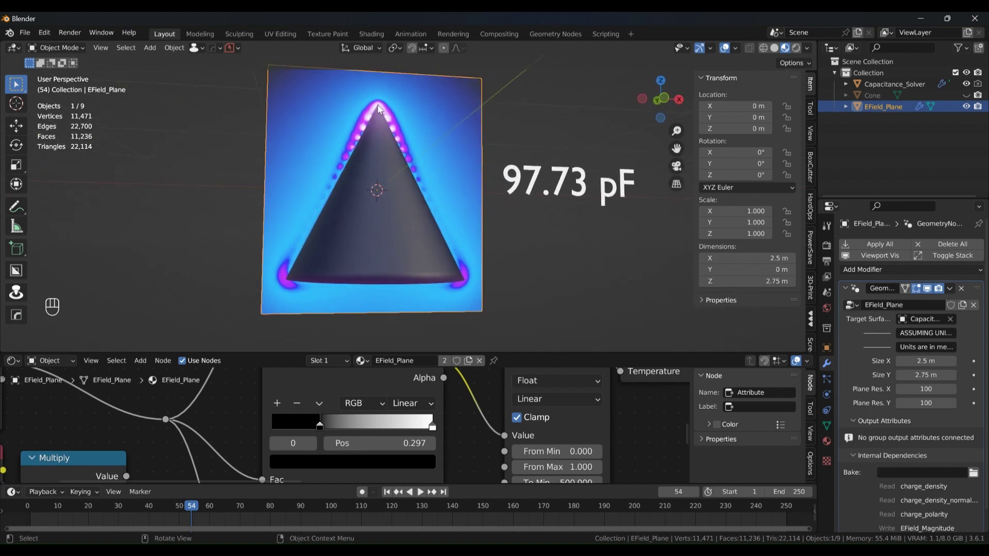
{"action": "left_click_drag", "start_coordinate": [436, 216], "coordinate": [433, 241]}
{"action": "left_click", "coordinate": [461, 152]}
{"action": "left_click_drag", "start_coordinate": [409, 122], "coordinate": [424, 125]}
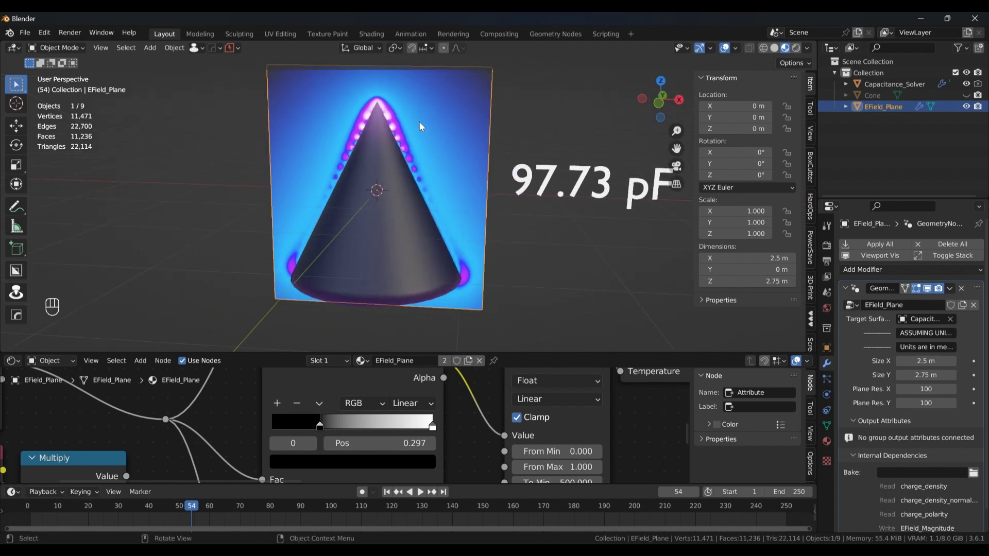